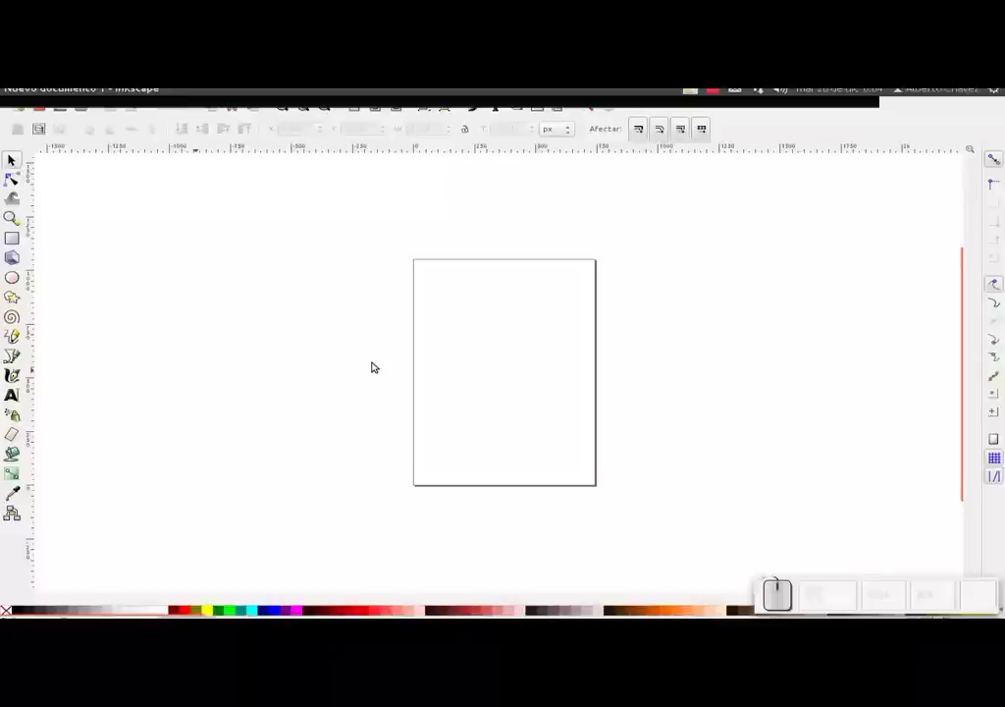
Open the import dialog and pick the black-and-white portrait JPG from the Imágenes folder.
key(ctrl+i)
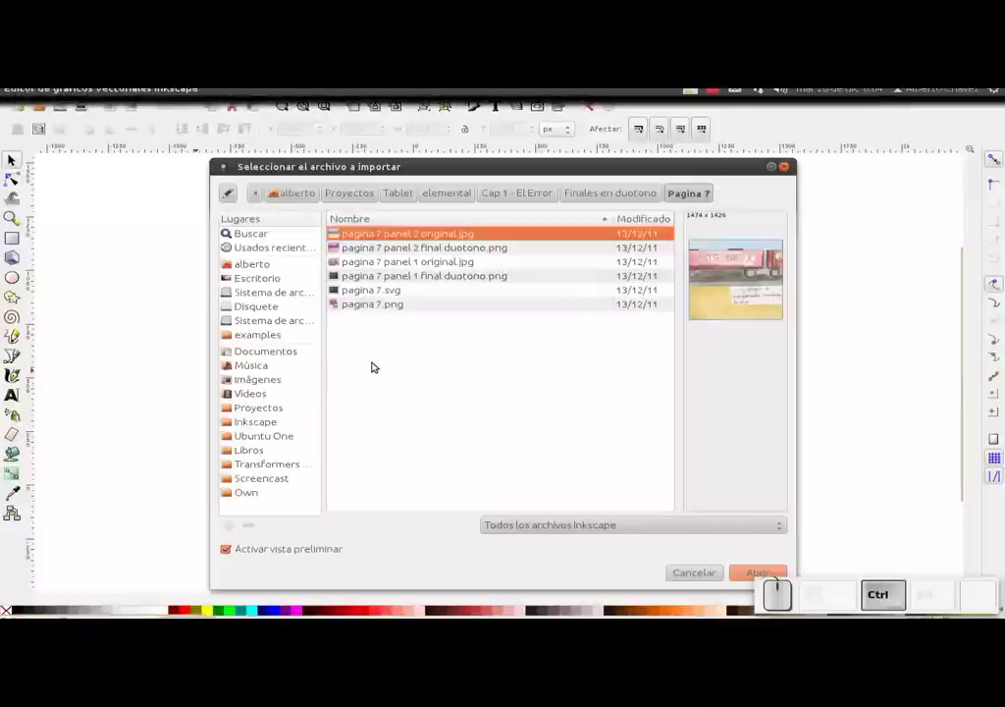
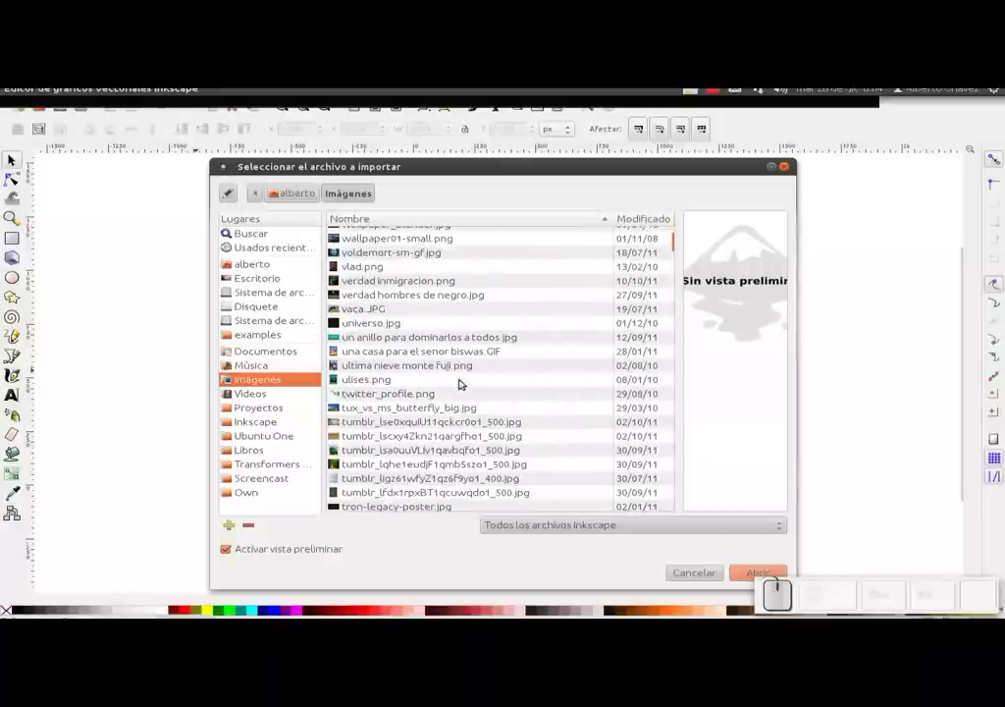
scroll(down, 3)
scroll(up, 3)
scroll(down, 3)
scroll(up, 3)
scroll(down, 3)
scroll(down, 3)
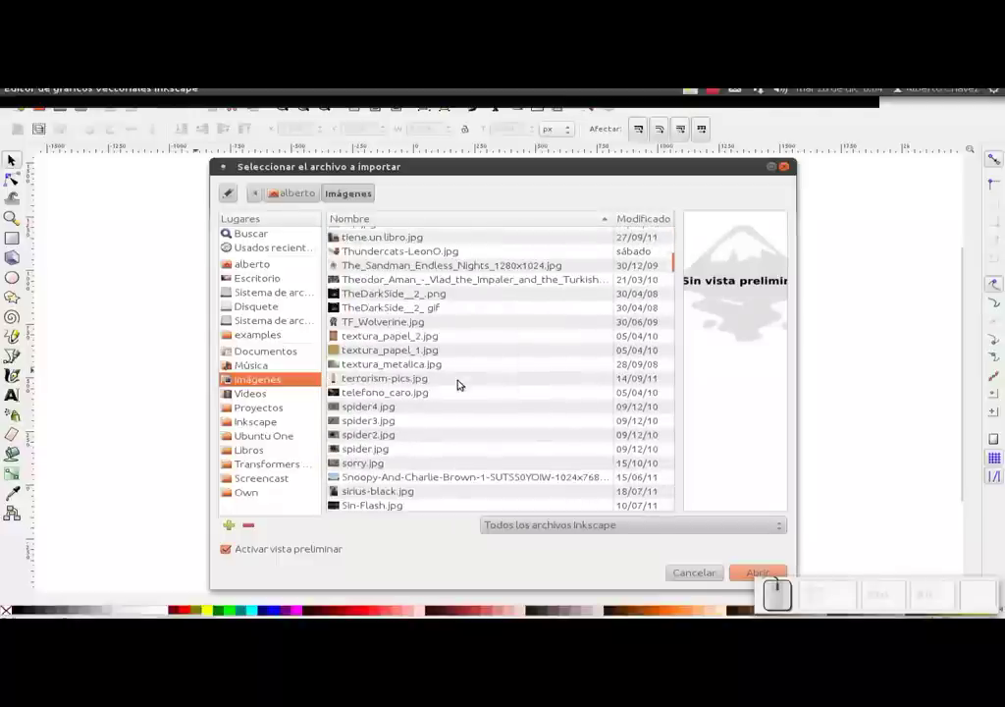
scroll(down, 3)
scroll(down, 3)
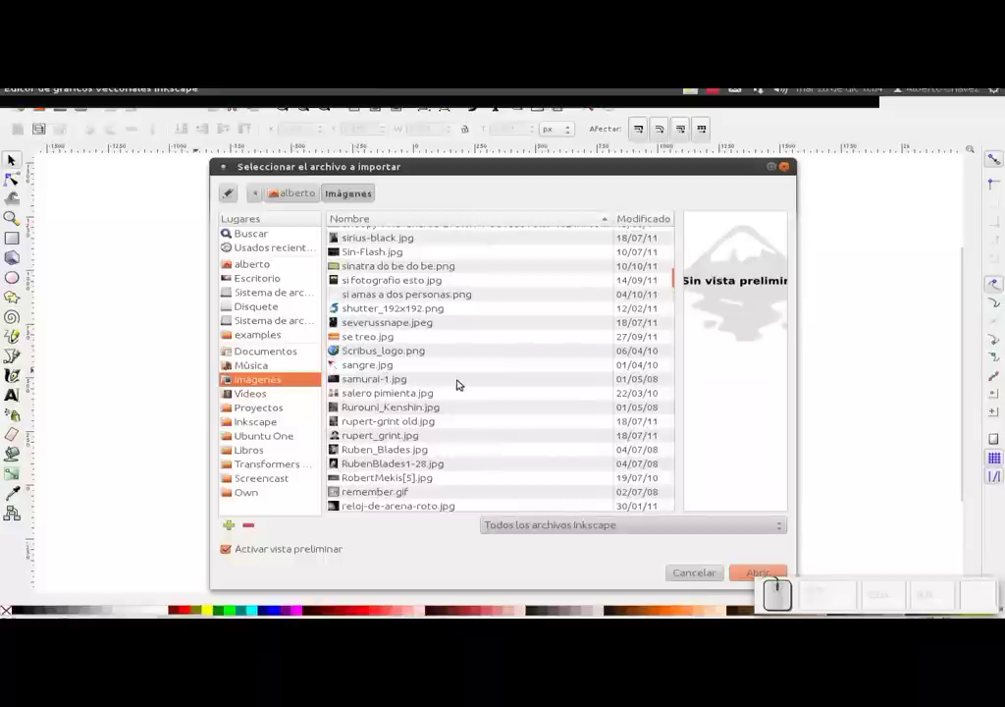
scroll(down, 3)
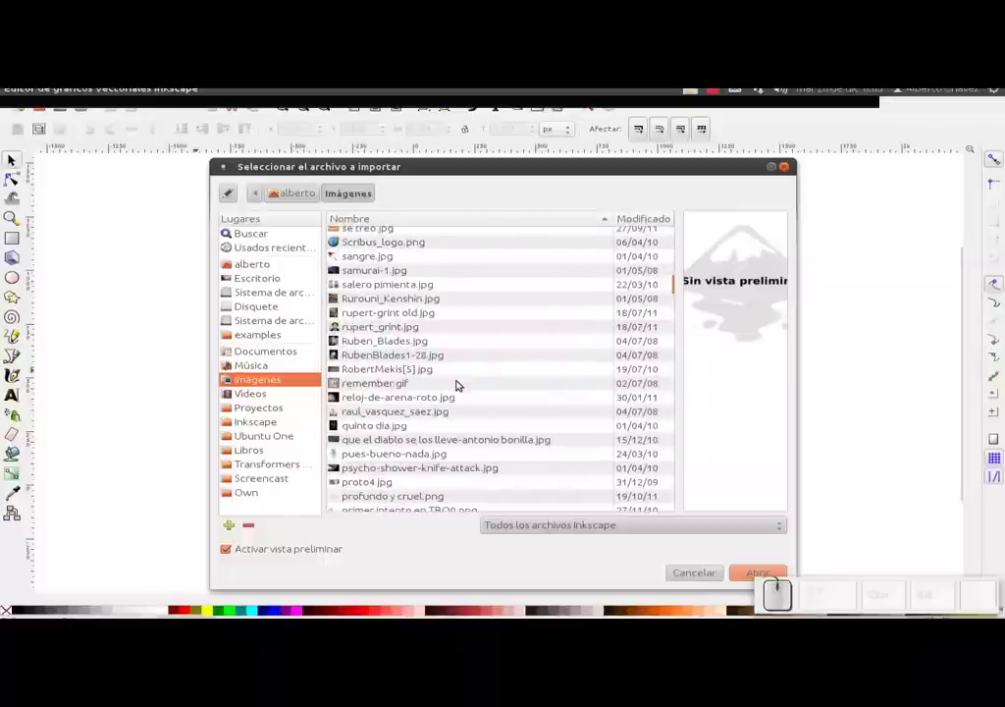
click(389, 341)
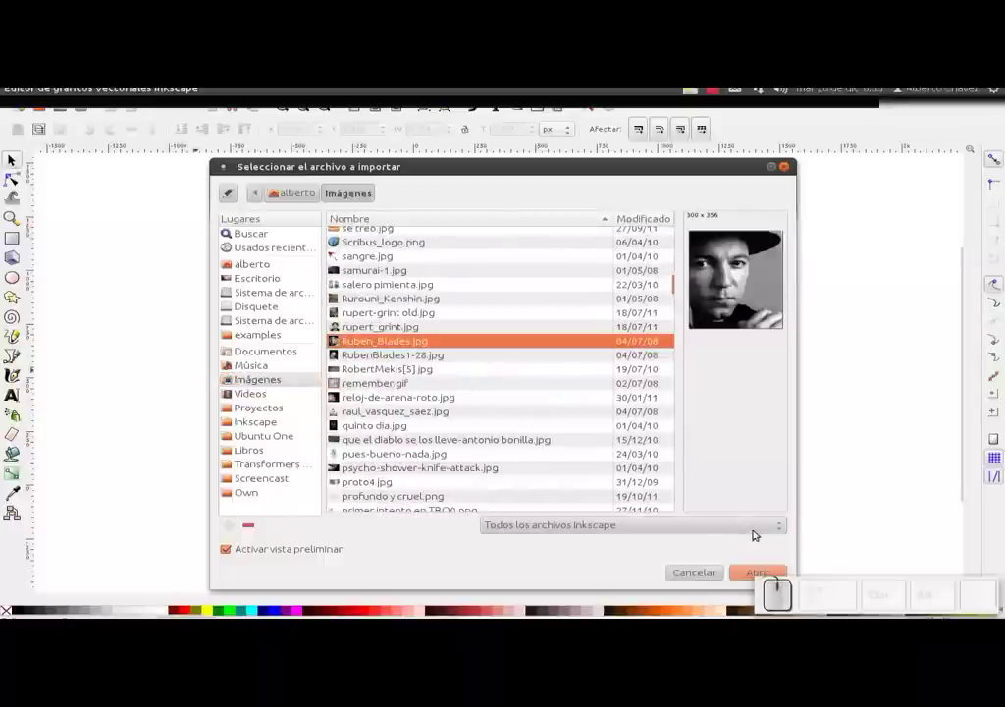
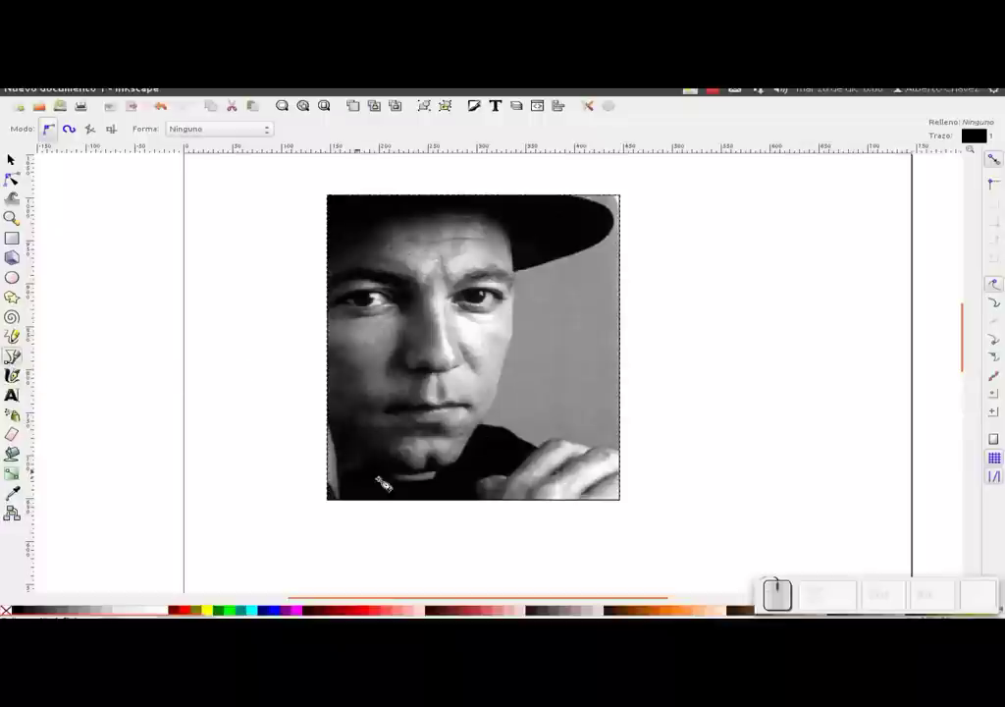
Trace the face outline from the jaw up the right cheek to the cap brim.
scroll(up, 3)
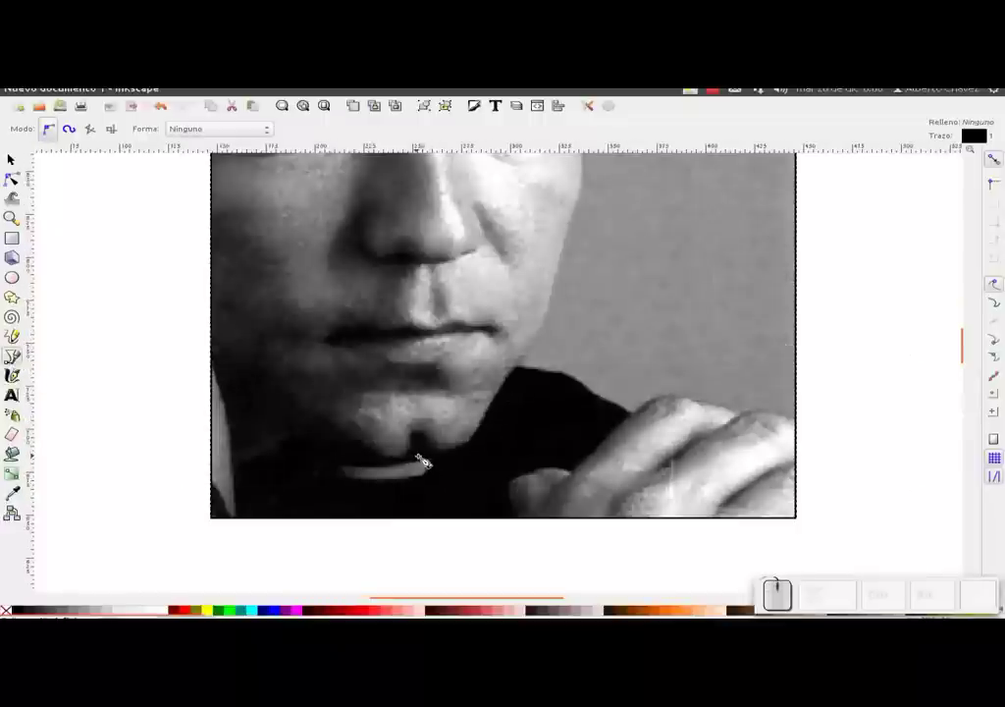
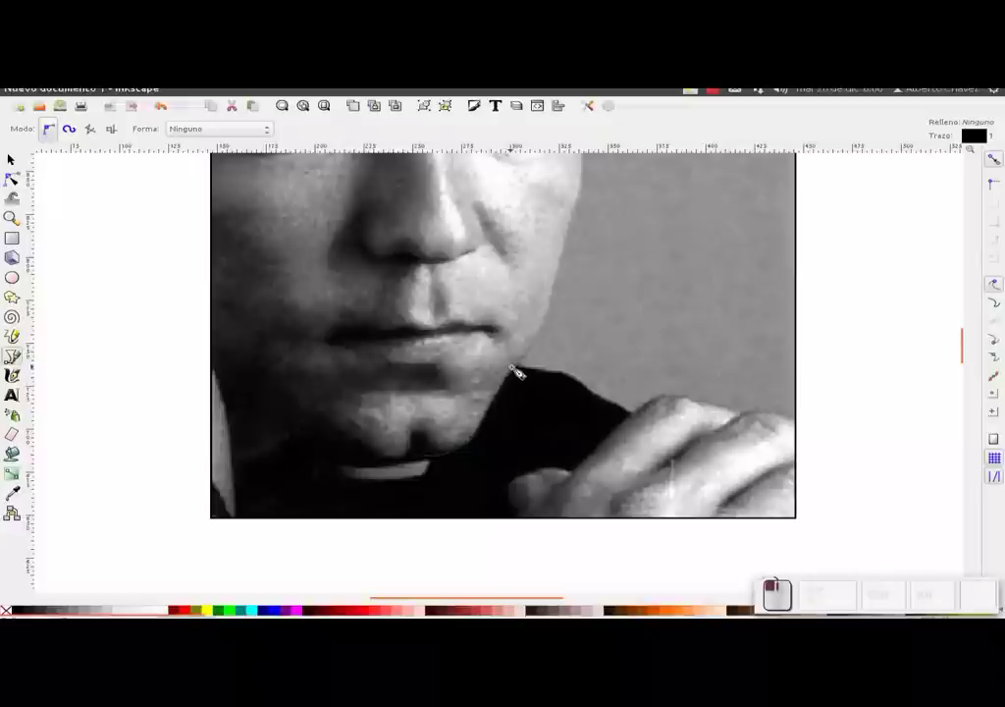
click(551, 334)
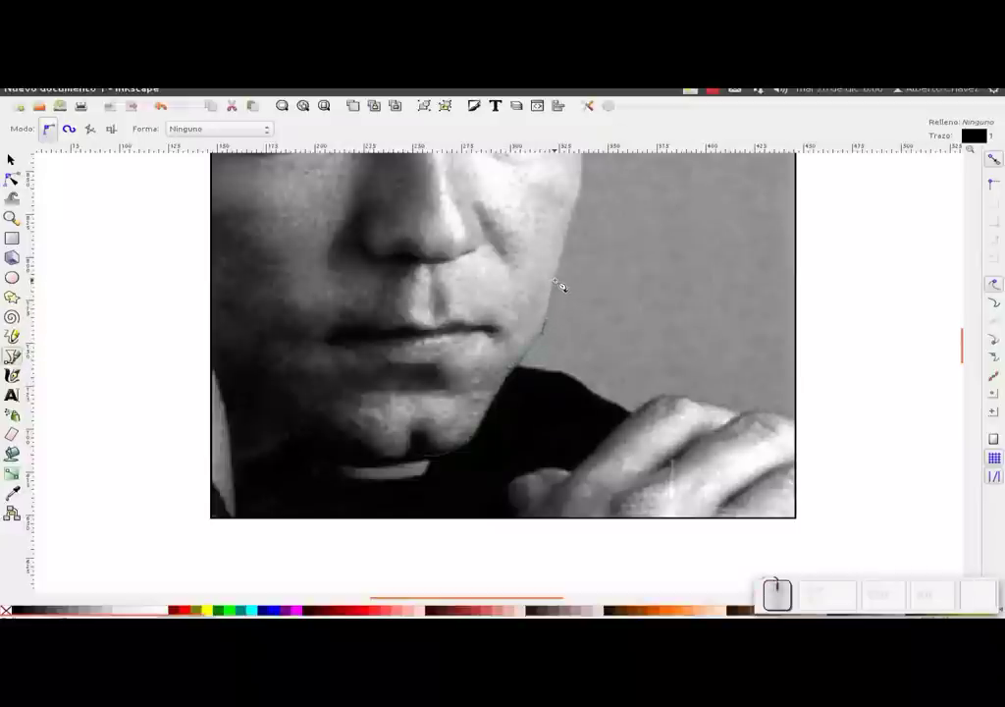
drag(566, 264, 576, 230)
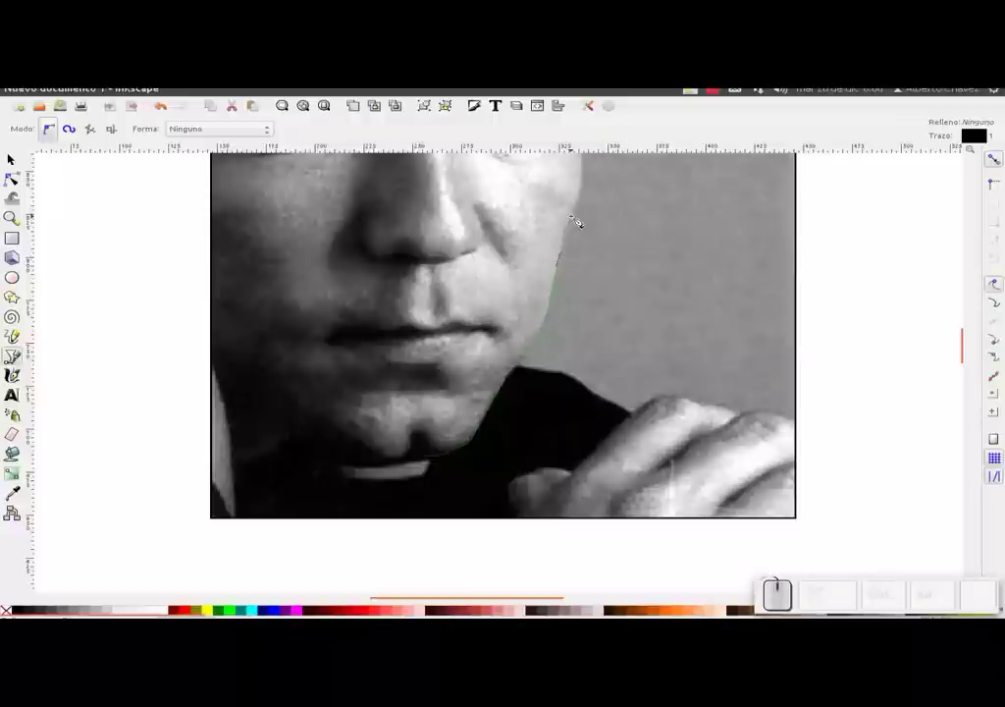
drag(582, 214, 590, 197)
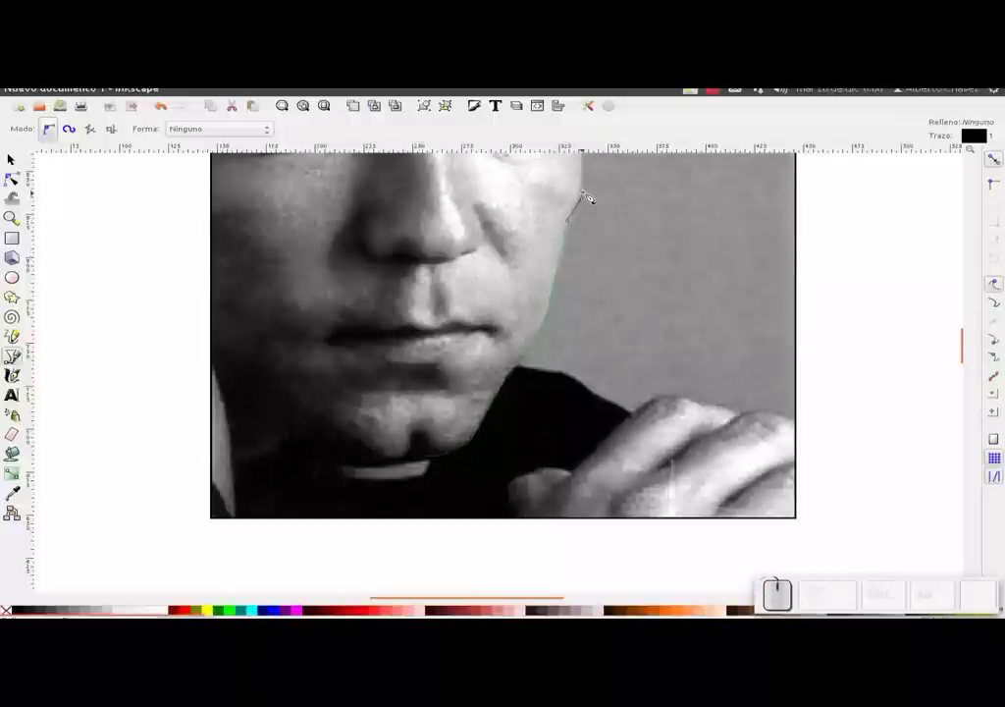
click(588, 193)
drag(592, 246, 568, 321)
drag(567, 307, 569, 257)
drag(565, 235, 562, 325)
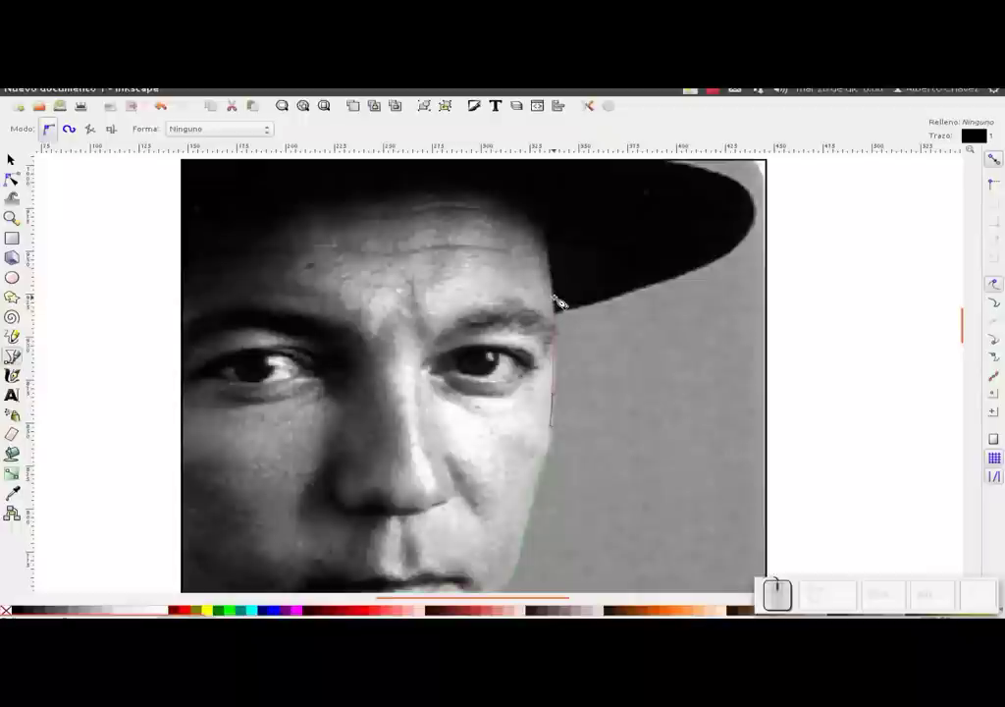
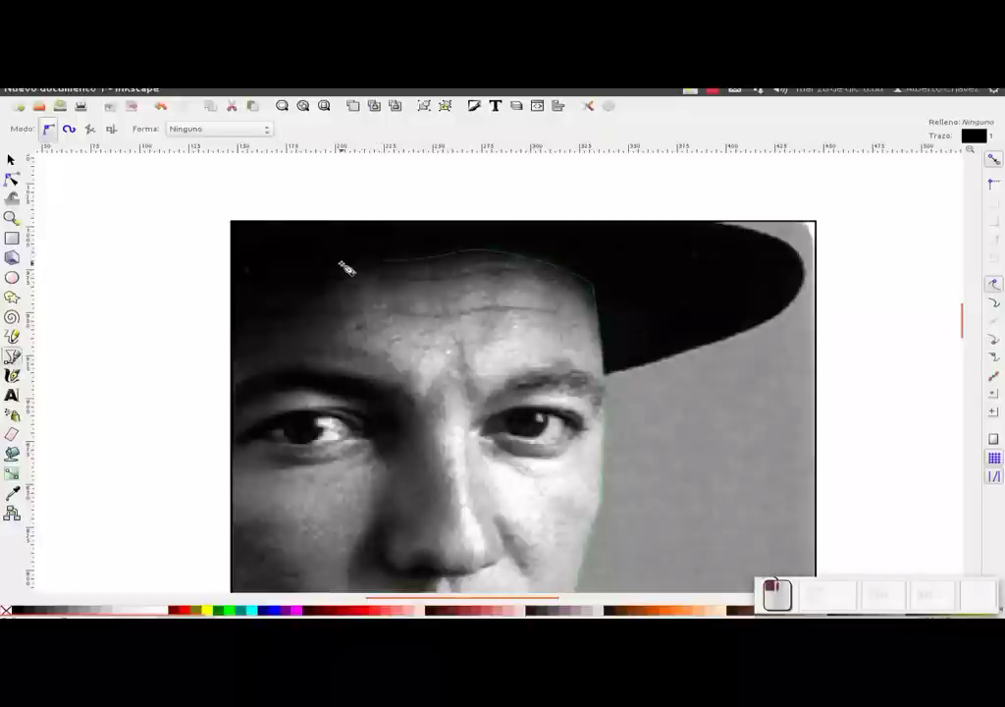
Continue the outline along the cap's lower edge and down the left cheek.
drag(300, 272, 262, 302)
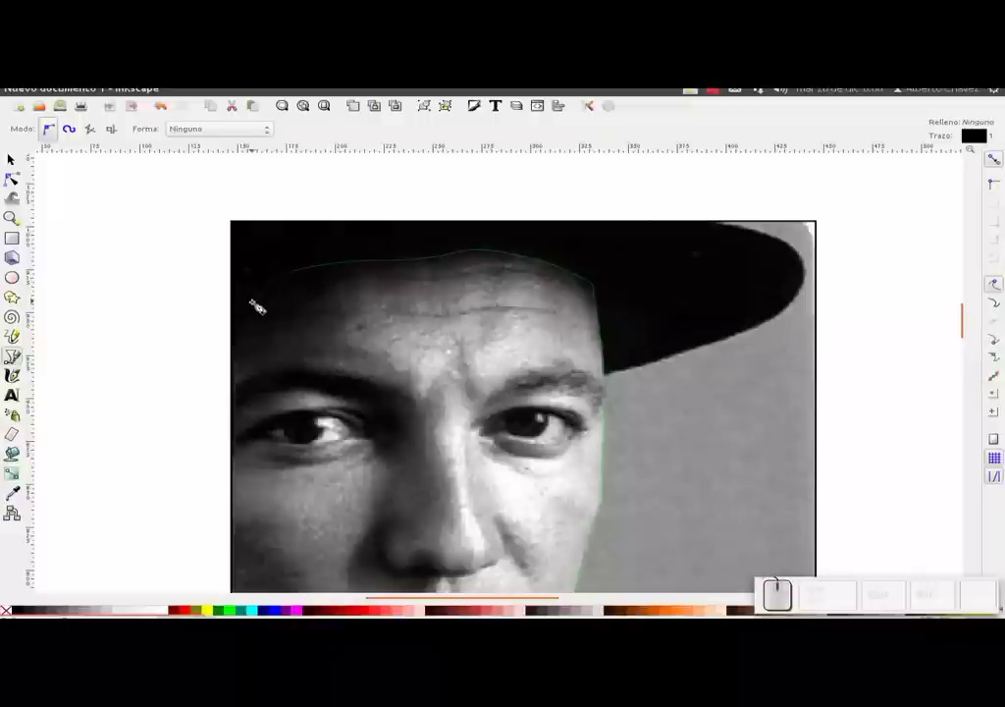
drag(249, 315, 242, 324)
drag(246, 318, 282, 254)
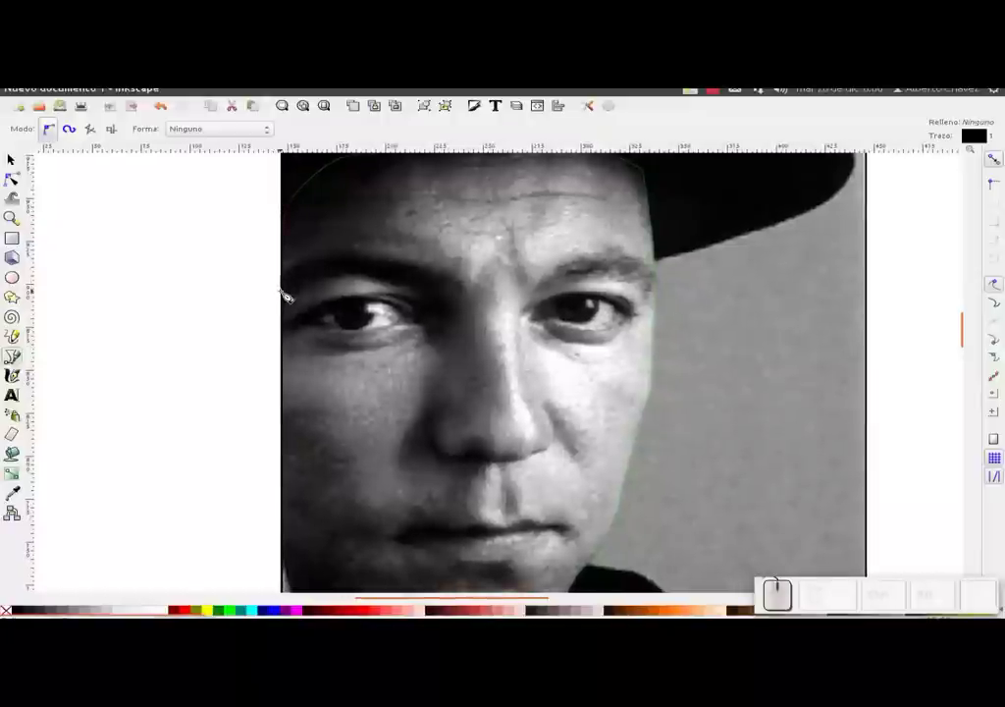
click(291, 292)
drag(293, 424, 304, 360)
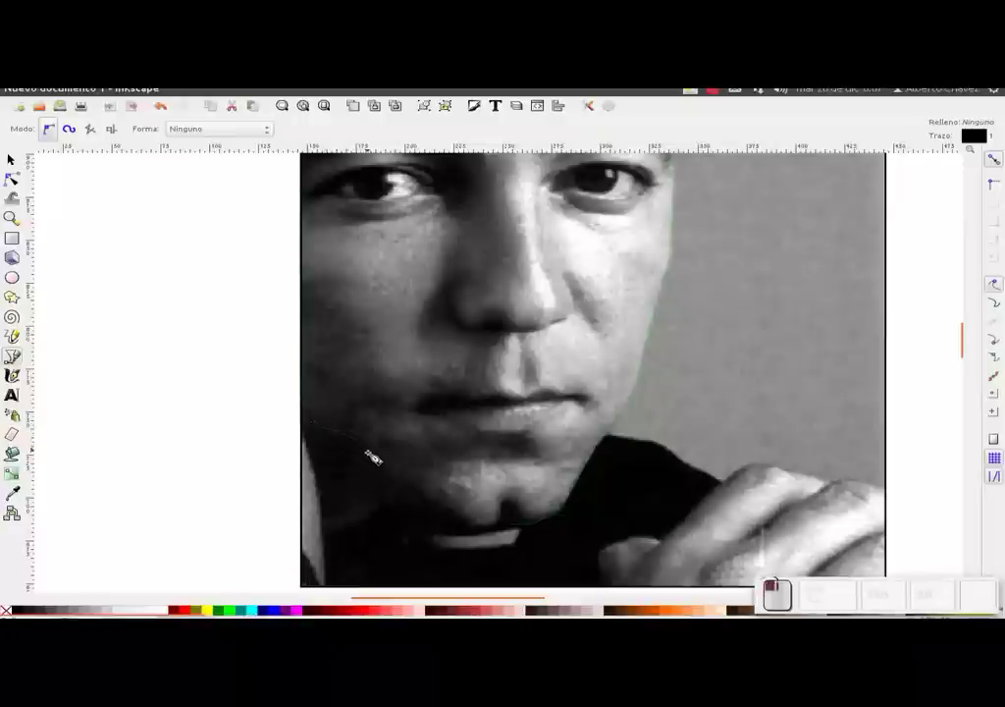
Carry the outline along the left jaw and chin and close the face path.
click(406, 478)
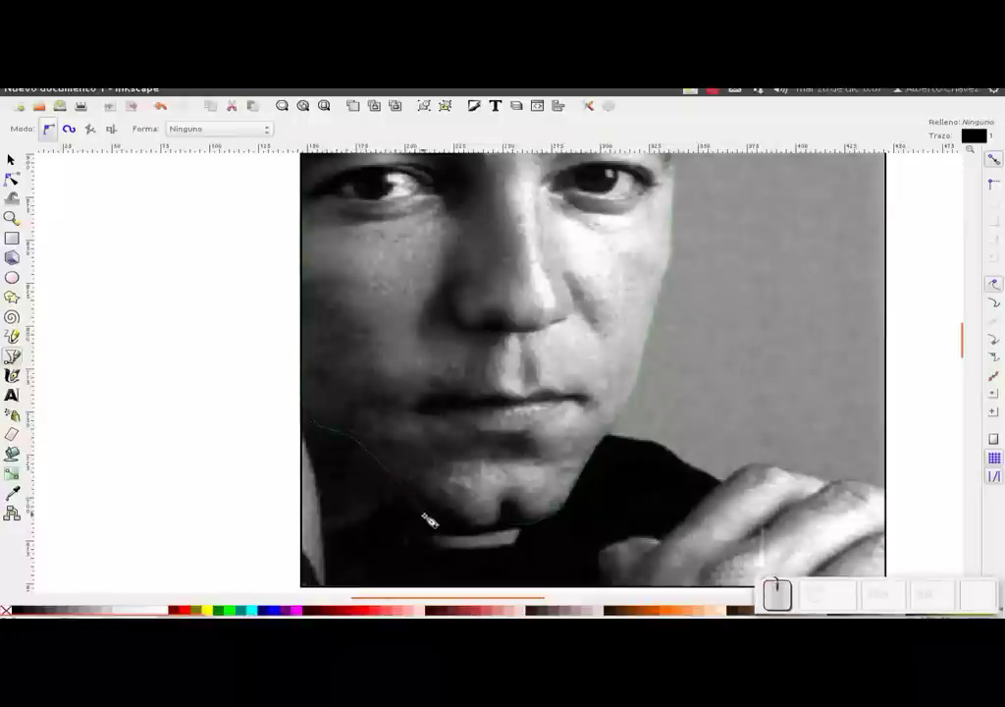
click(439, 518)
click(487, 533)
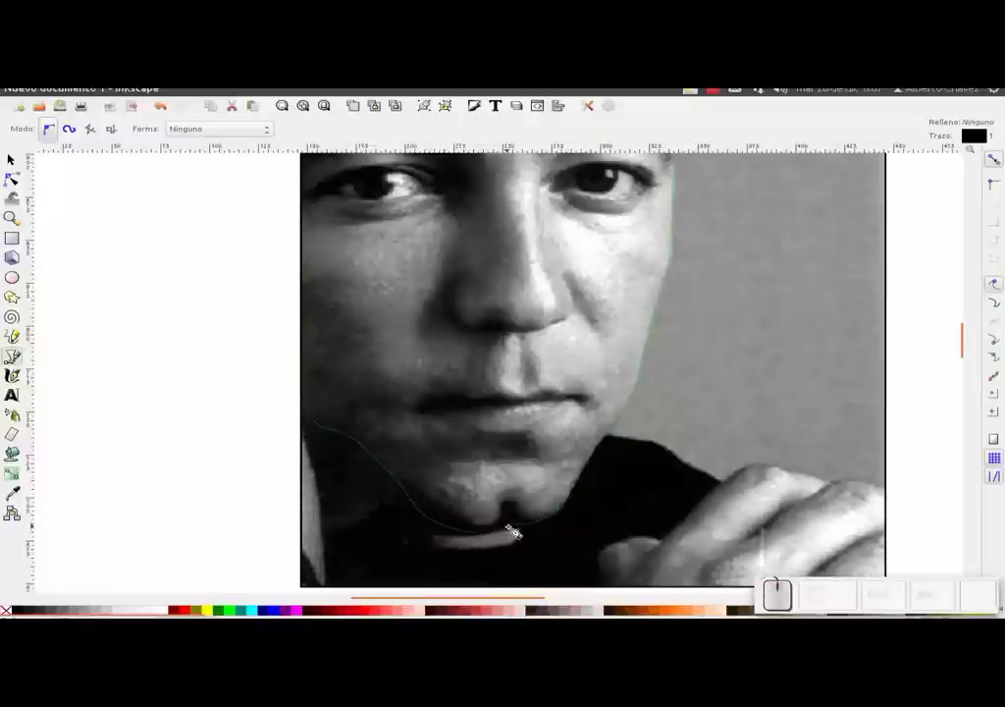
click(519, 526)
drag(671, 329, 533, 456)
click(532, 456)
middle_click(533, 455)
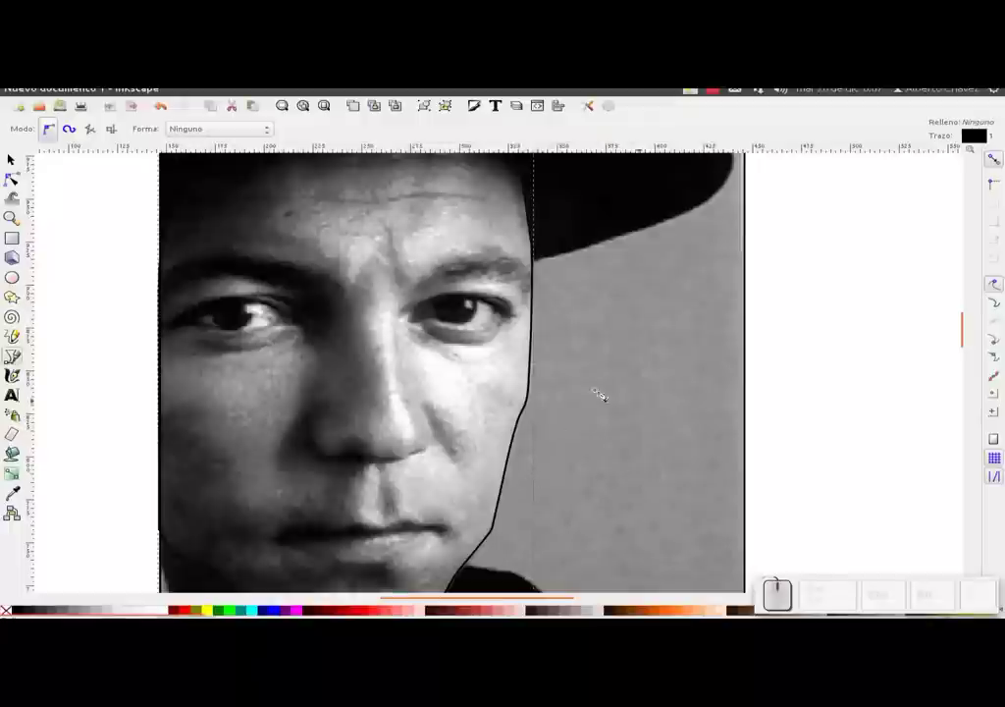
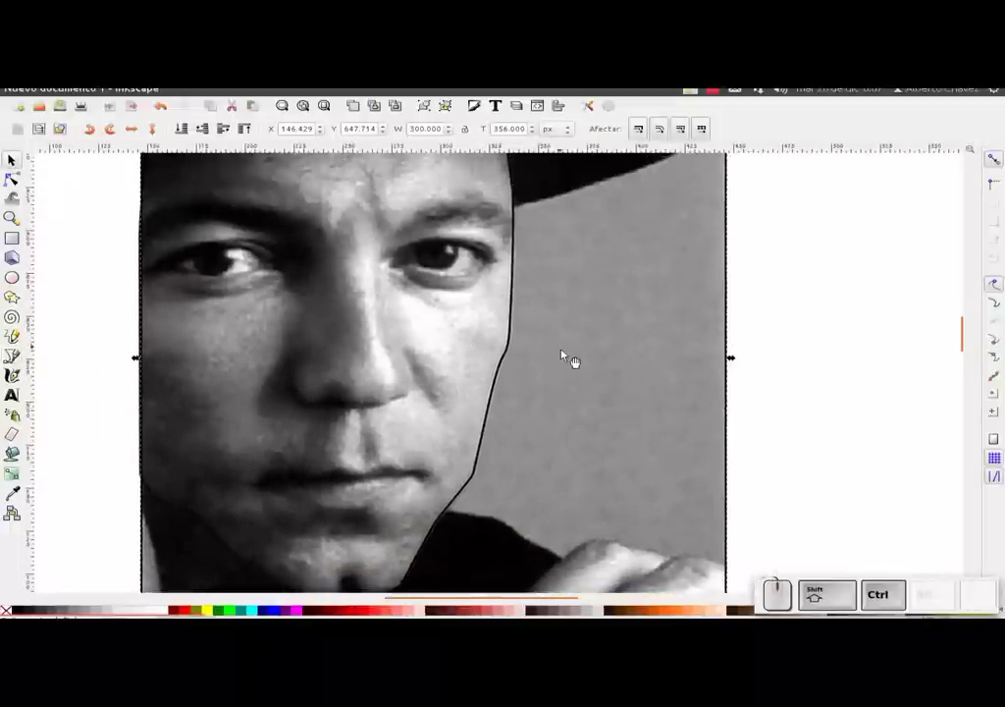
Lower the photo's opacity to about 57% in Fill and Stroke and move the dialog aside.
key(ctrl+shift+f)
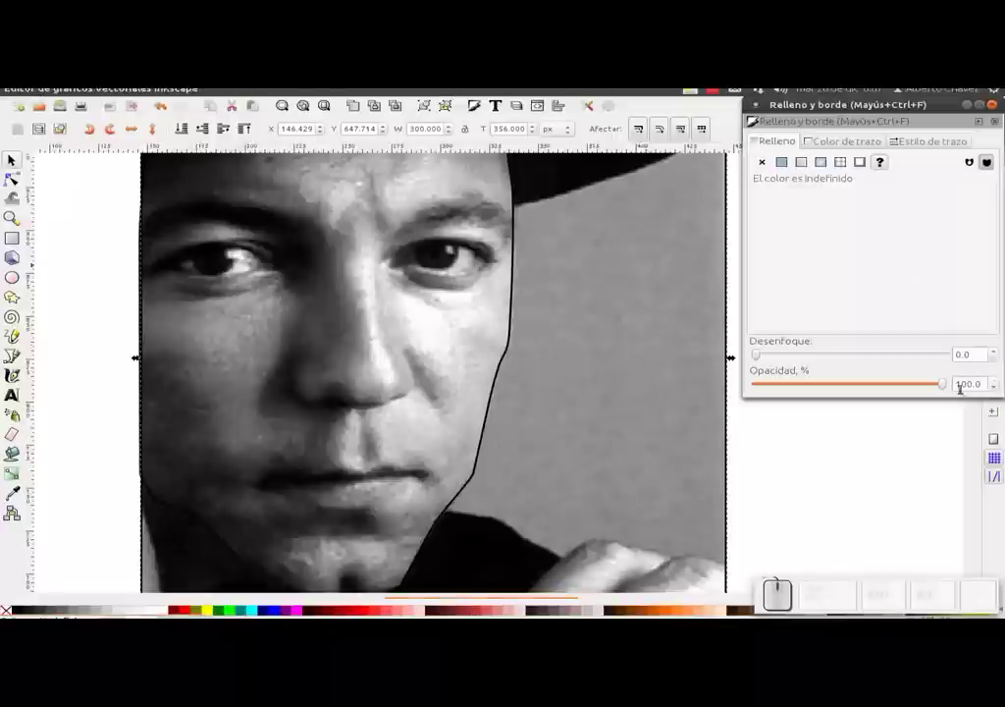
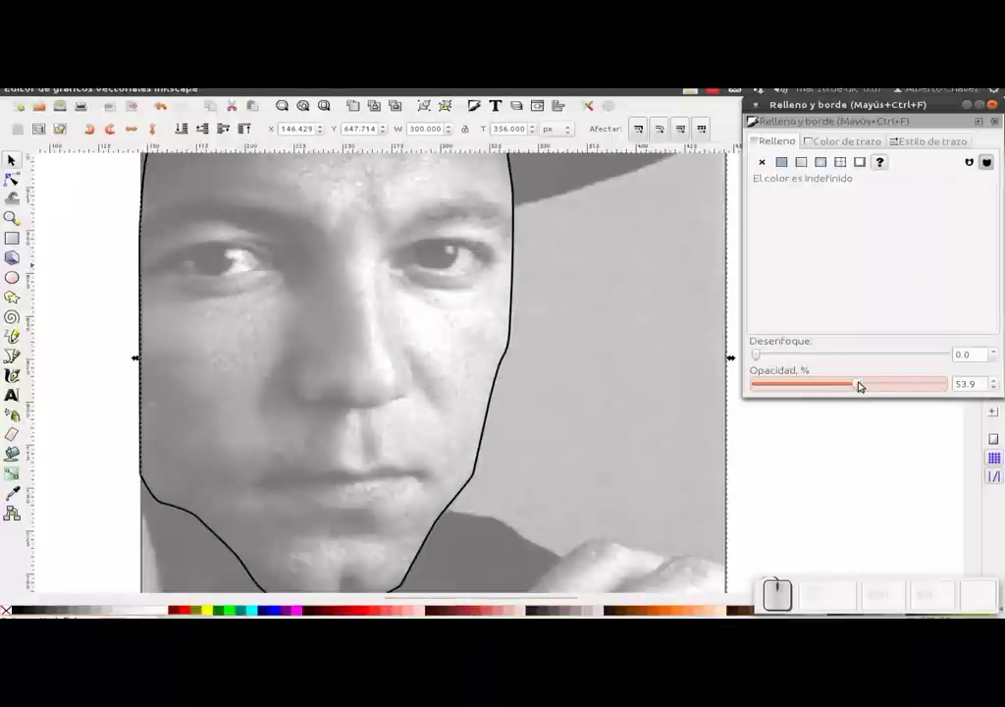
click(863, 381)
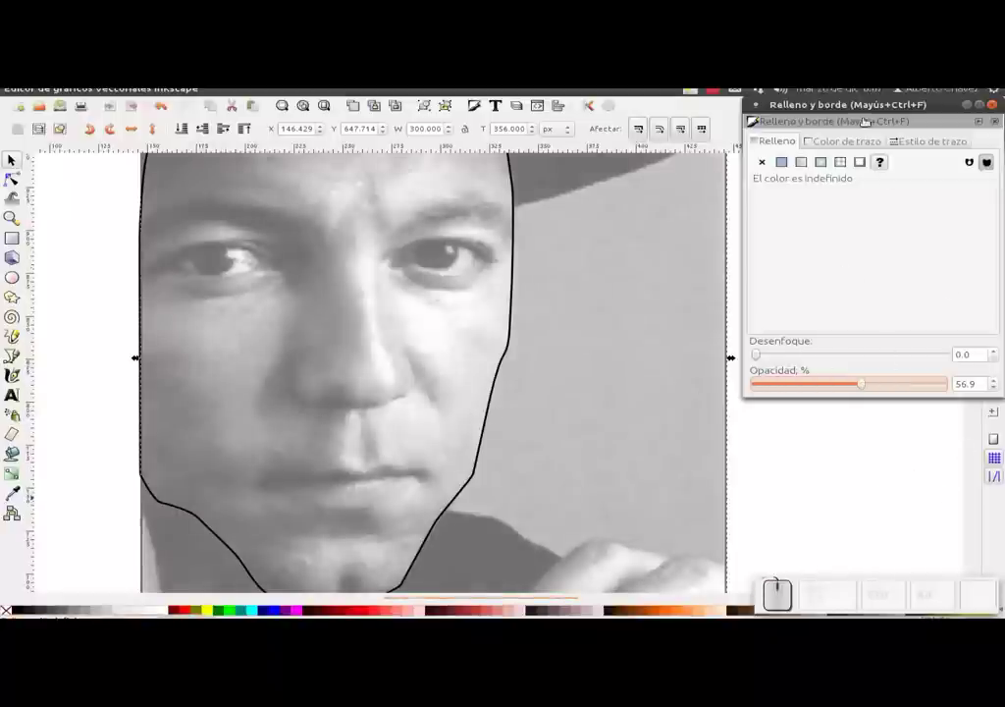
click(148, 145)
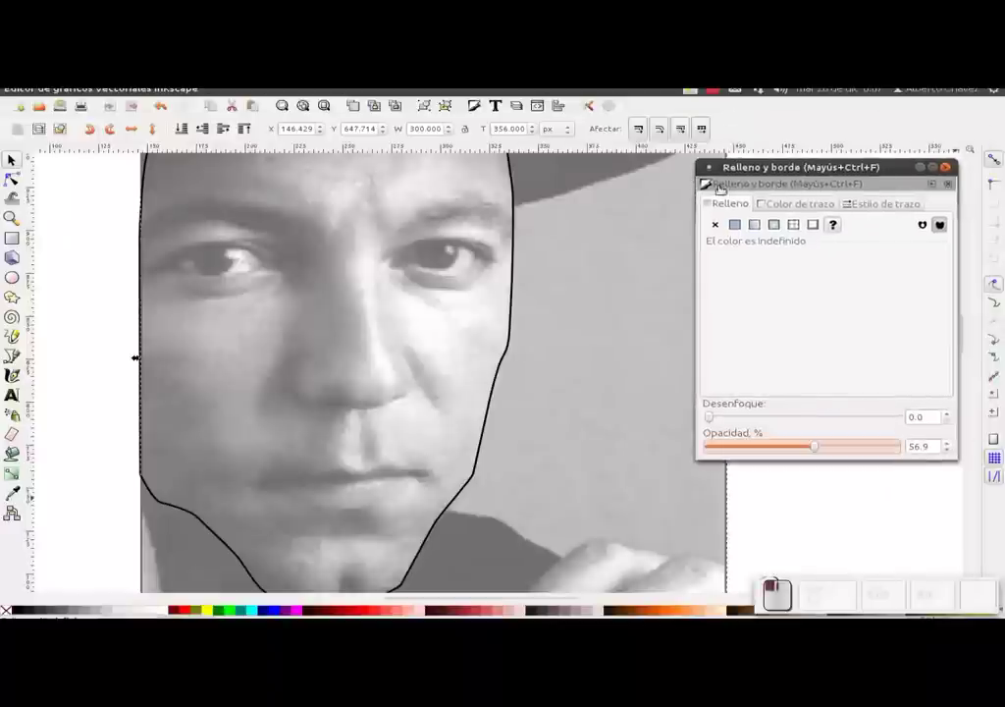
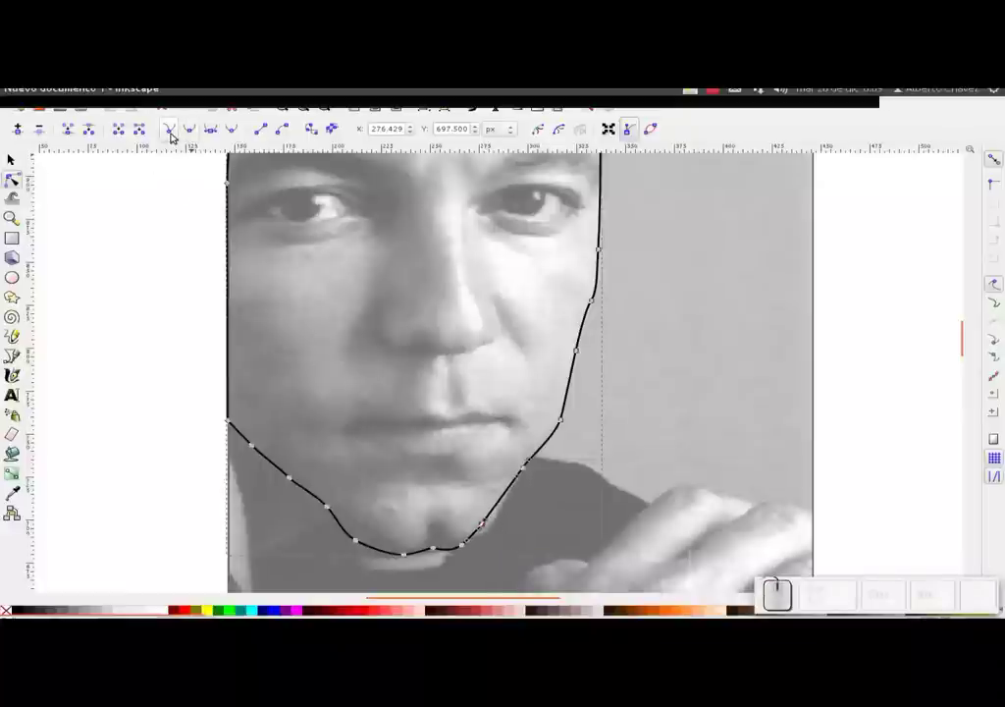
Make the face outline's nodes smooth and nudge a chin point into place.
click(174, 133)
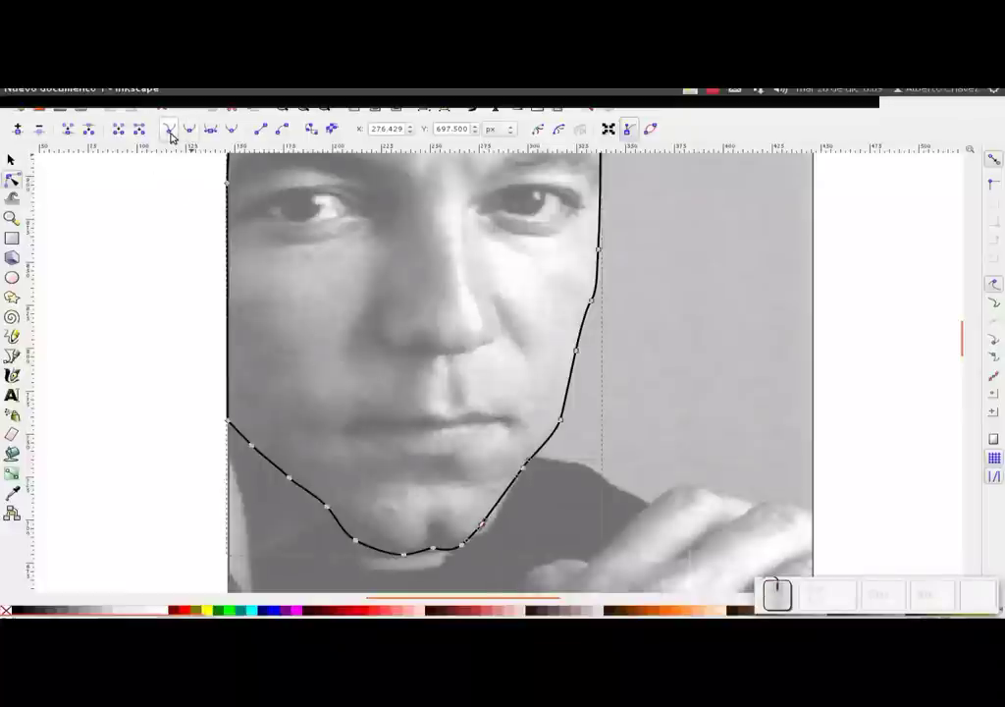
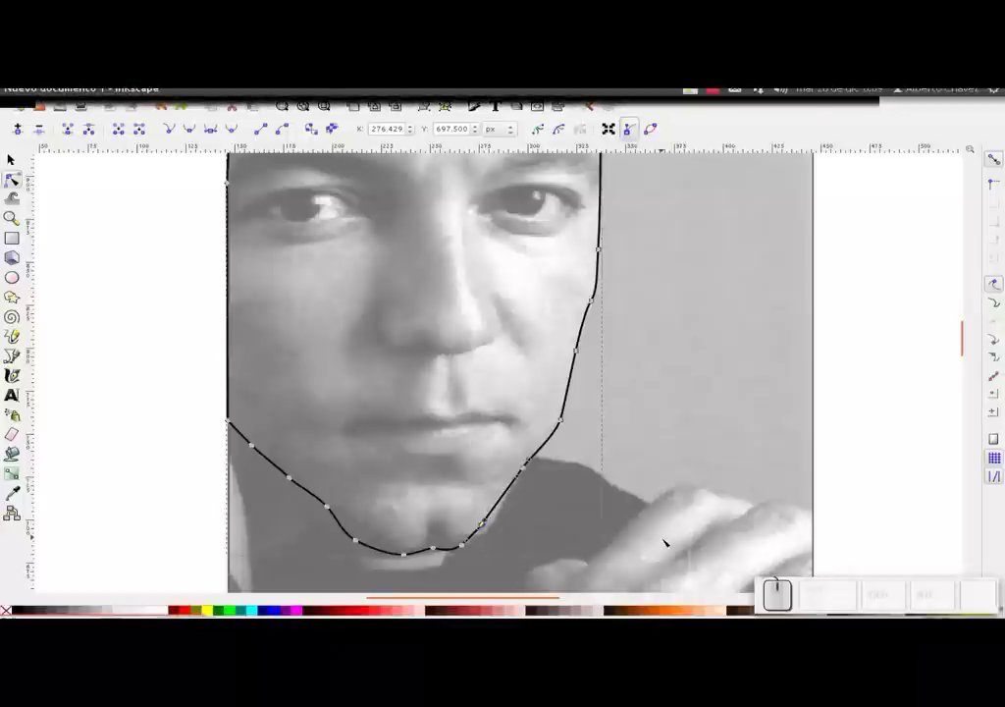
key(z)
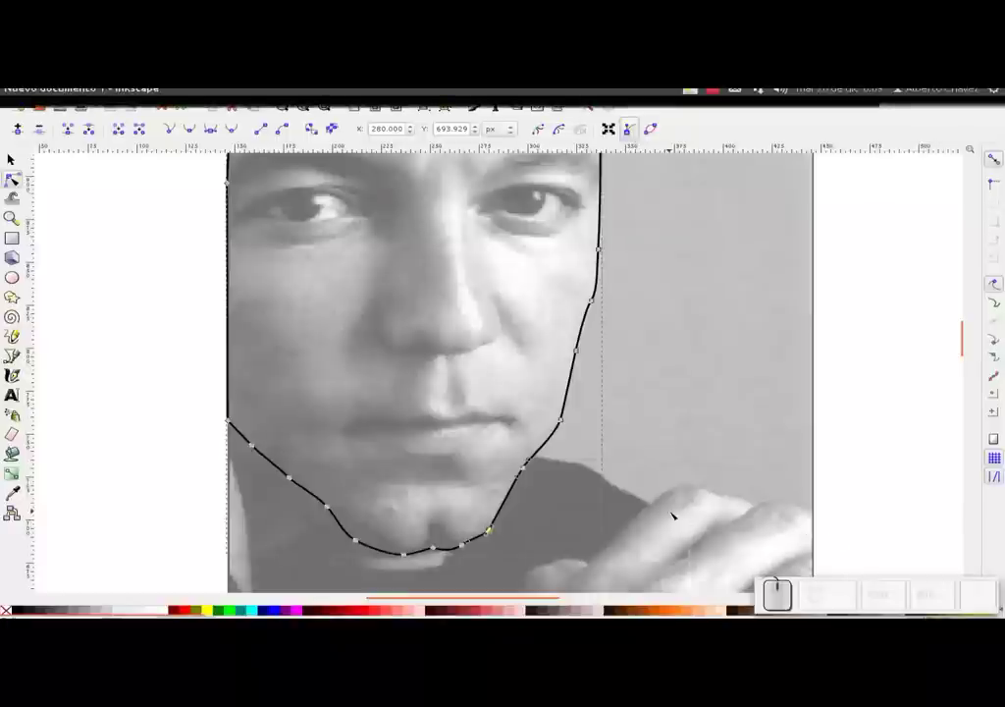
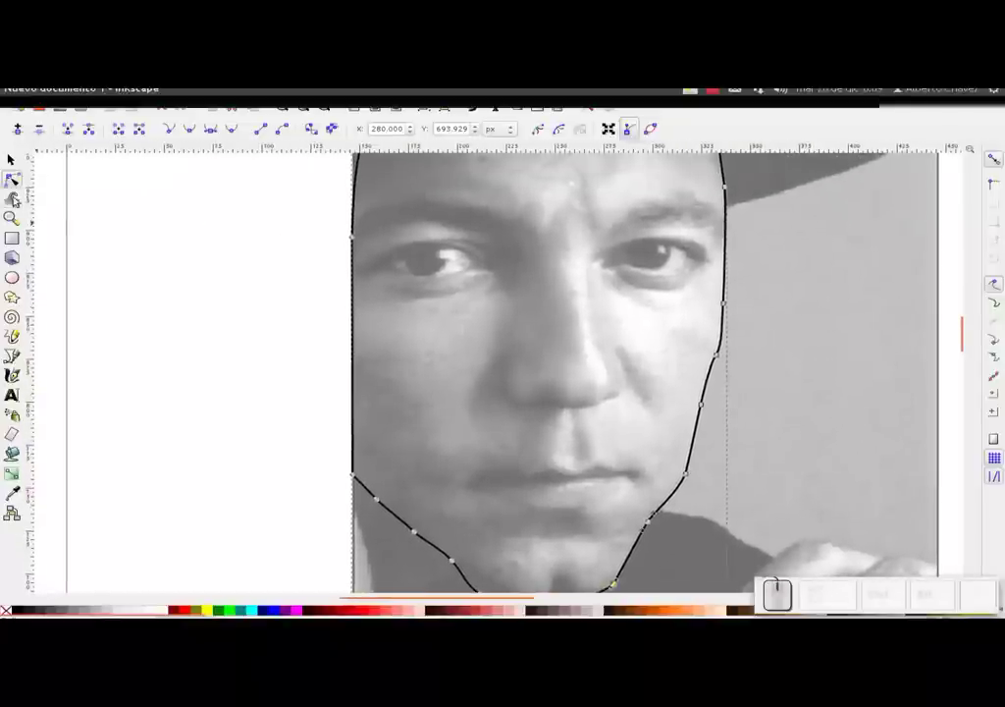
Trace the nose from the top of the bridge down the right side around the nostril.
click(359, 145)
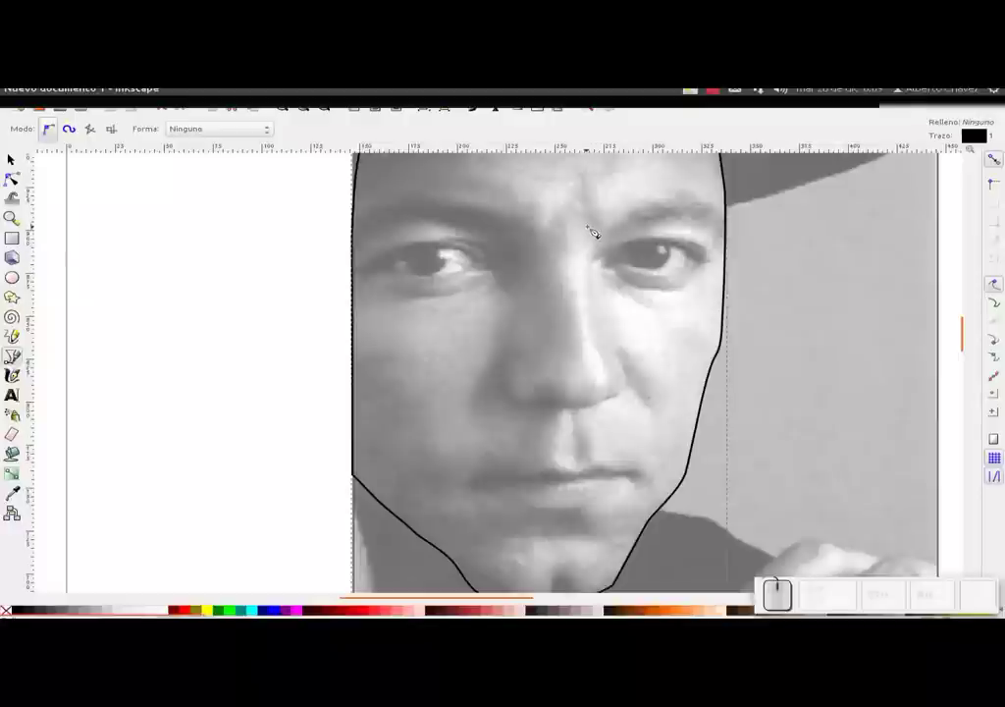
click(369, 144)
click(596, 290)
click(609, 339)
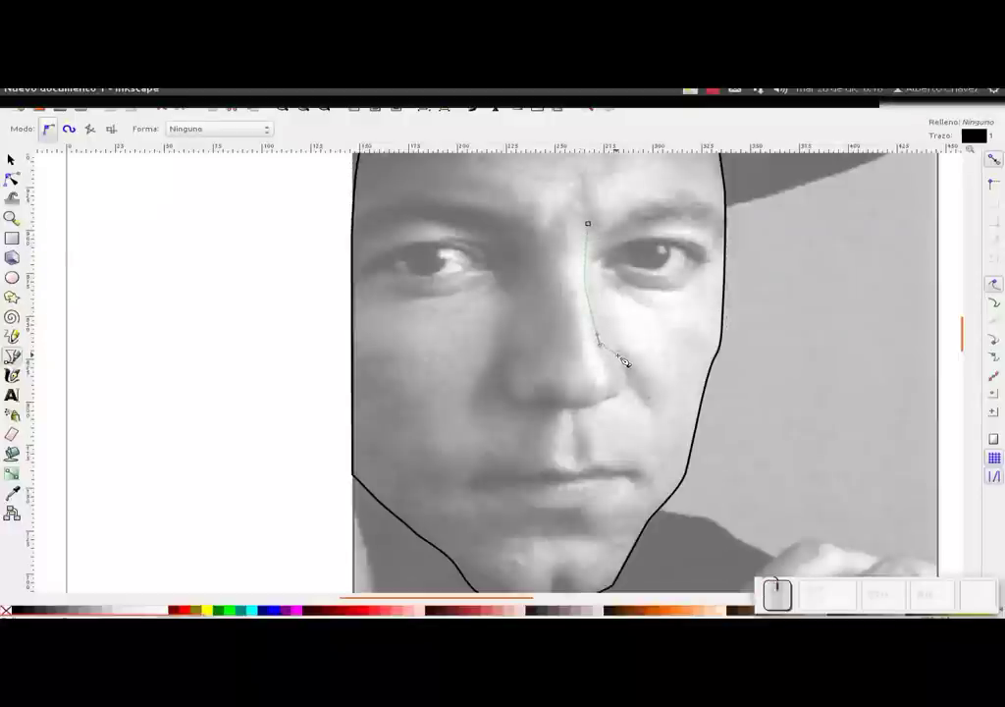
click(627, 356)
click(635, 394)
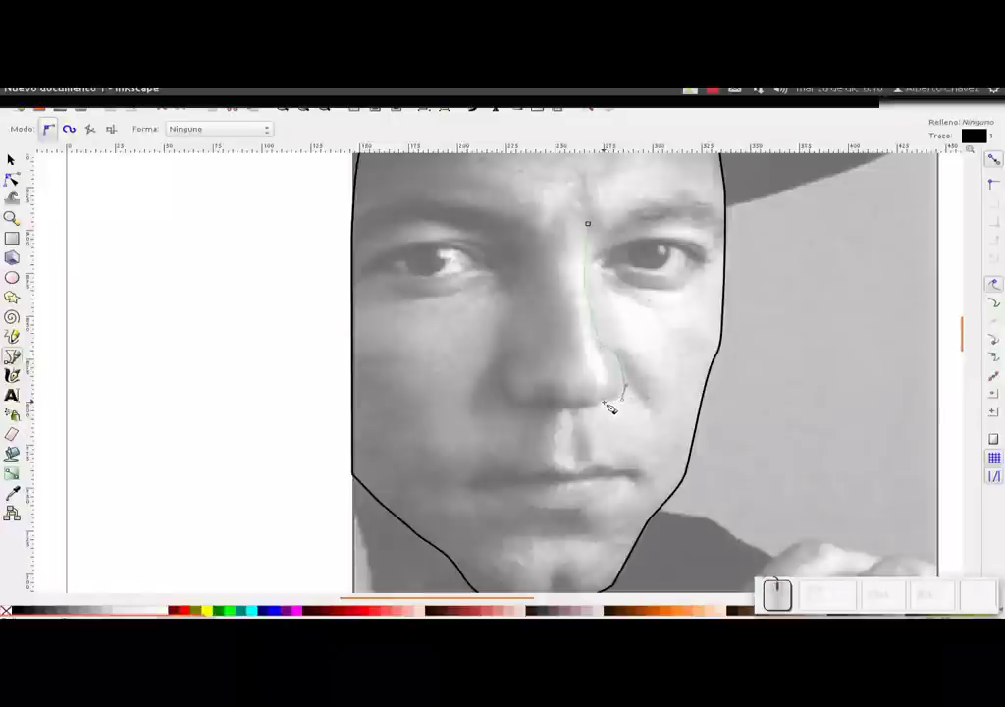
click(612, 402)
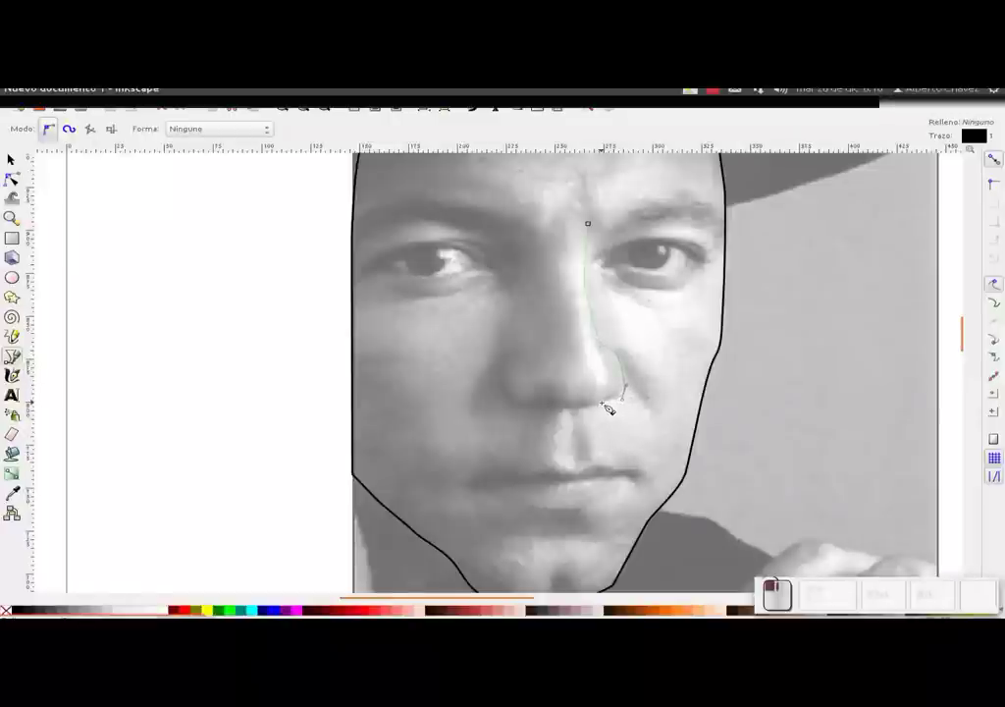
click(609, 406)
click(596, 411)
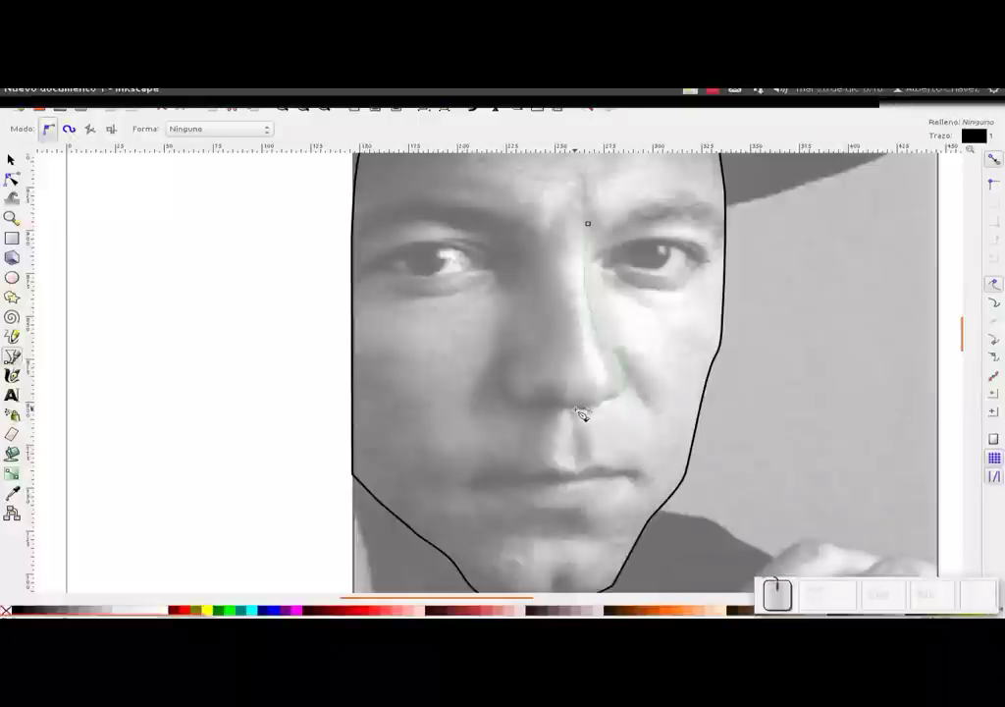
Continue the nose outline across the bottom, up the left side and close it at the bridge.
click(580, 412)
click(562, 412)
click(538, 411)
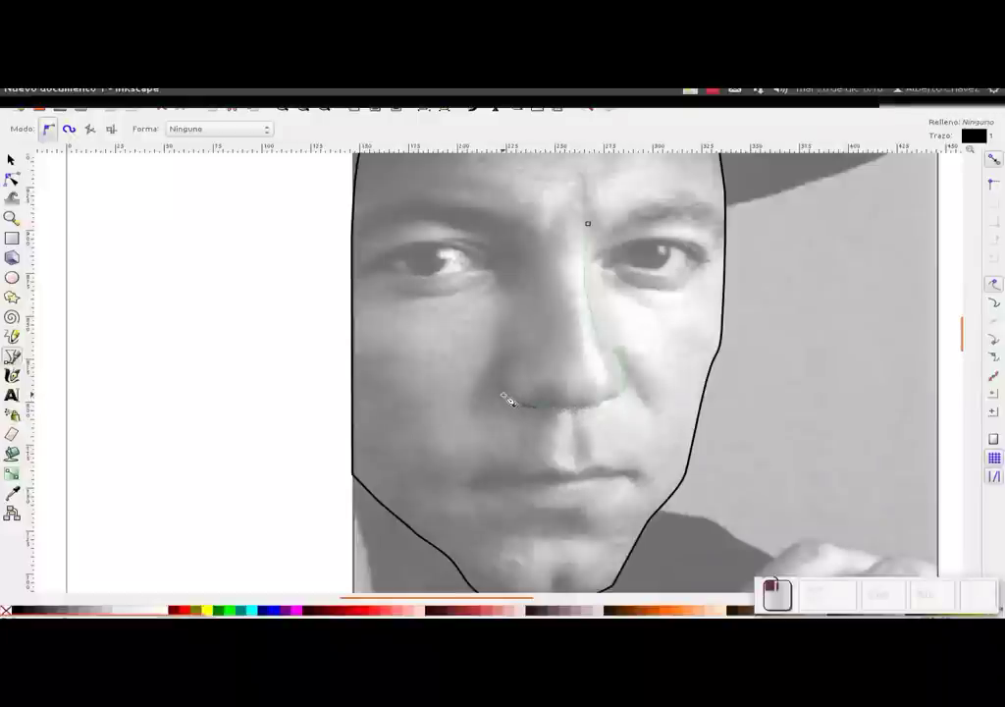
click(512, 400)
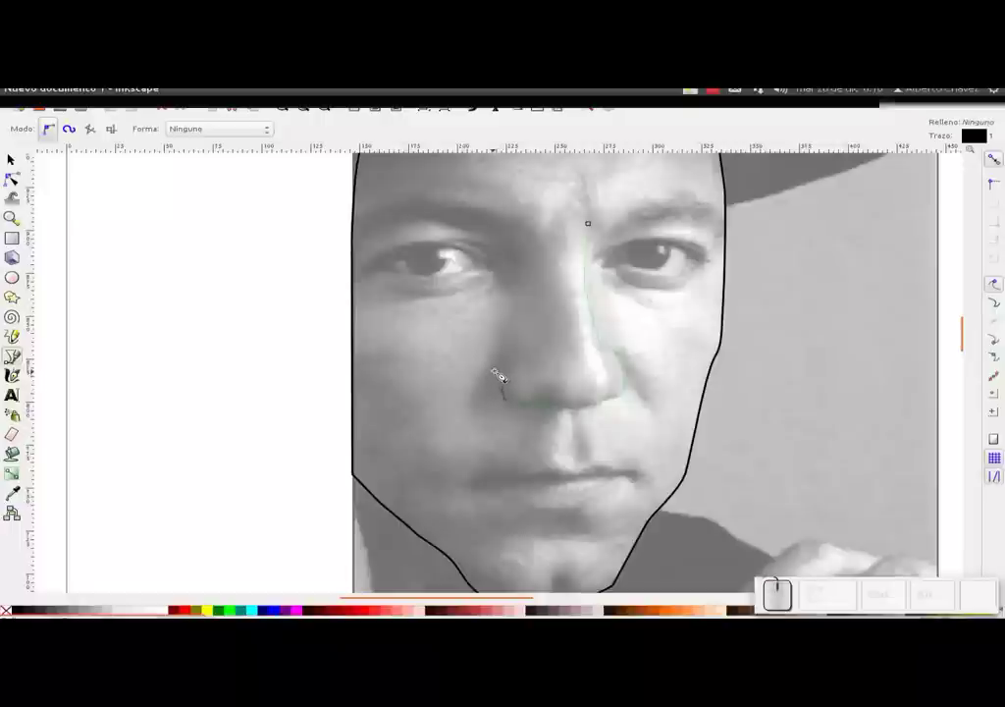
click(505, 374)
click(516, 355)
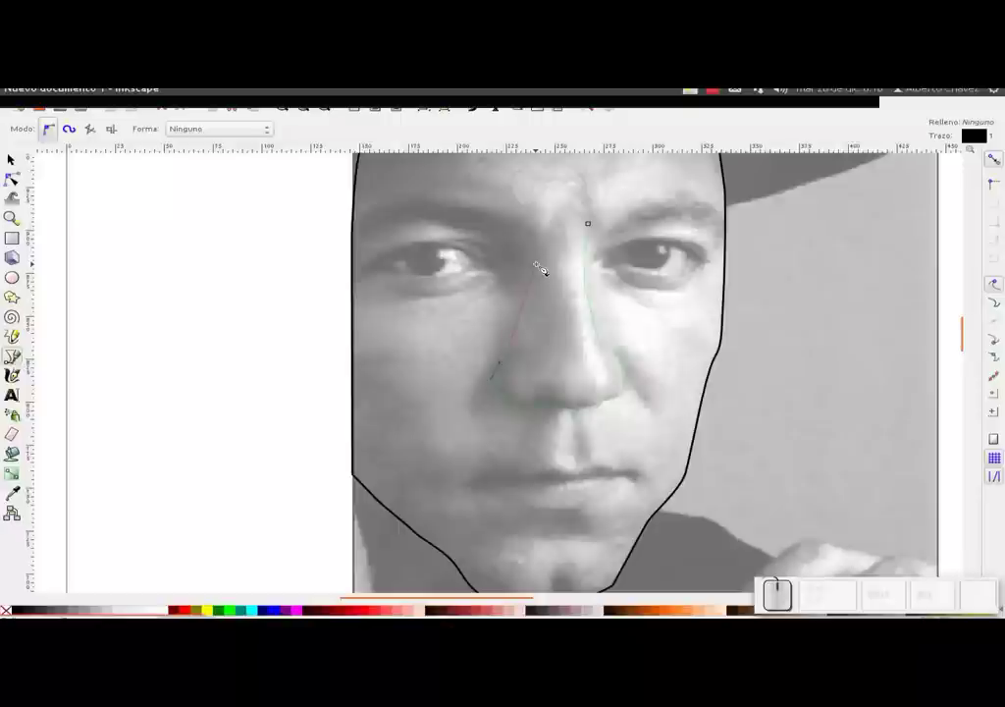
drag(539, 276, 563, 227)
drag(565, 224, 583, 203)
click(599, 225)
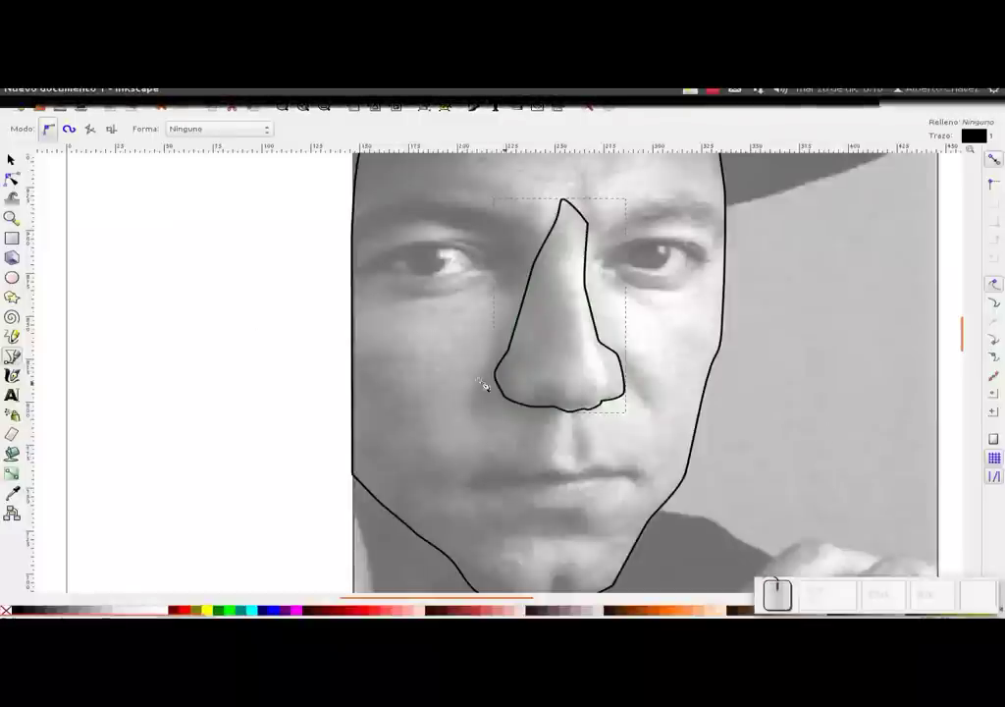
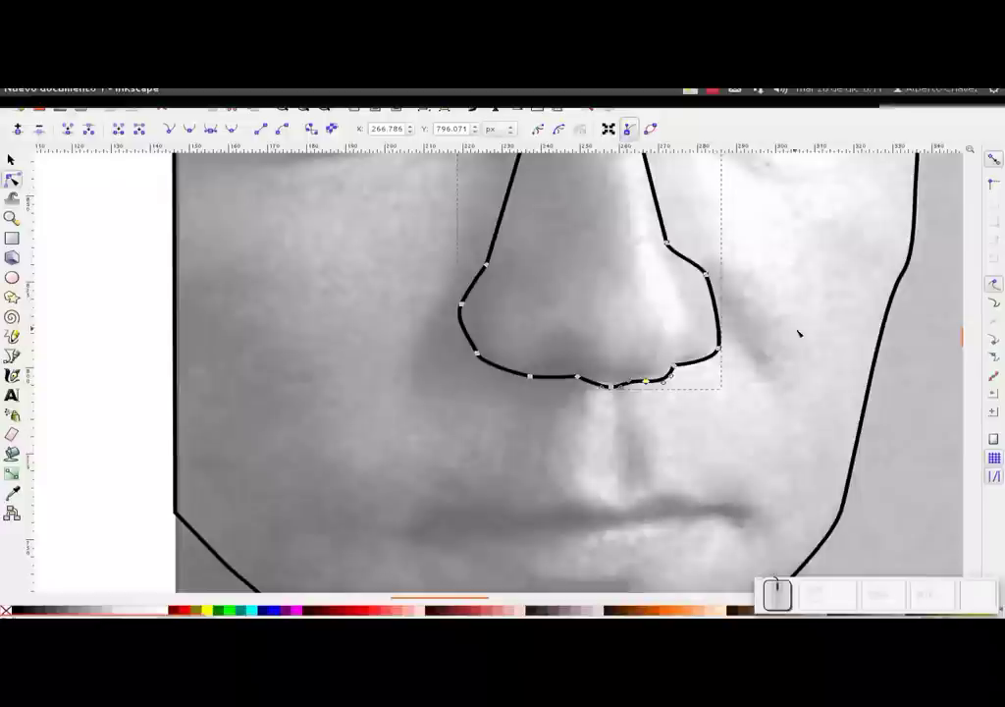
Undo the last node adjustment on the nose outline.
key(ctrl+z)
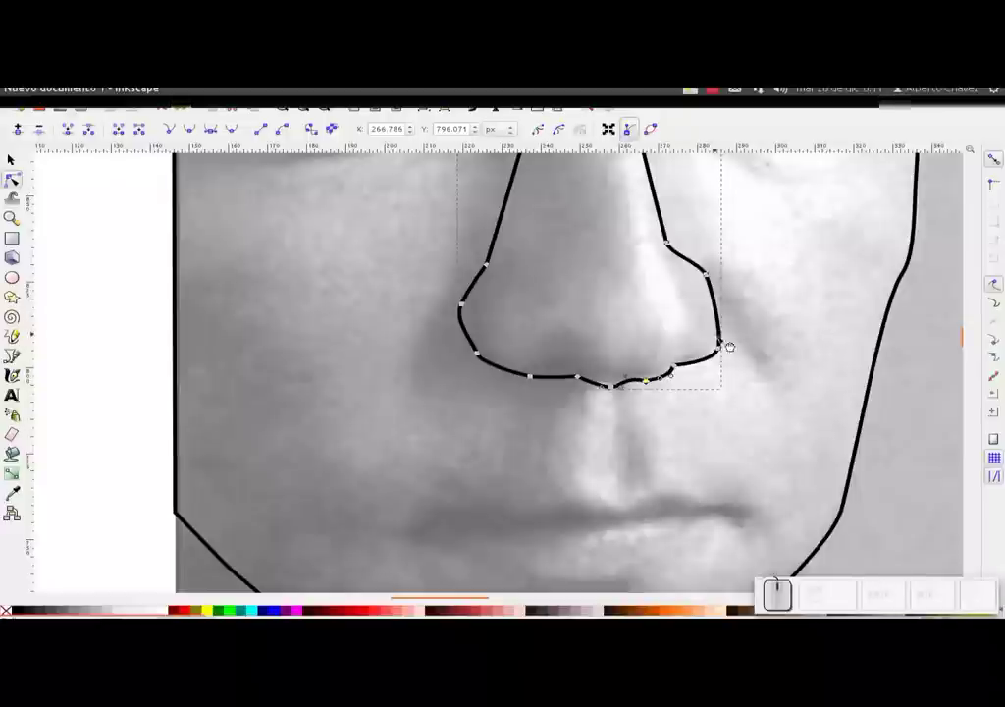
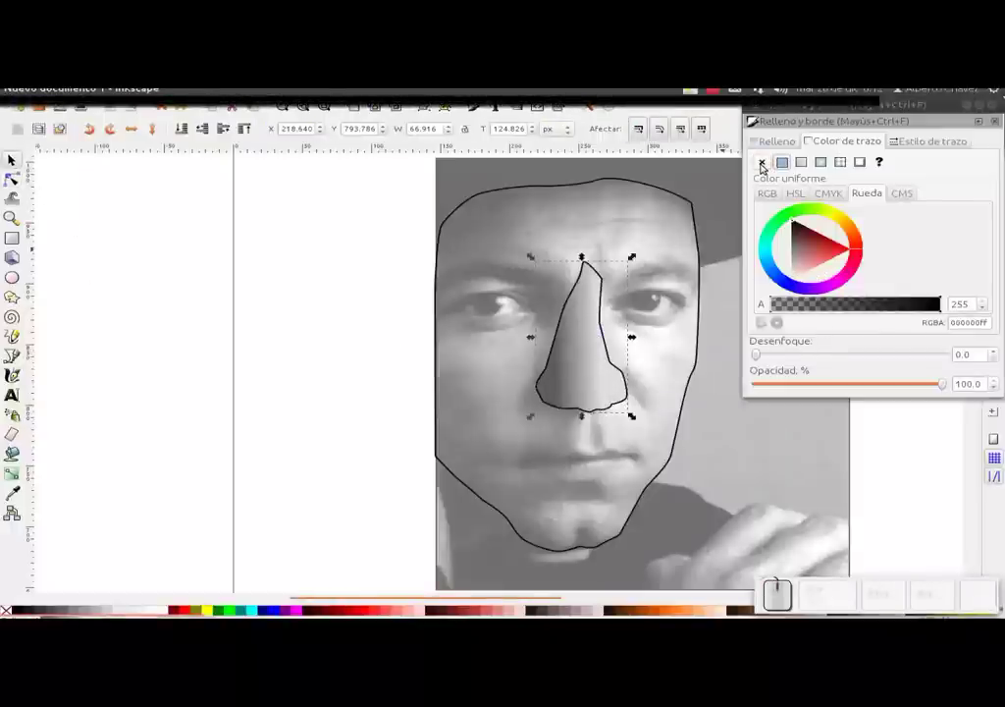
Remove the stroke from the nose shape in Fill and Stroke.
click(763, 163)
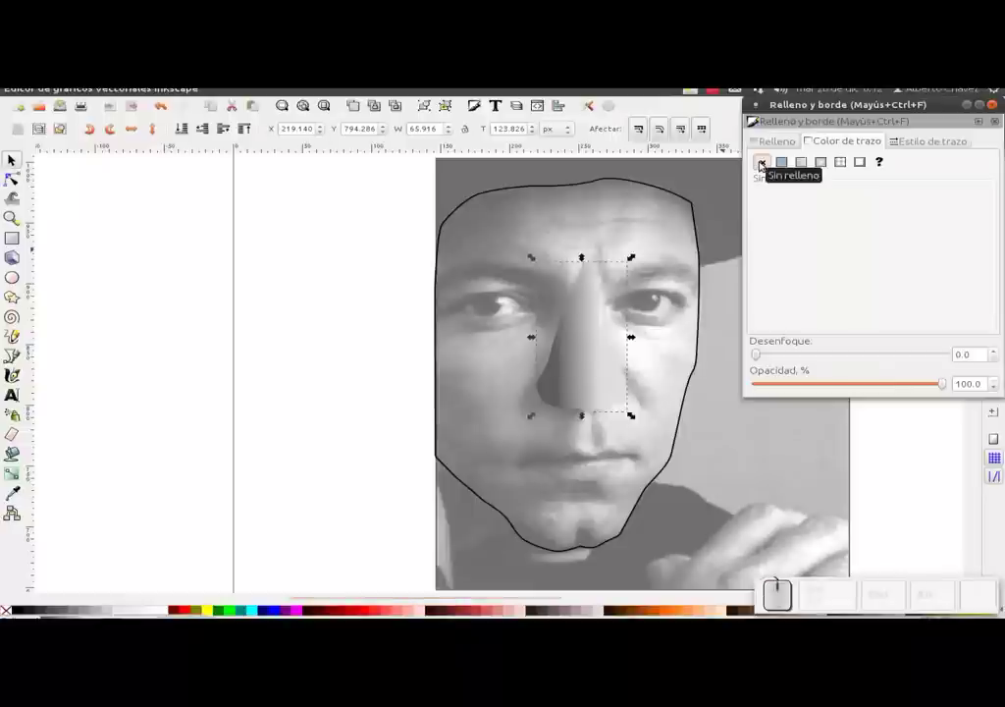
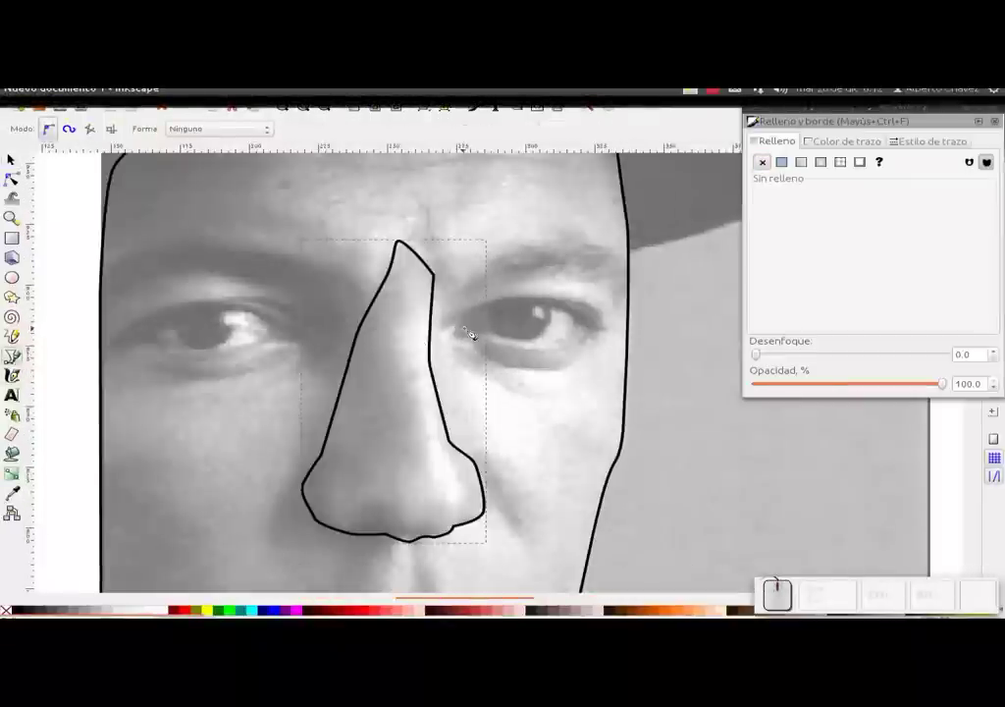
Begin an eyelid curve on the right eye and cancel the unwanted stroke.
click(463, 334)
click(483, 310)
drag(529, 299, 571, 307)
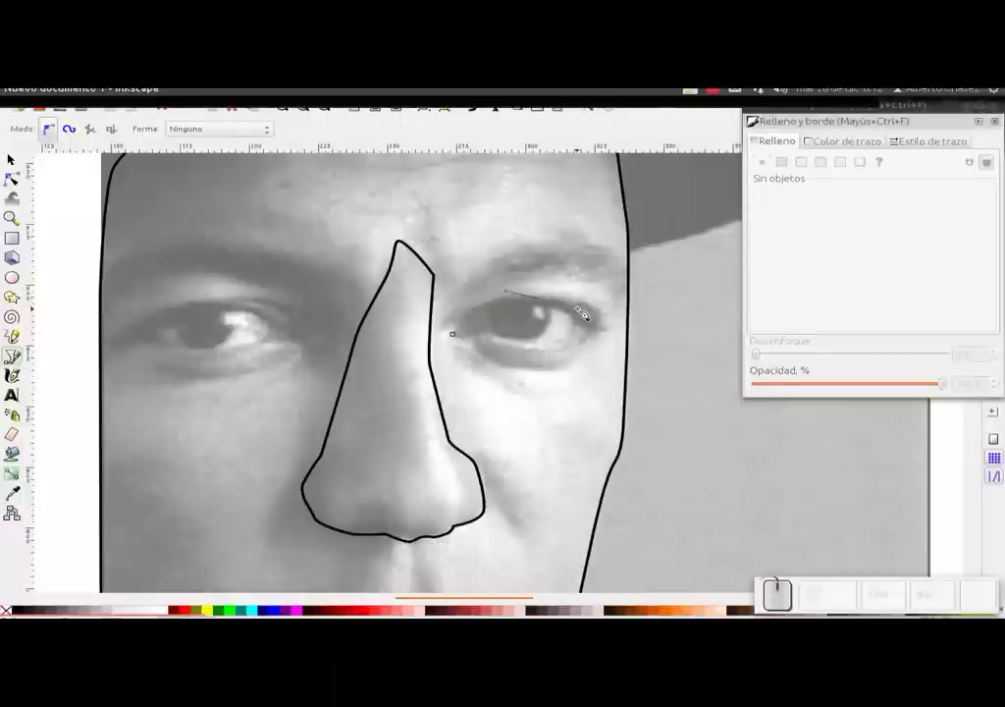
key(Escape)
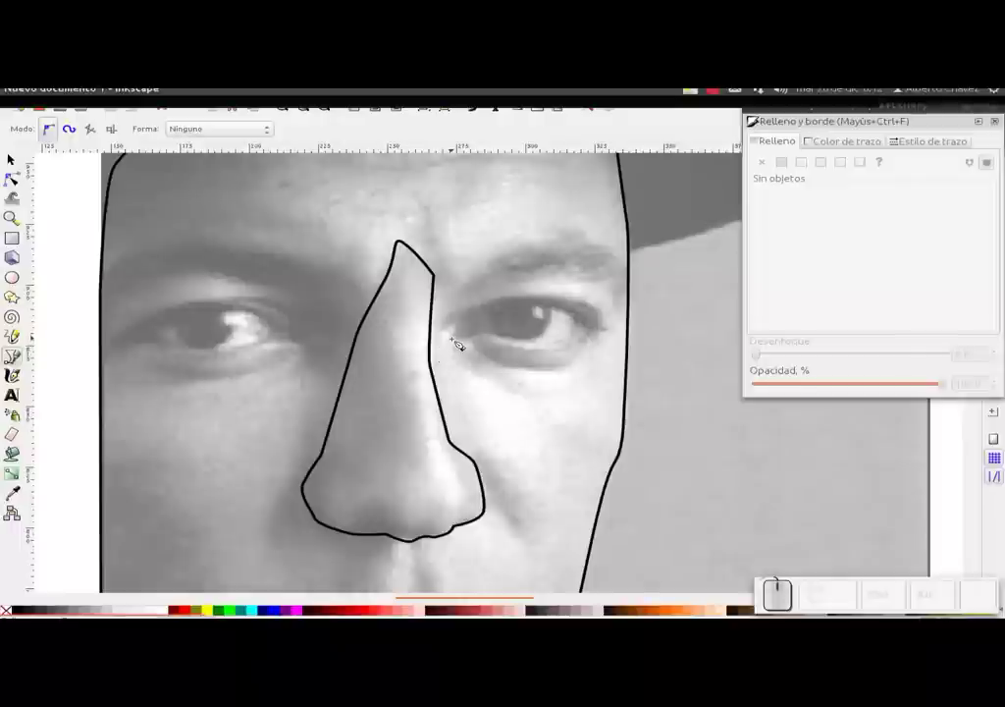
Trace the right eye from the inner corner around both lids and close the outline.
click(464, 336)
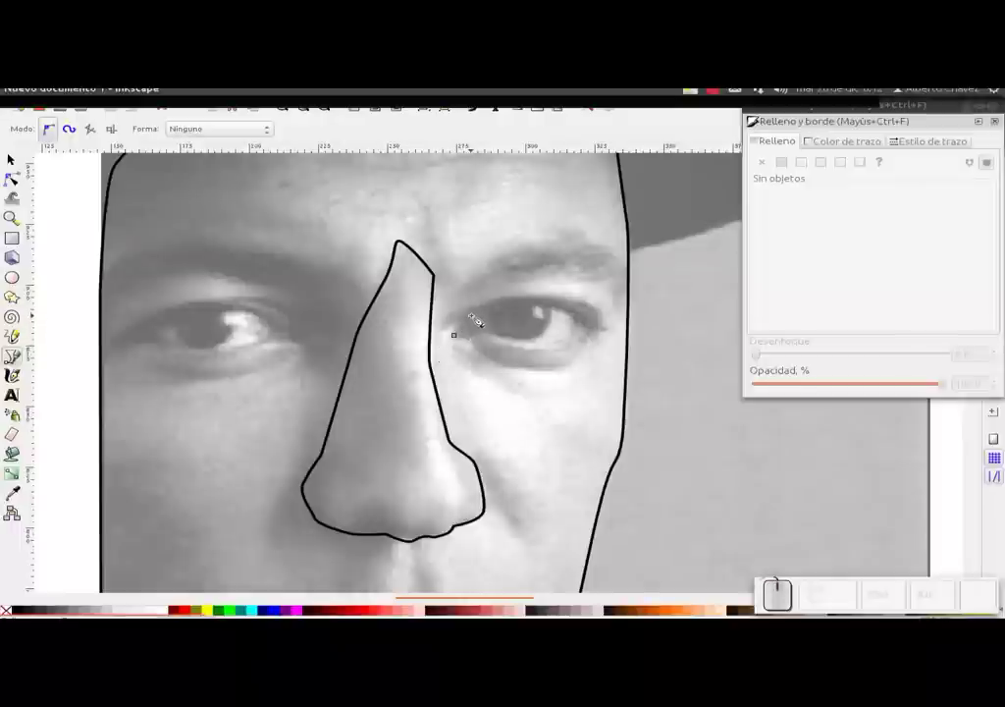
click(473, 323)
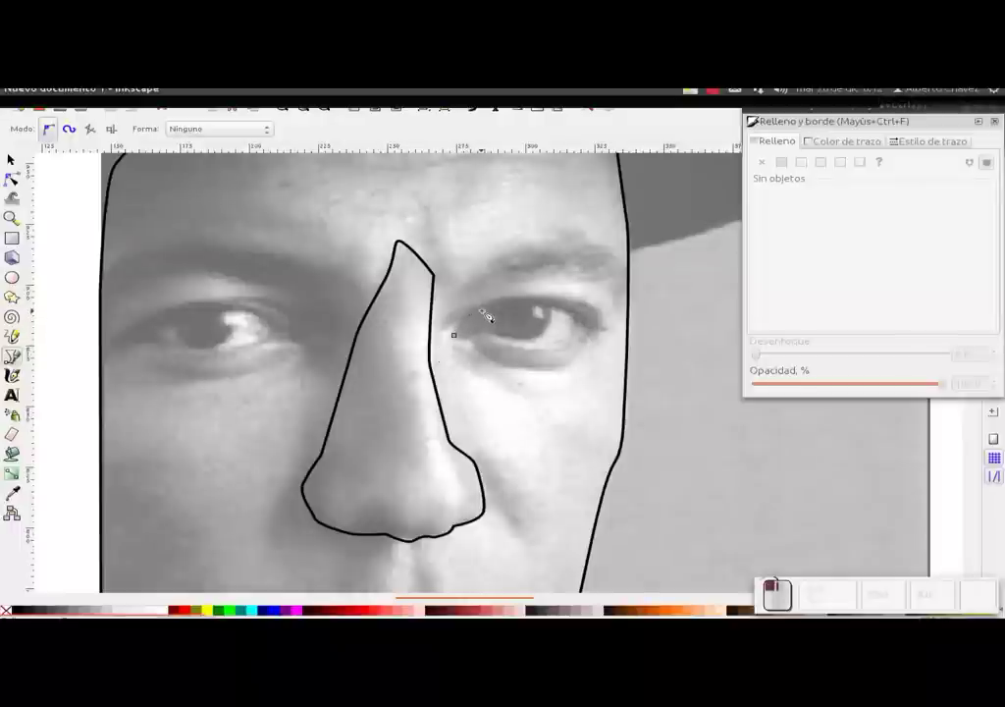
click(495, 311)
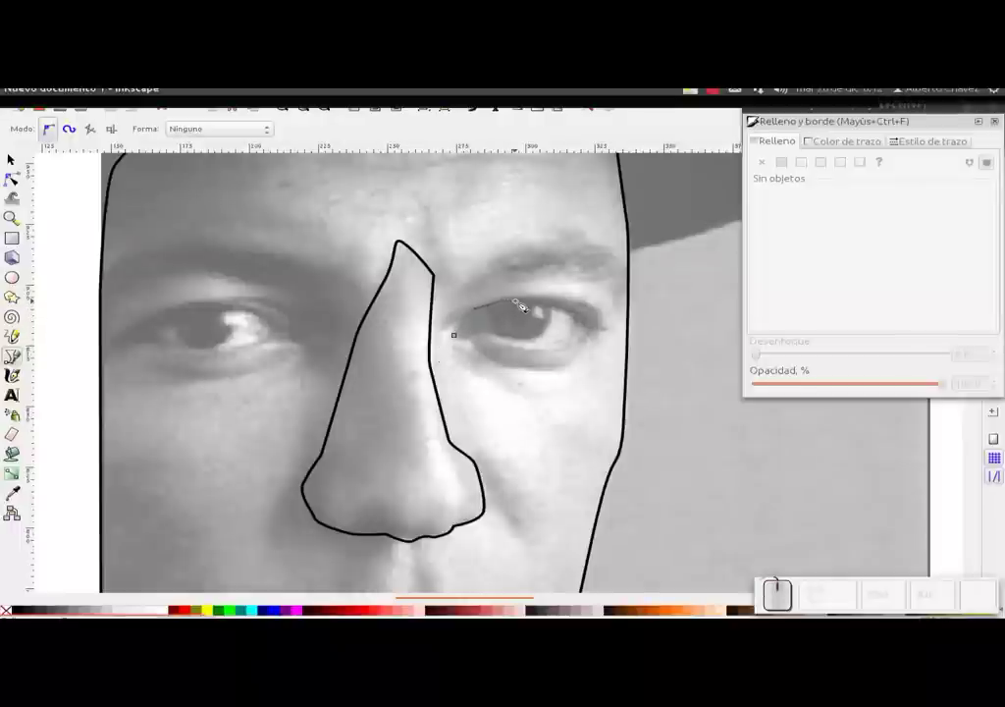
click(526, 305)
click(570, 307)
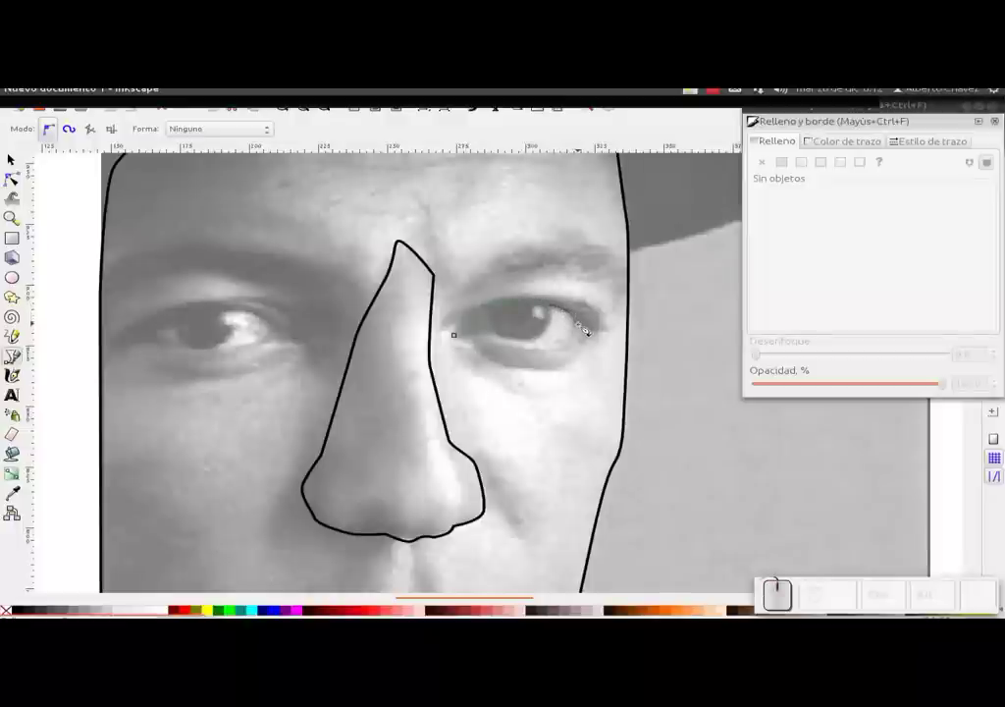
click(585, 331)
click(573, 341)
click(537, 344)
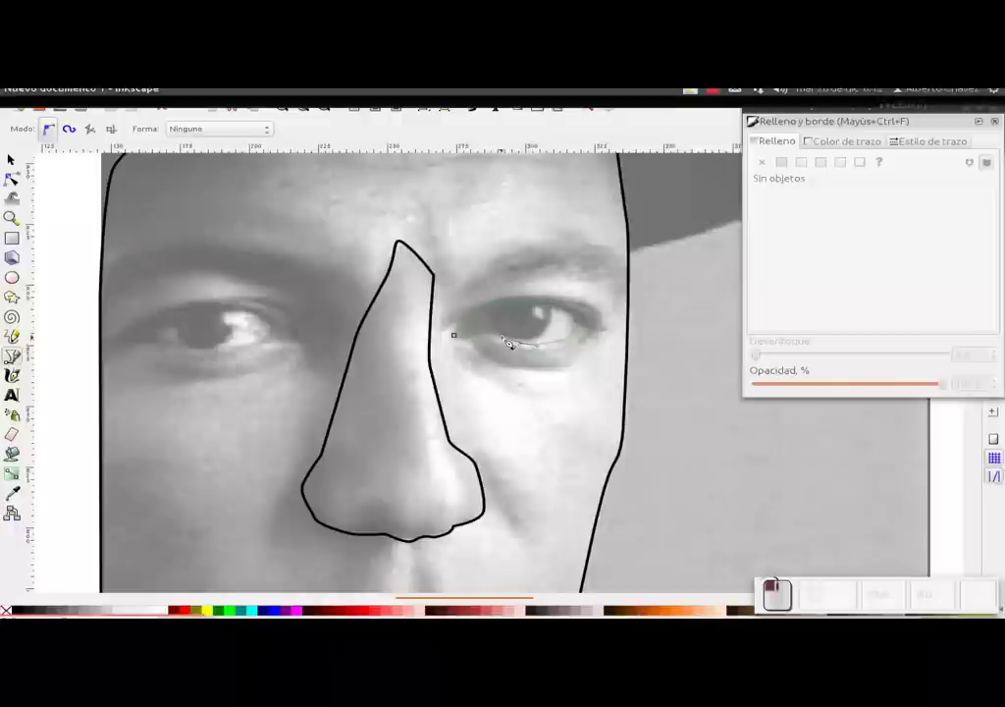
click(503, 336)
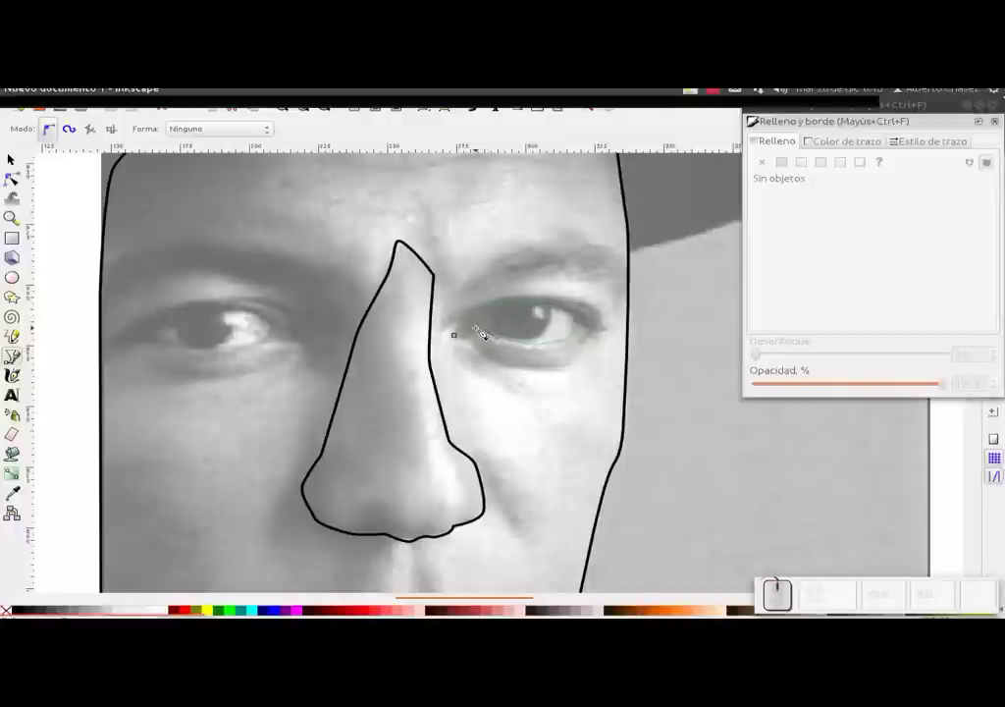
click(483, 333)
click(473, 336)
click(465, 335)
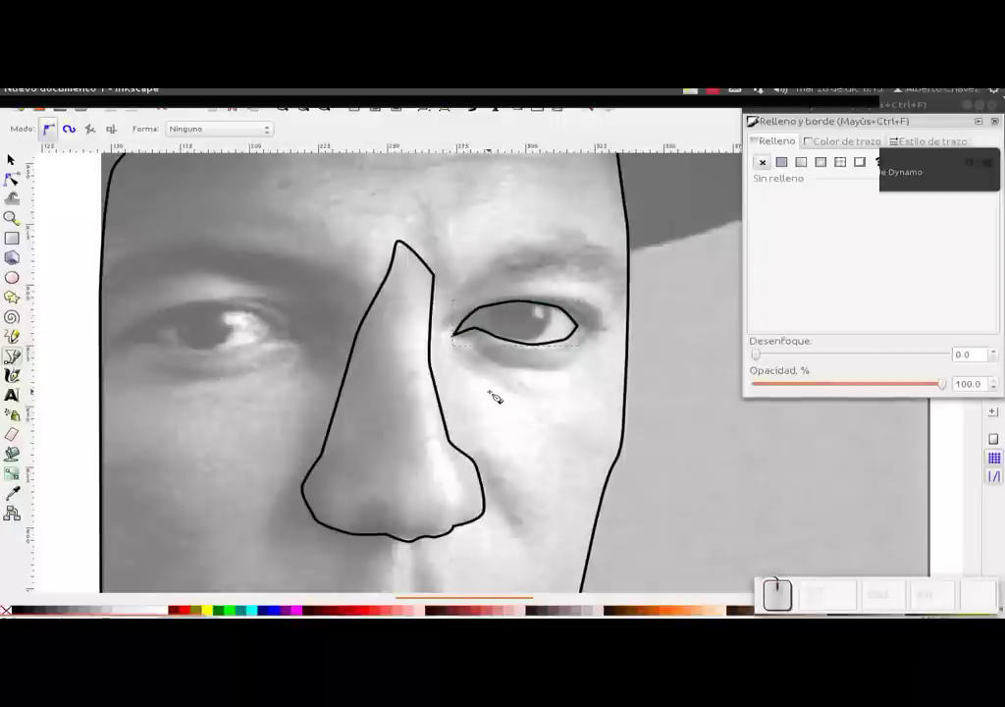
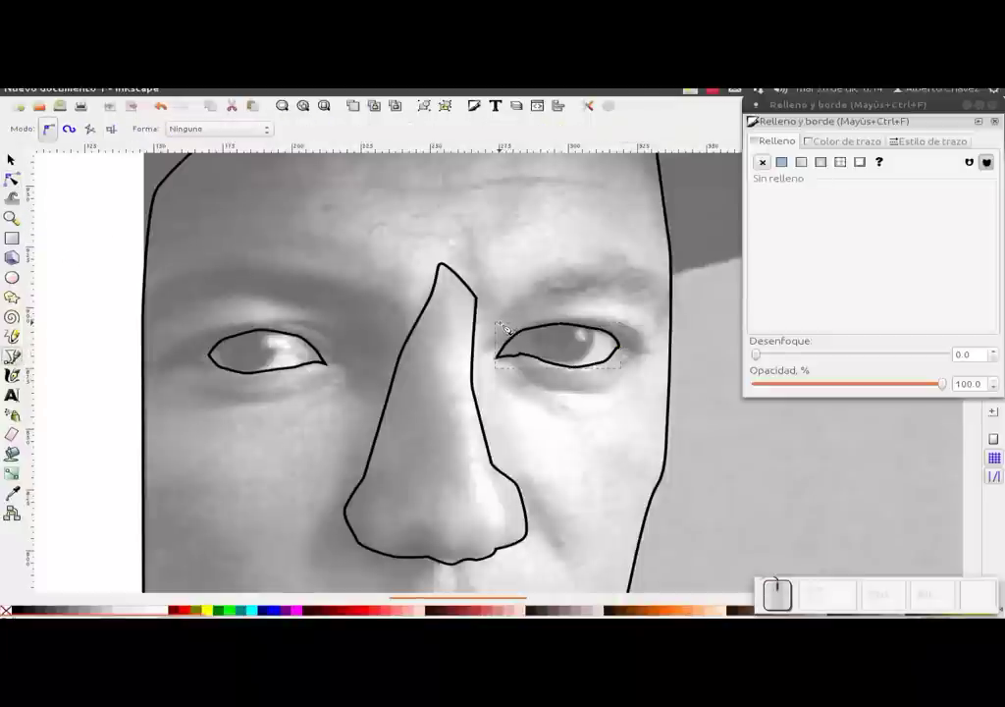
Trace a closed jagged outline around the right eyebrow and deselect it.
click(517, 322)
click(563, 301)
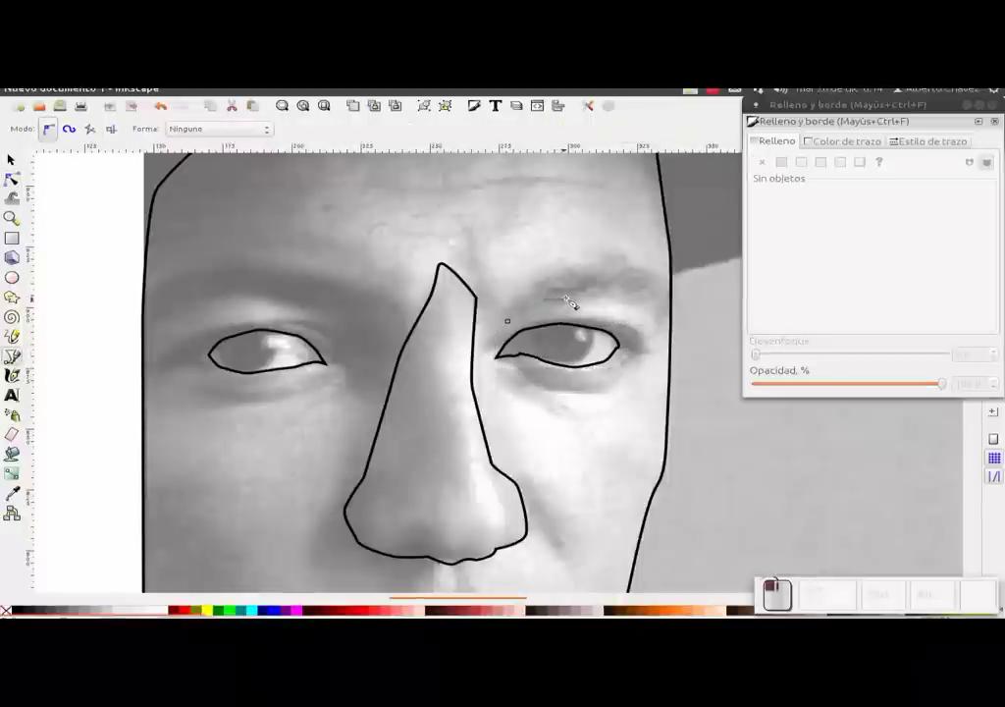
drag(616, 292, 649, 305)
drag(648, 305, 669, 323)
click(670, 324)
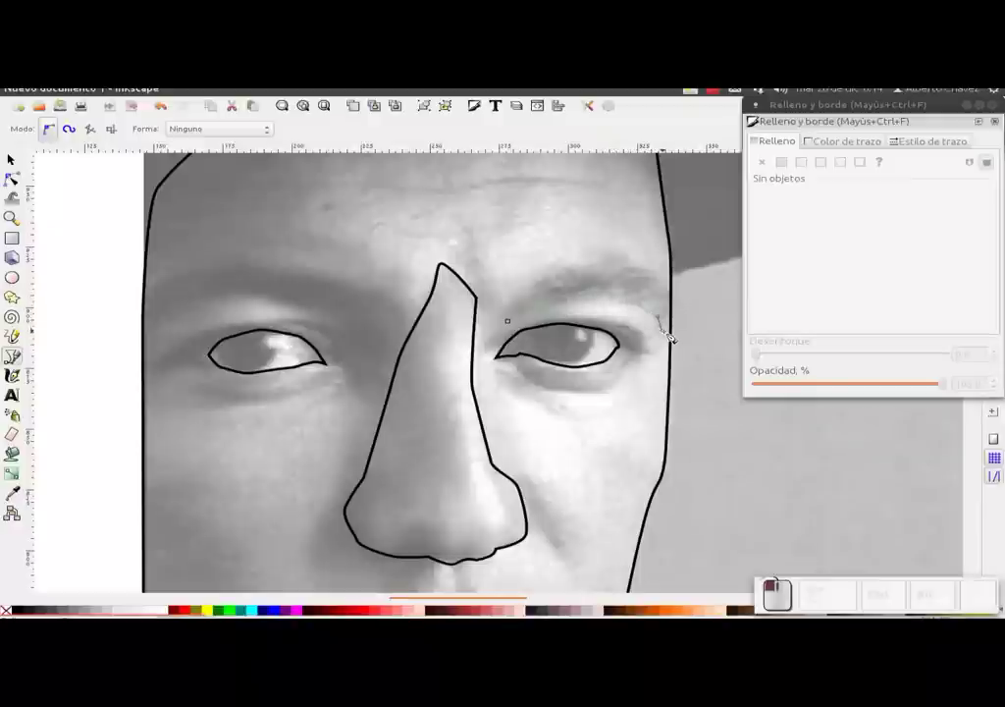
click(677, 335)
click(683, 303)
click(688, 296)
drag(658, 269, 643, 261)
click(643, 262)
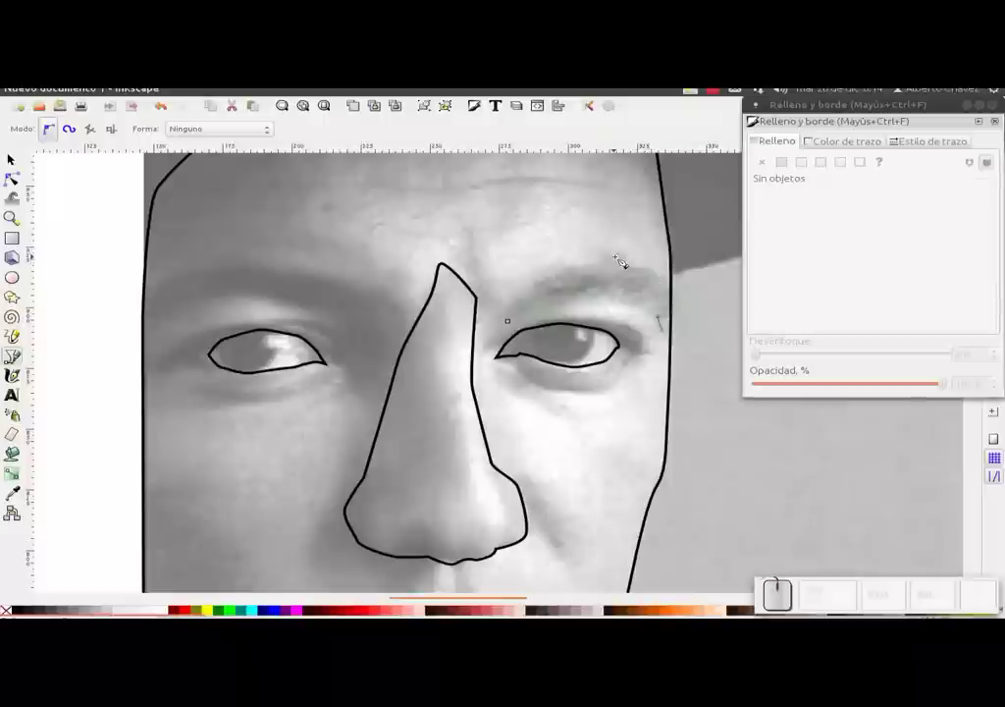
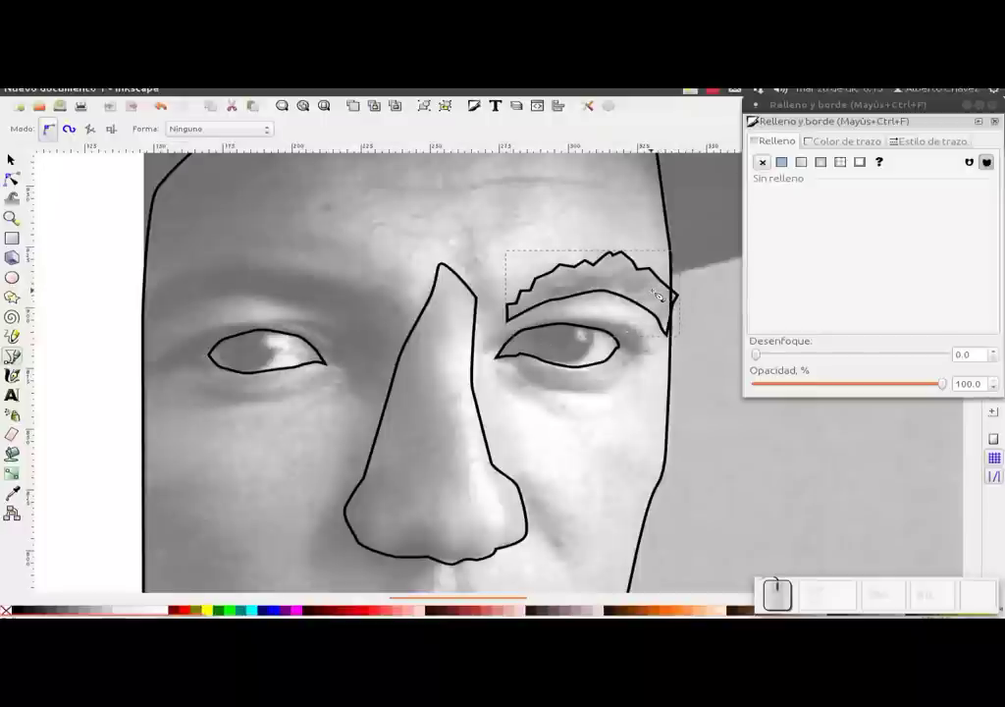
drag(511, 332, 531, 321)
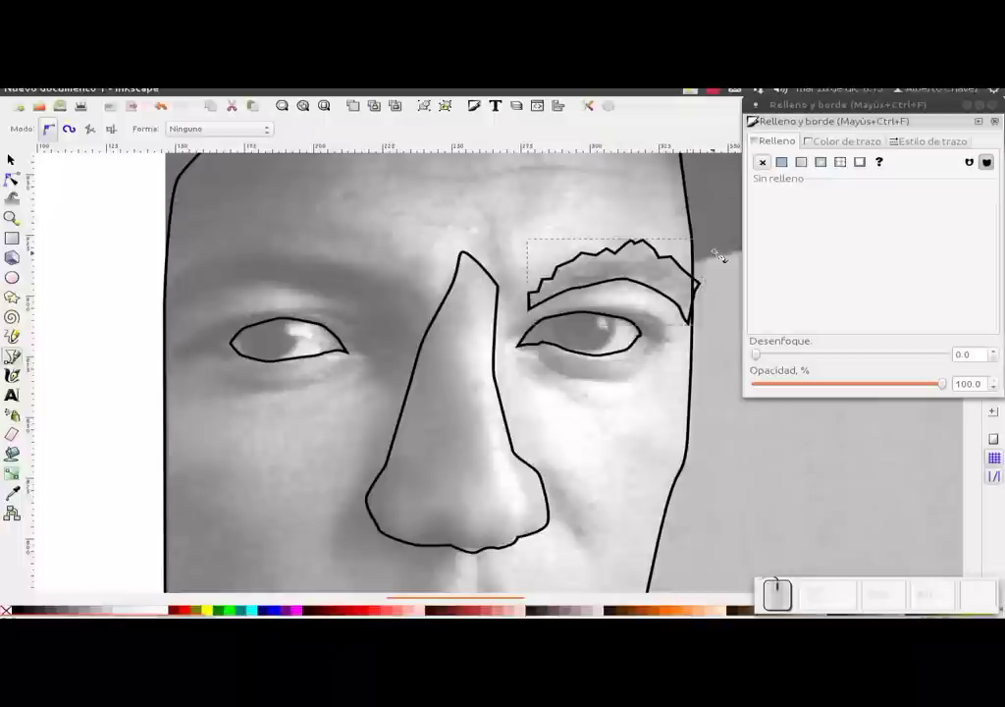
key(ctrl+d)
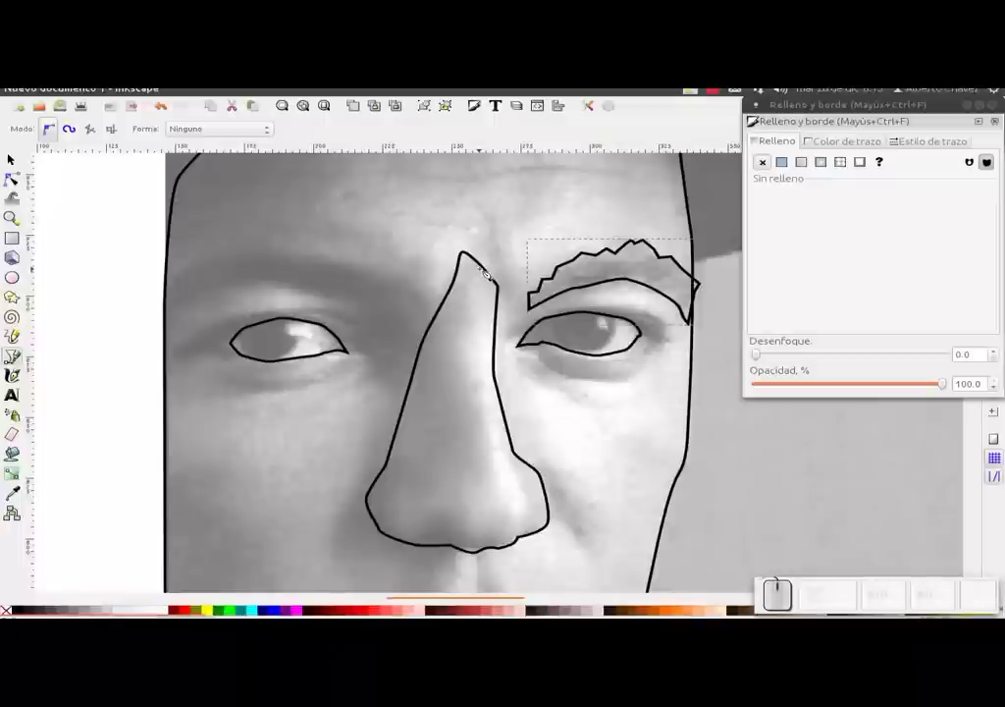
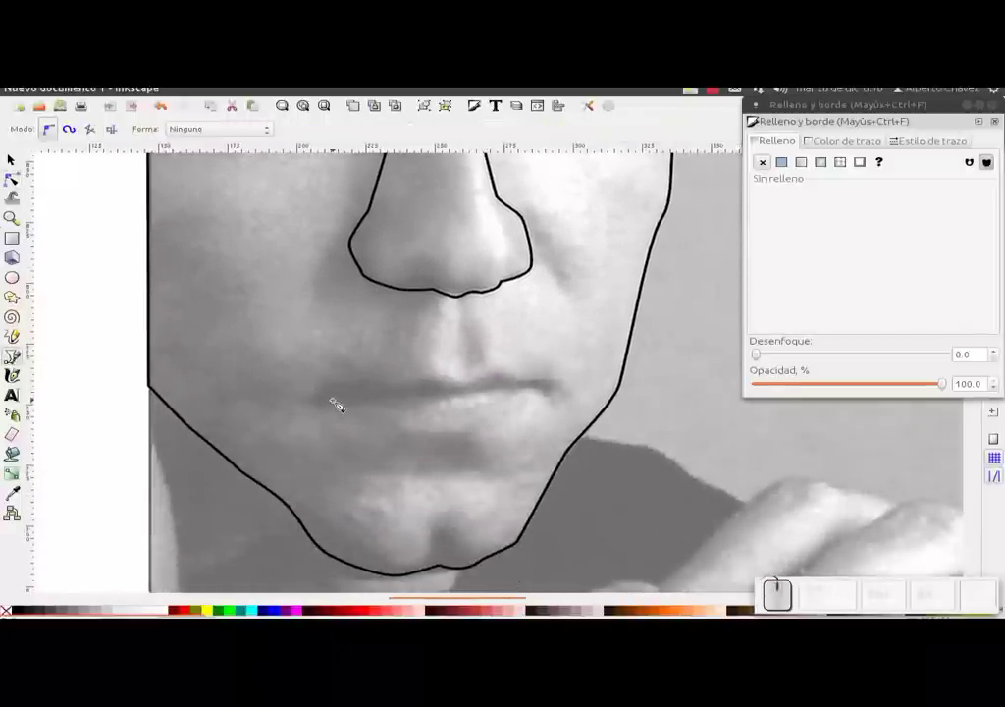
Trace the line between the lips from the left mouth corner to the right.
click(338, 406)
click(378, 401)
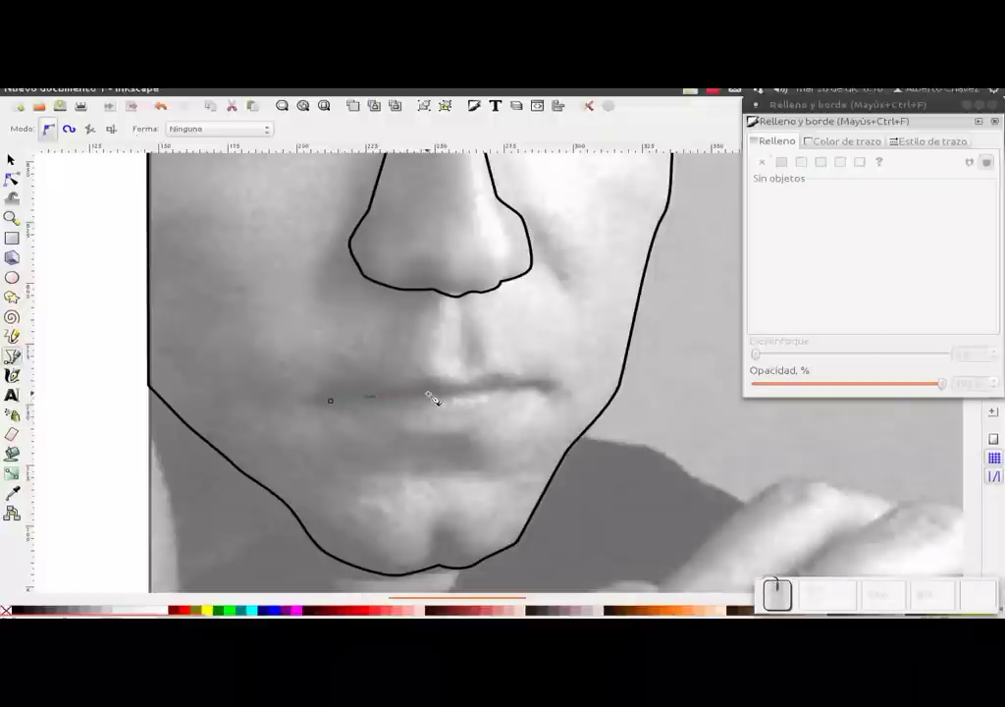
click(449, 398)
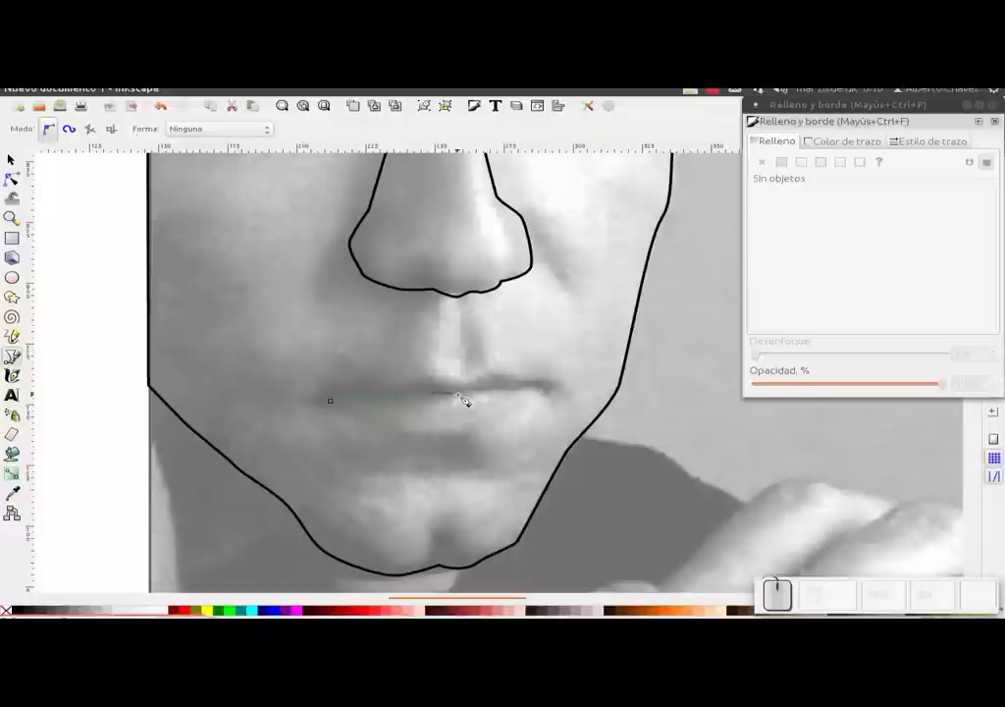
click(468, 399)
click(488, 391)
drag(513, 388, 545, 385)
click(546, 392)
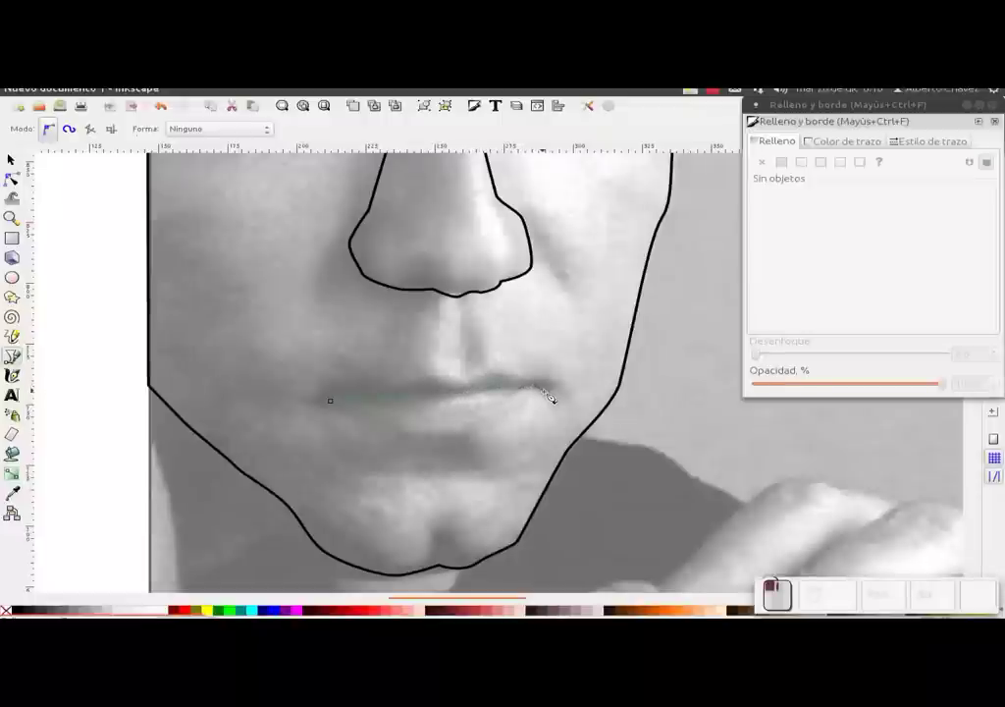
click(559, 396)
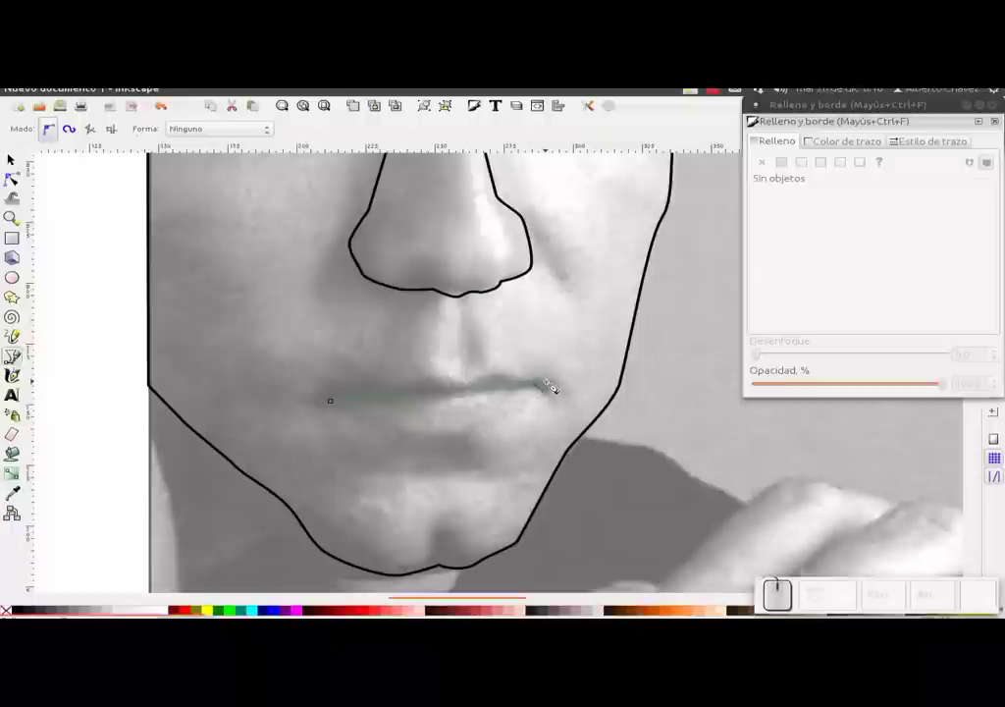
Curve the upper lip back toward the left through its central dip.
drag(557, 382, 514, 370)
click(515, 370)
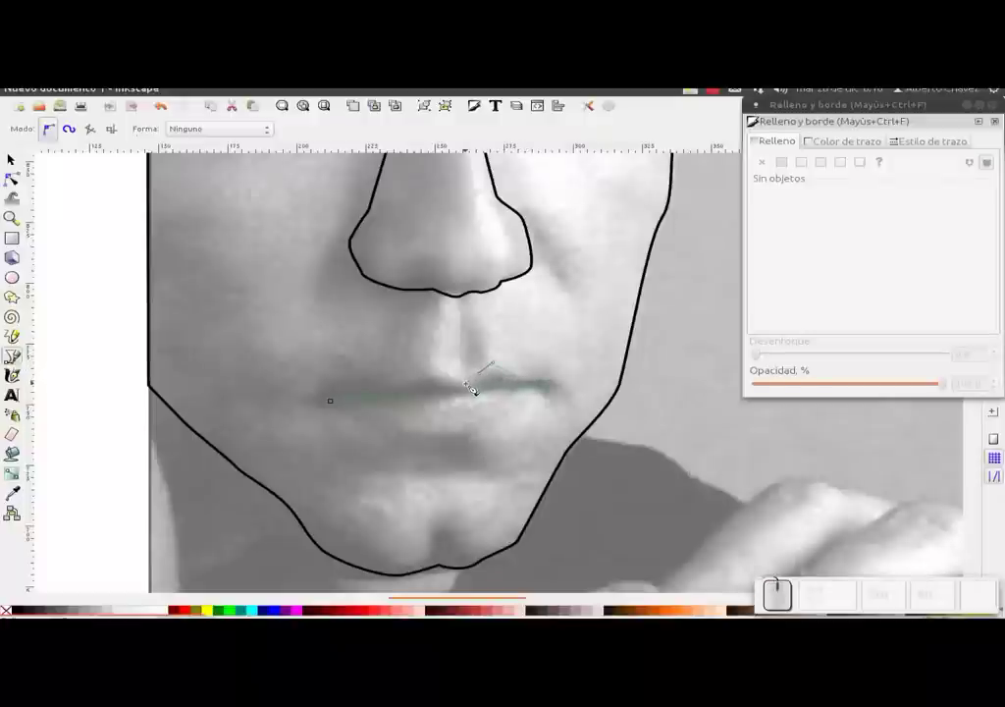
drag(476, 384, 434, 377)
click(407, 389)
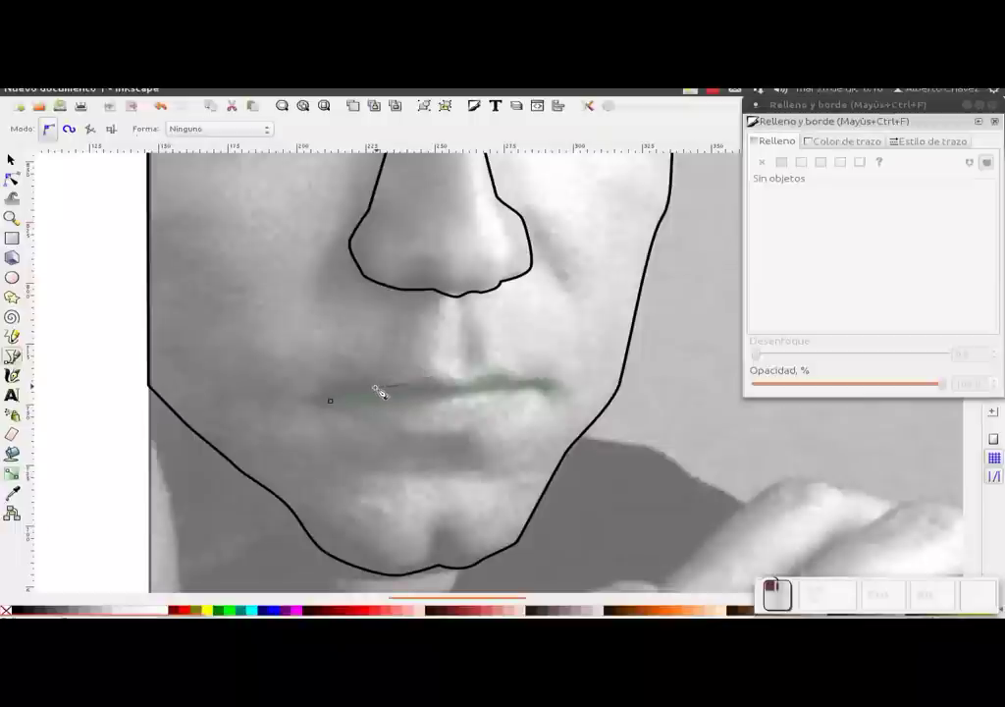
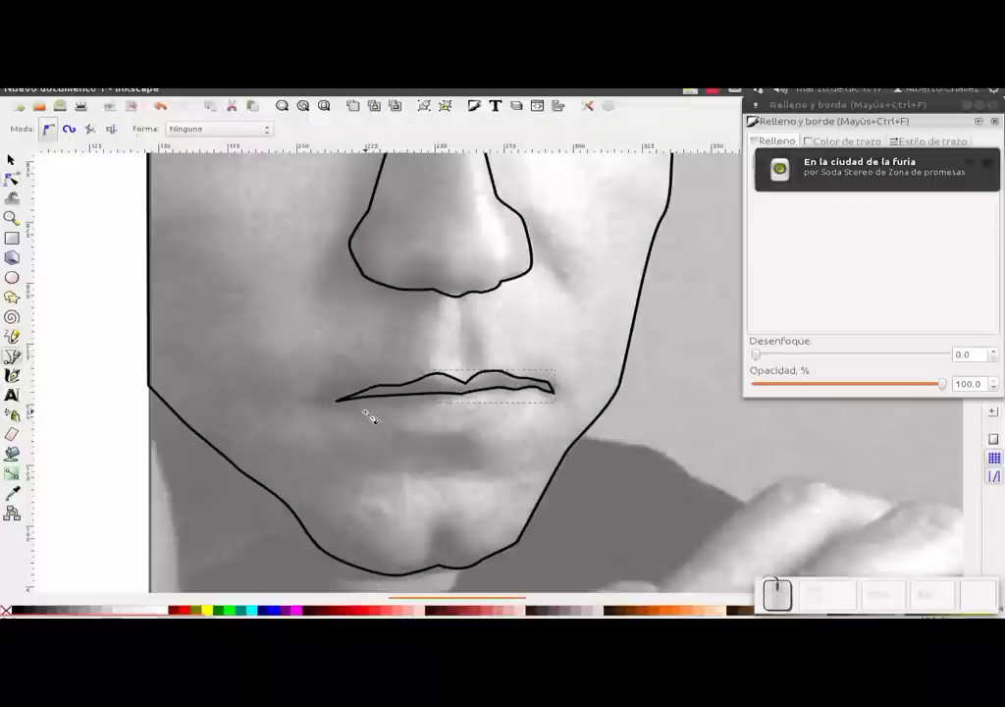
Trace the lower lip's bottom edge with the Bezier tool from the left mouth corner to the right.
click(353, 405)
drag(420, 431, 459, 434)
click(462, 434)
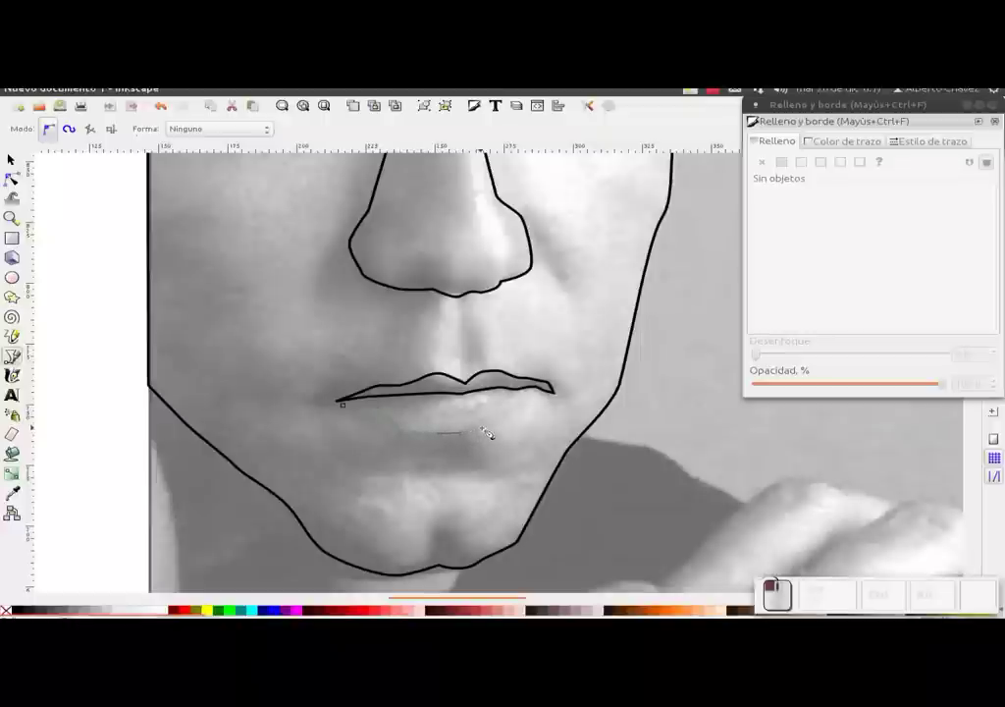
click(503, 426)
click(531, 402)
click(547, 394)
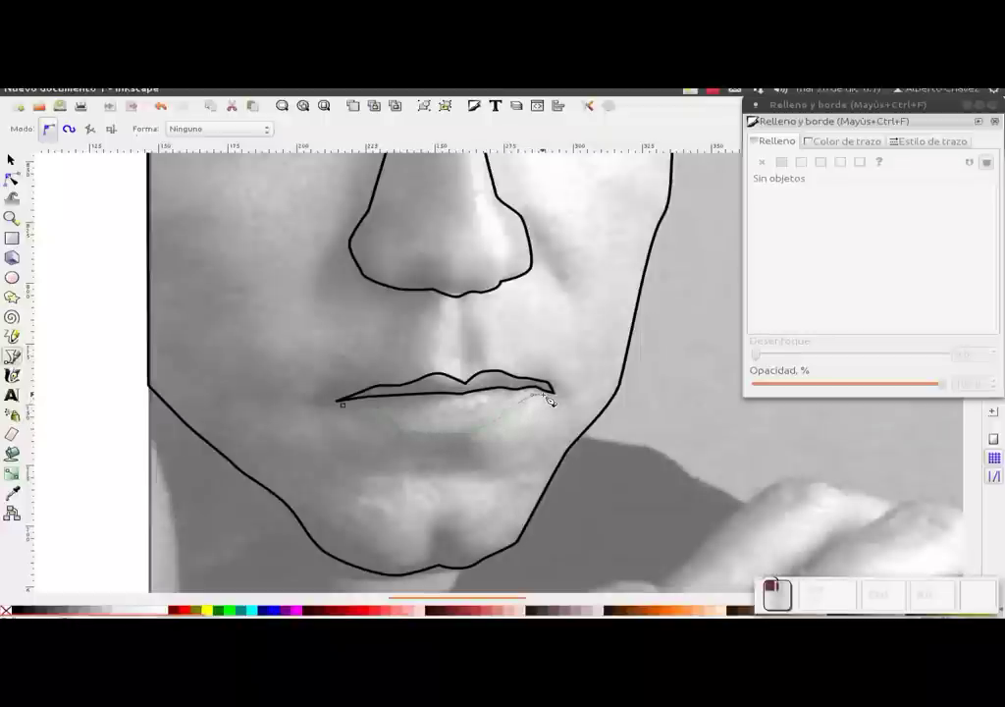
click(558, 400)
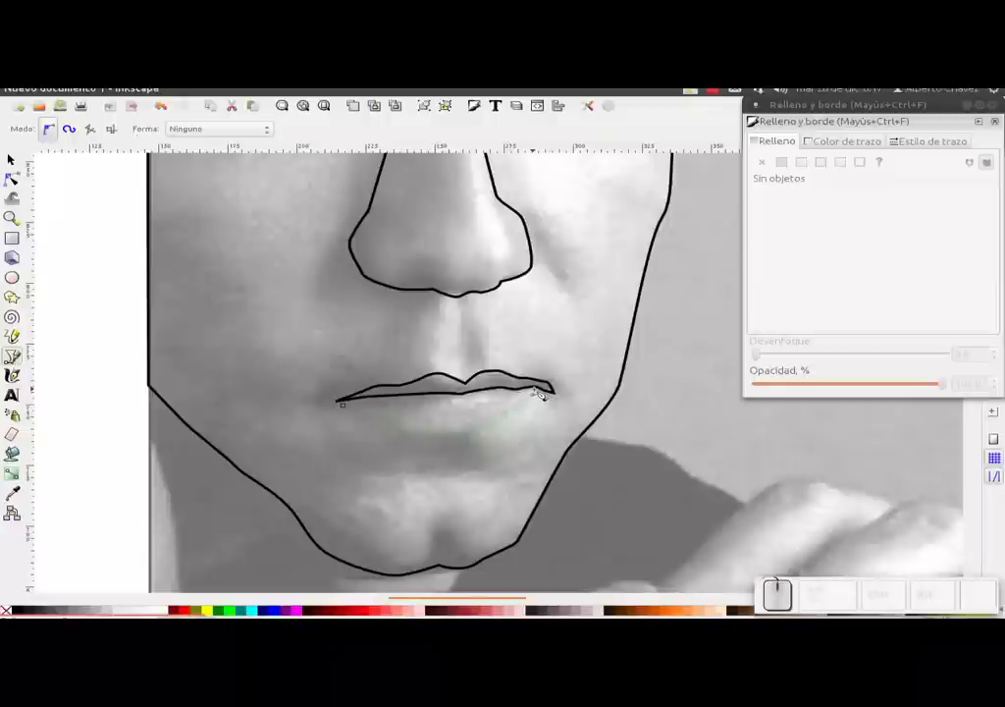
Run the path back along the lip's inner edge and close the lower-lip outline at the left corner.
click(544, 390)
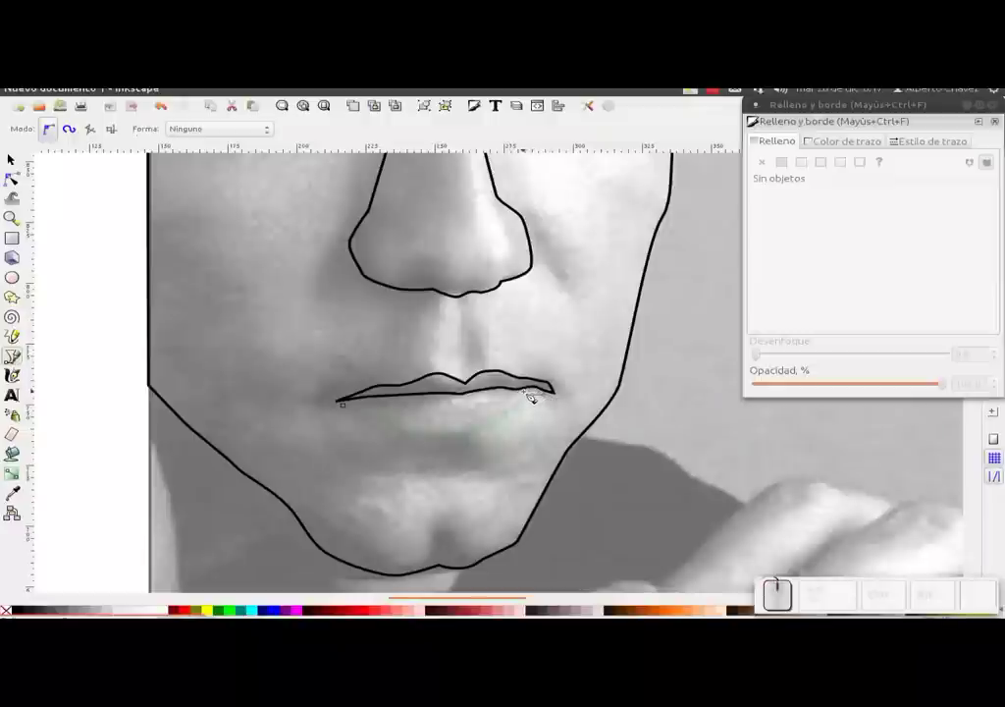
click(523, 396)
click(501, 394)
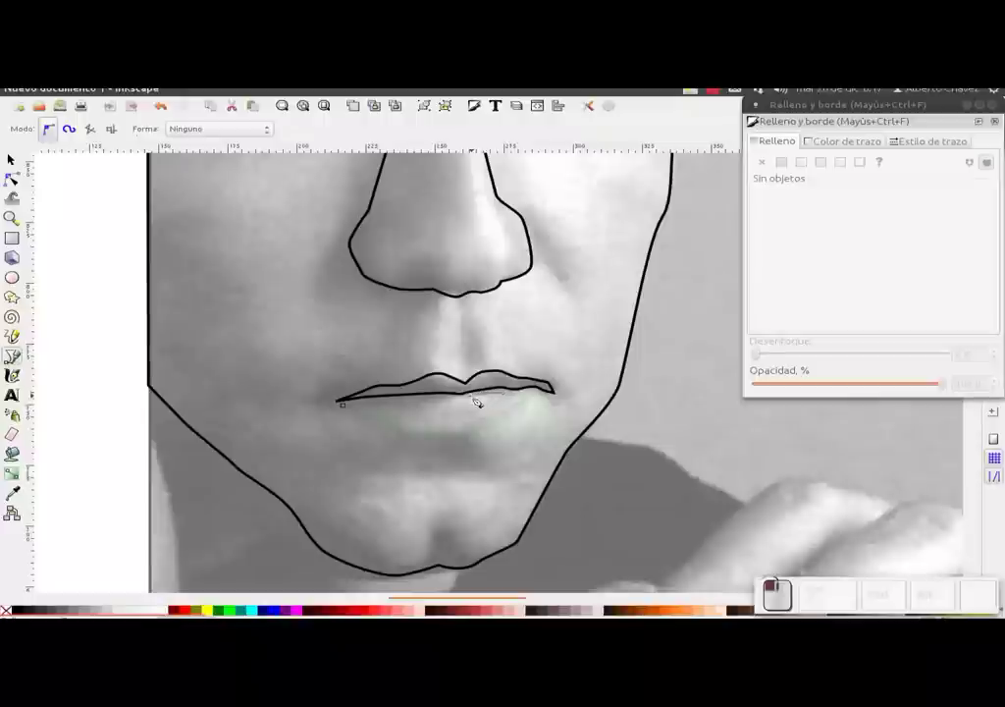
click(453, 399)
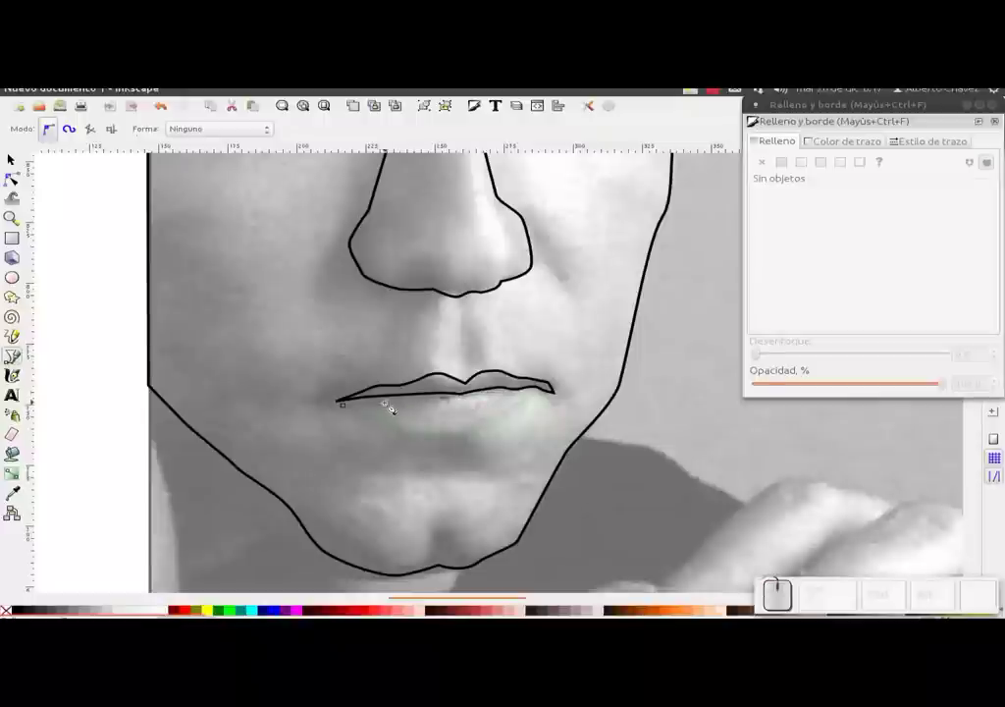
click(388, 404)
click(352, 410)
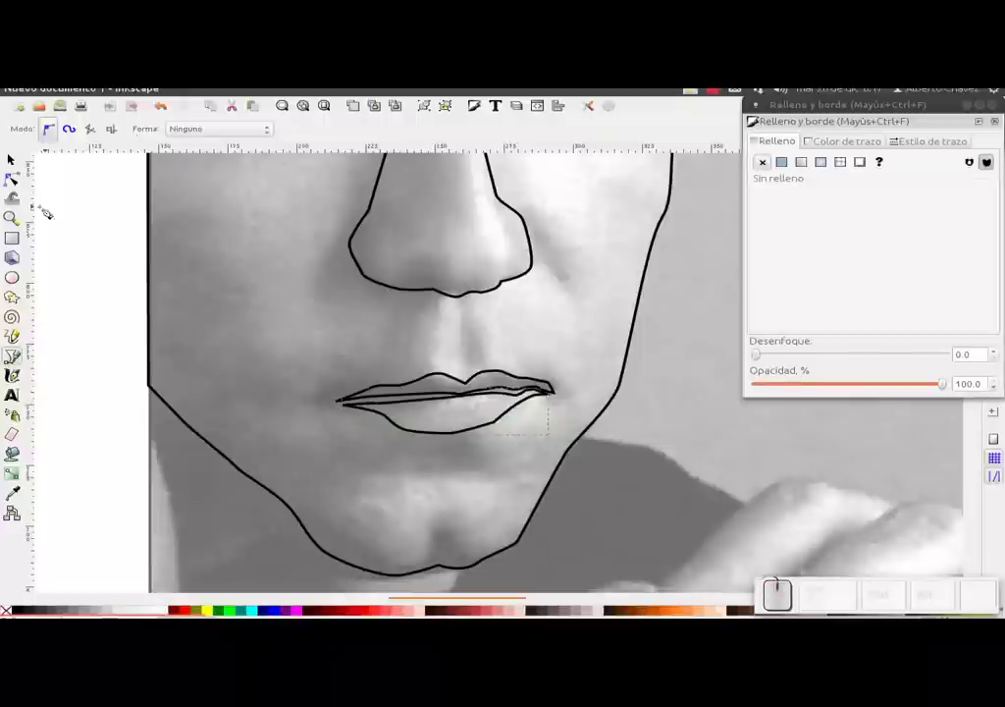
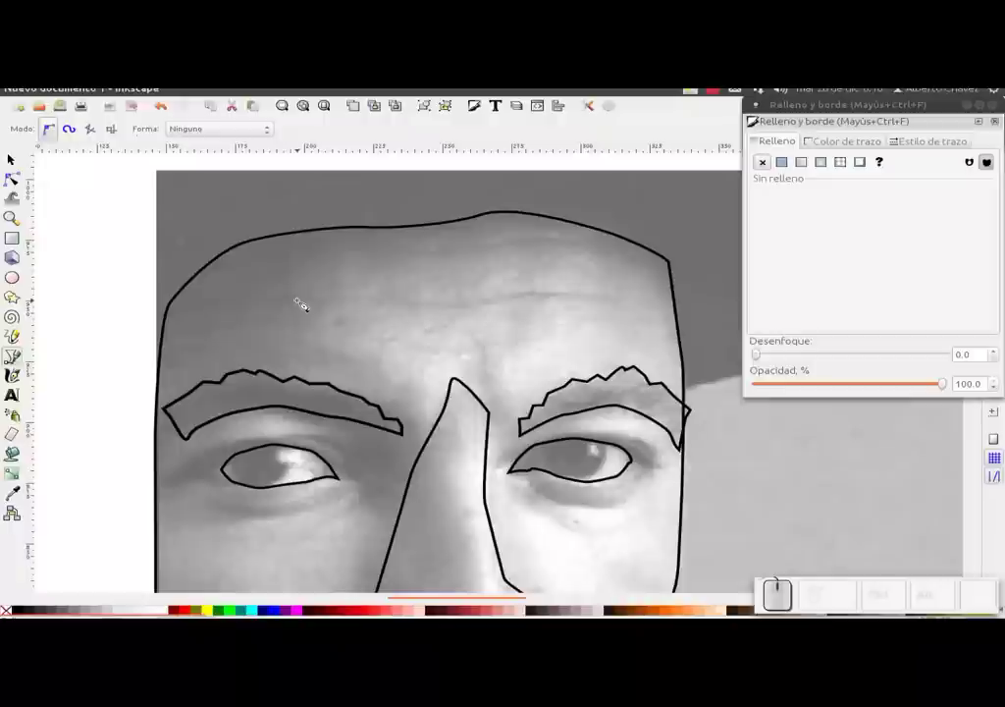
Draw an open curved Bezier line across the forehead above the eyebrows as a wrinkle.
click(303, 304)
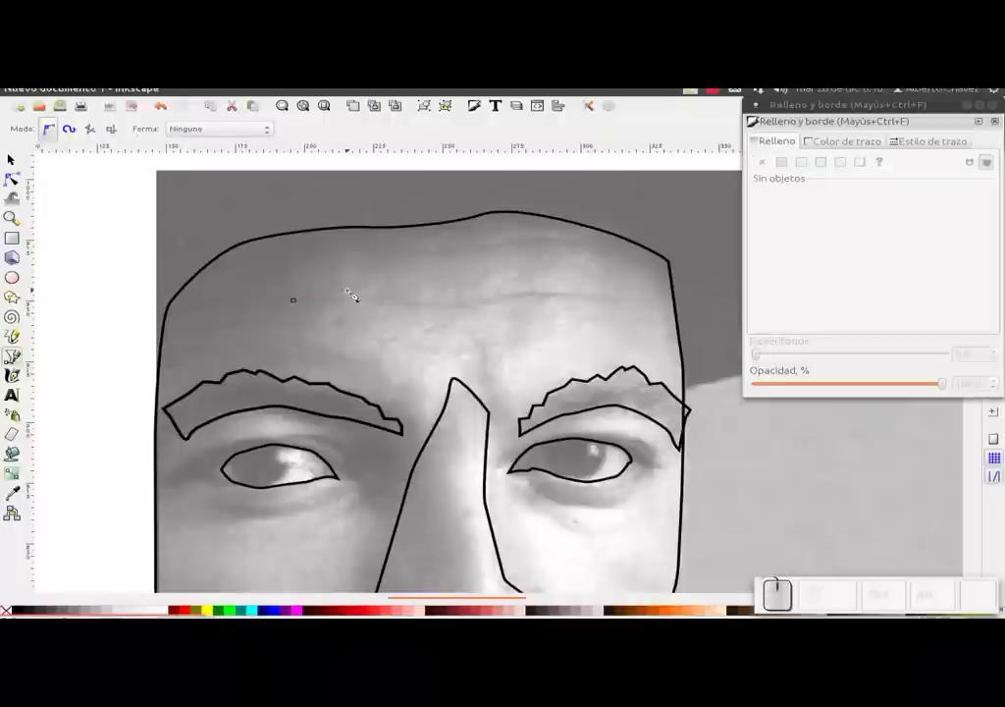
click(363, 295)
drag(439, 302, 490, 304)
drag(494, 305, 553, 289)
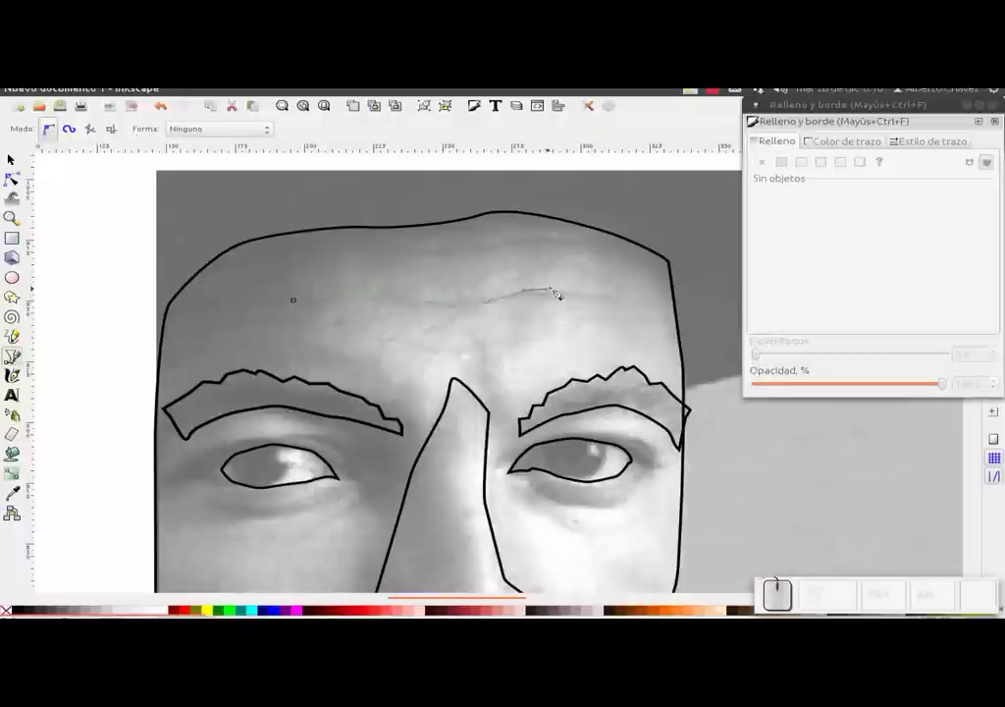
click(623, 297)
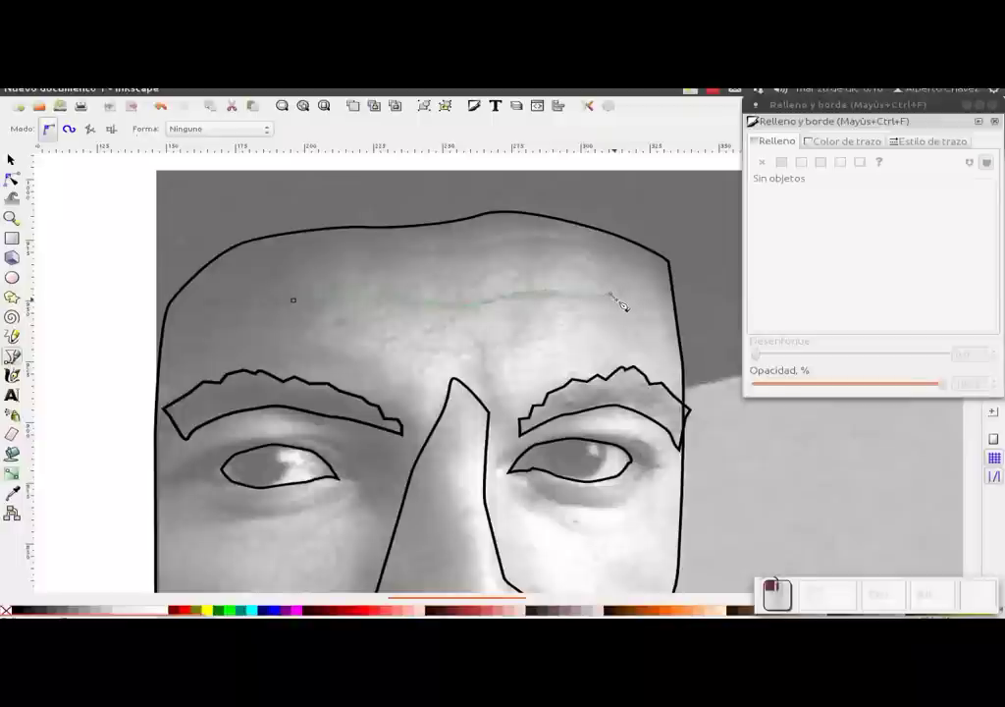
click(625, 304)
click(625, 303)
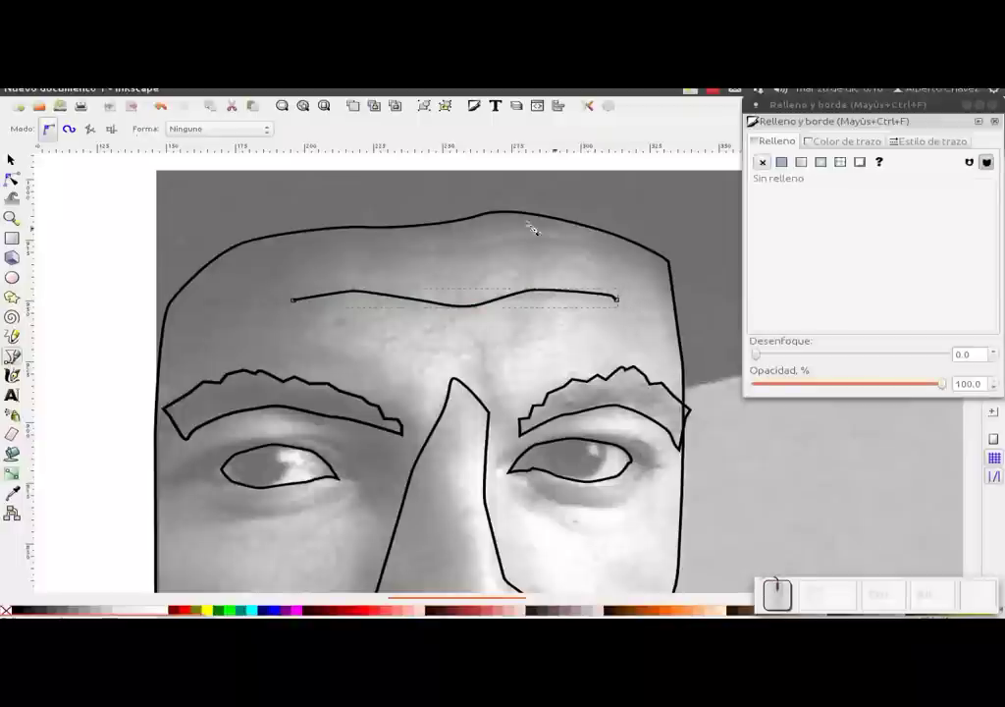
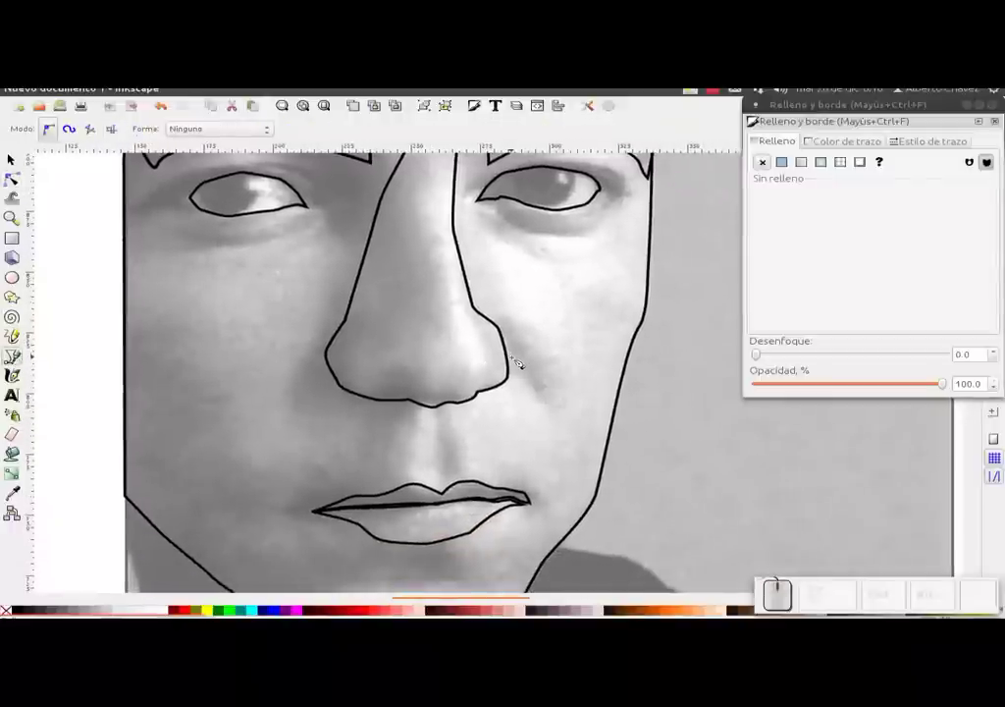
Draw a narrow closed Bezier shape tracing the cheek fold beside the right nostril.
click(520, 363)
scroll(up, 3)
click(555, 399)
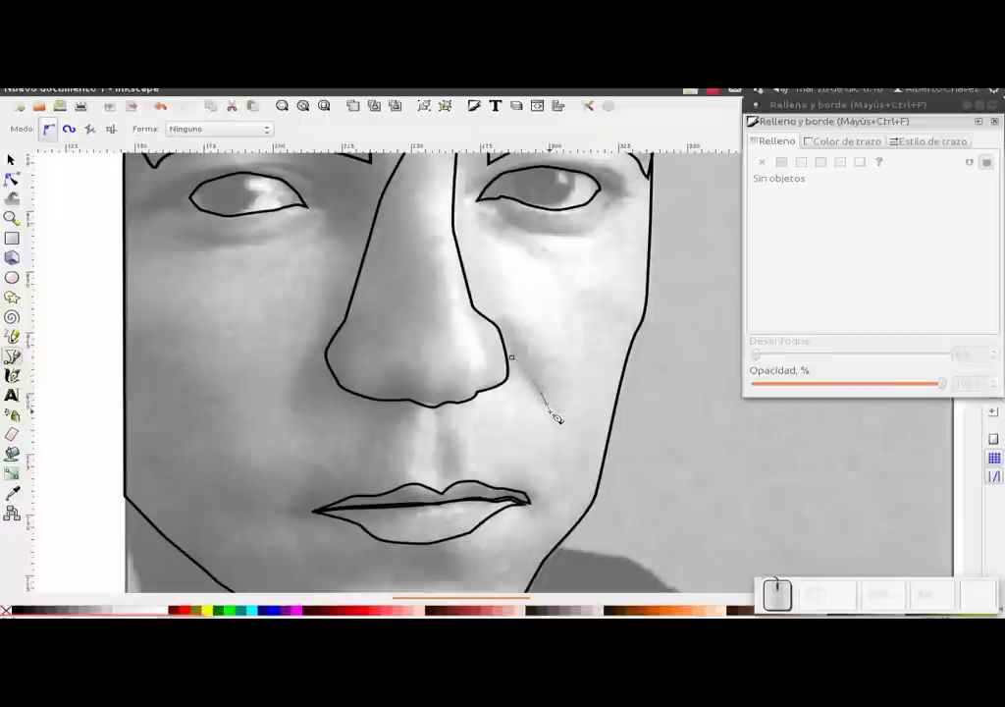
click(560, 413)
drag(567, 379, 545, 345)
drag(544, 339, 520, 316)
click(502, 316)
click(498, 318)
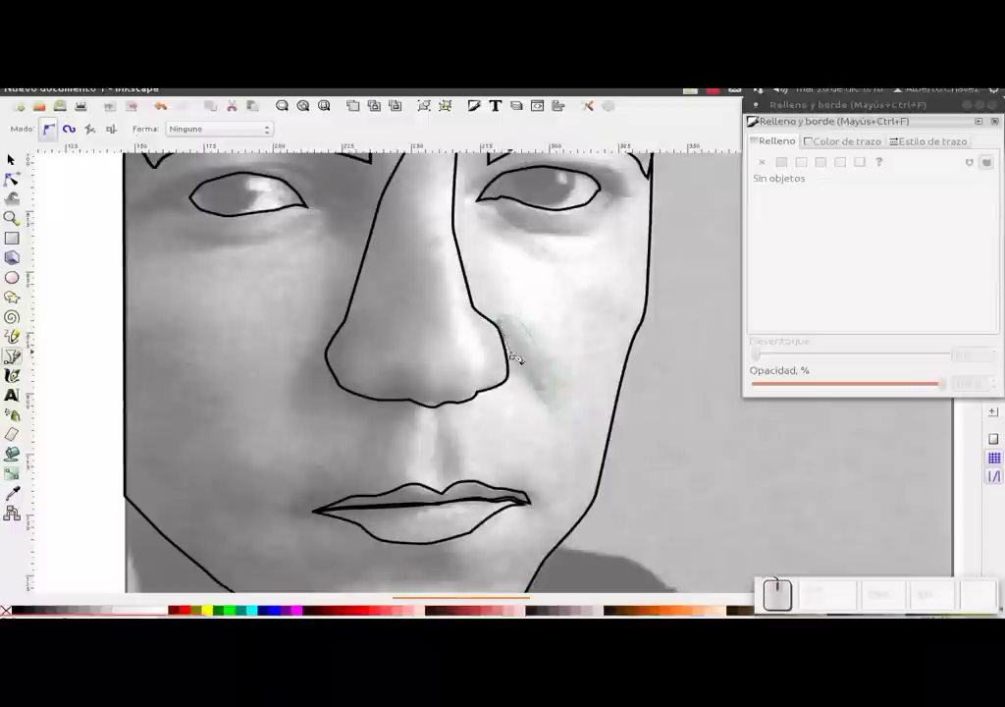
click(522, 356)
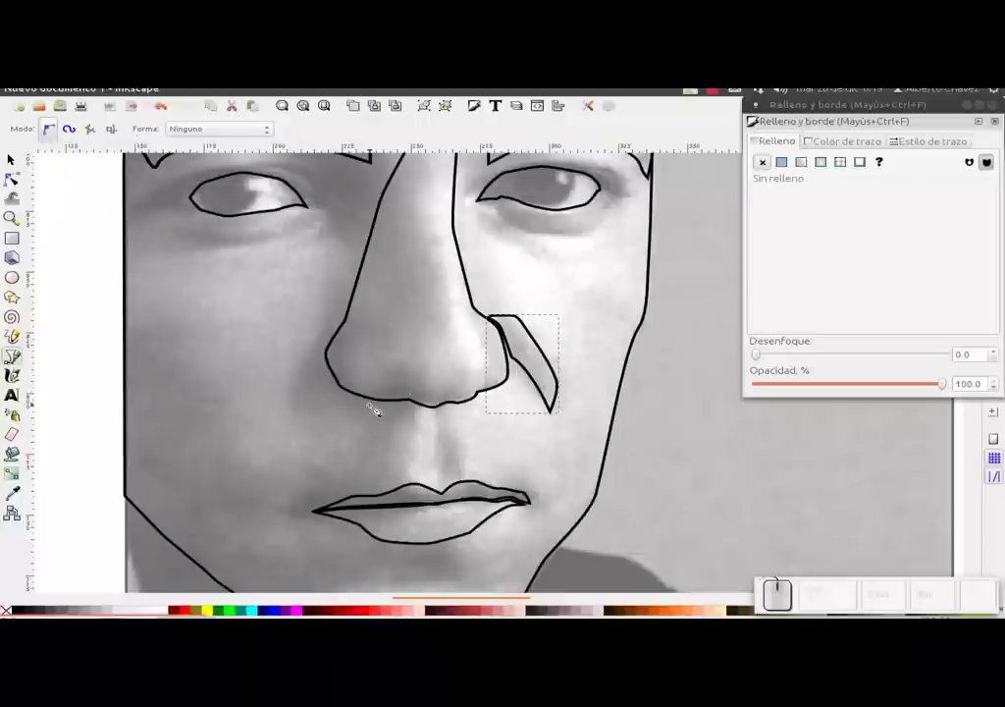
Draw a small closed nostril curve under the tip of the nose.
click(379, 396)
click(418, 389)
click(426, 400)
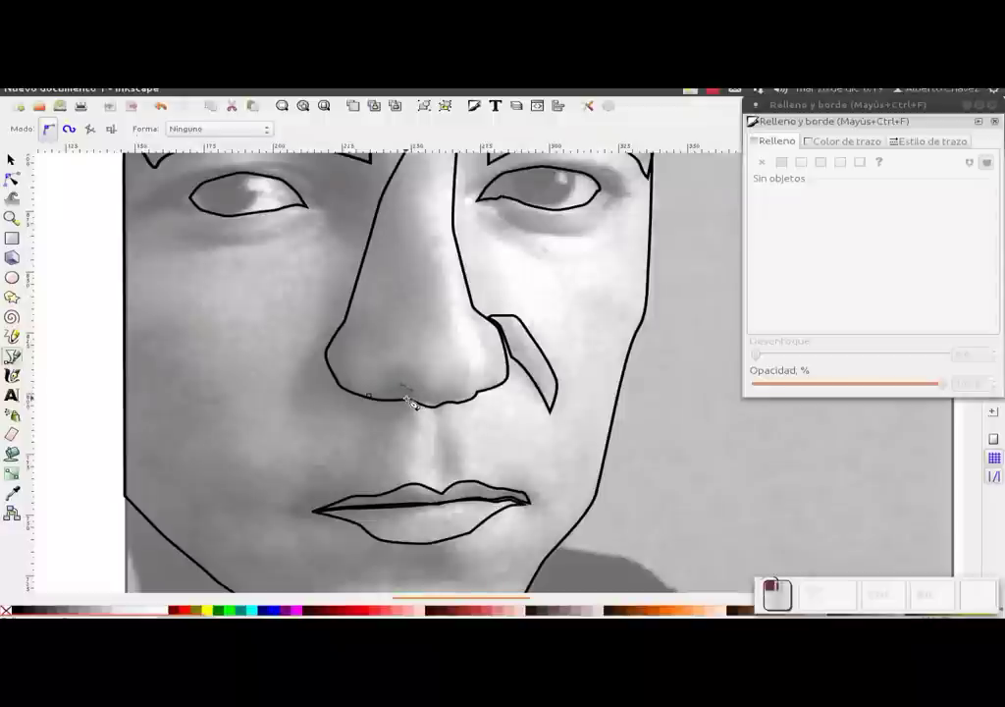
click(413, 403)
click(407, 404)
click(386, 402)
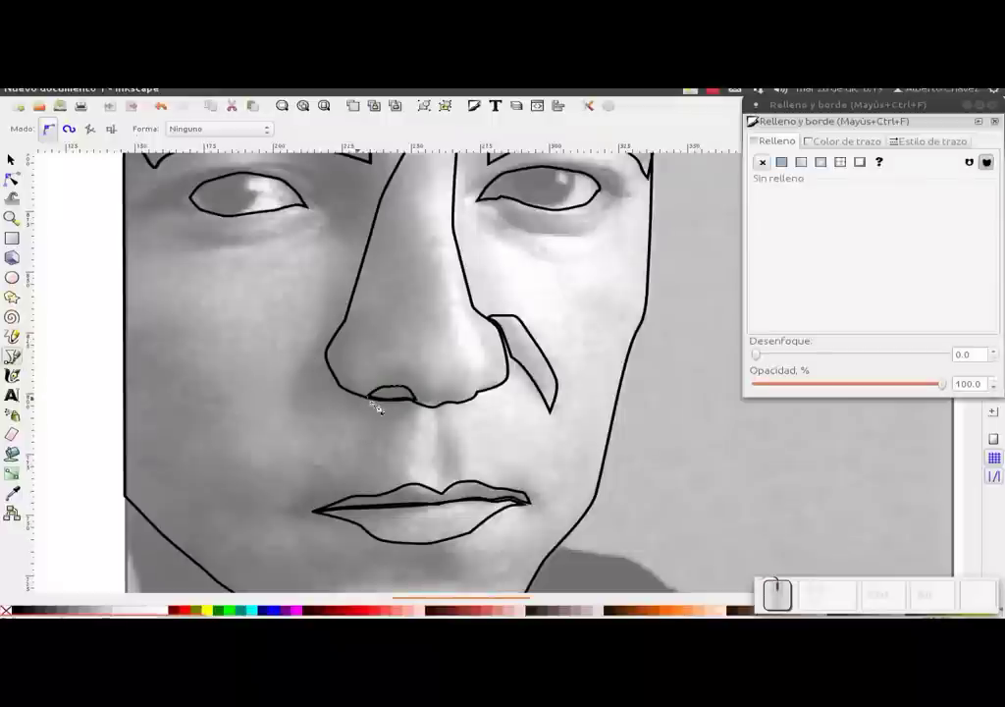
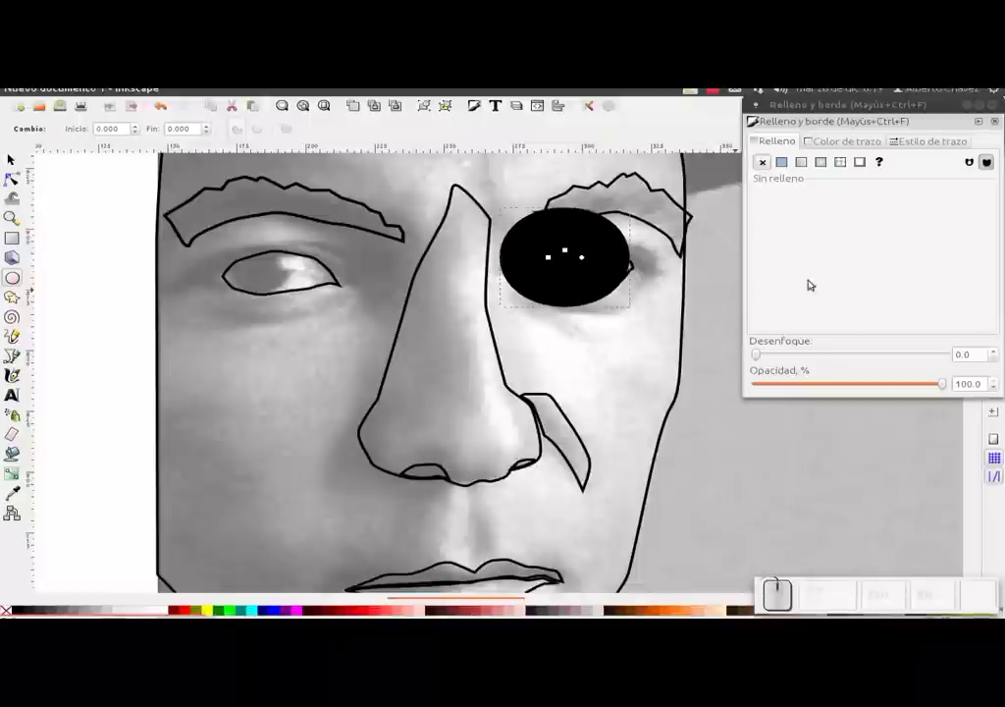
Set the iris ellipses' stroke width to 1 px in Fill and Stroke's Stroke style.
click(938, 138)
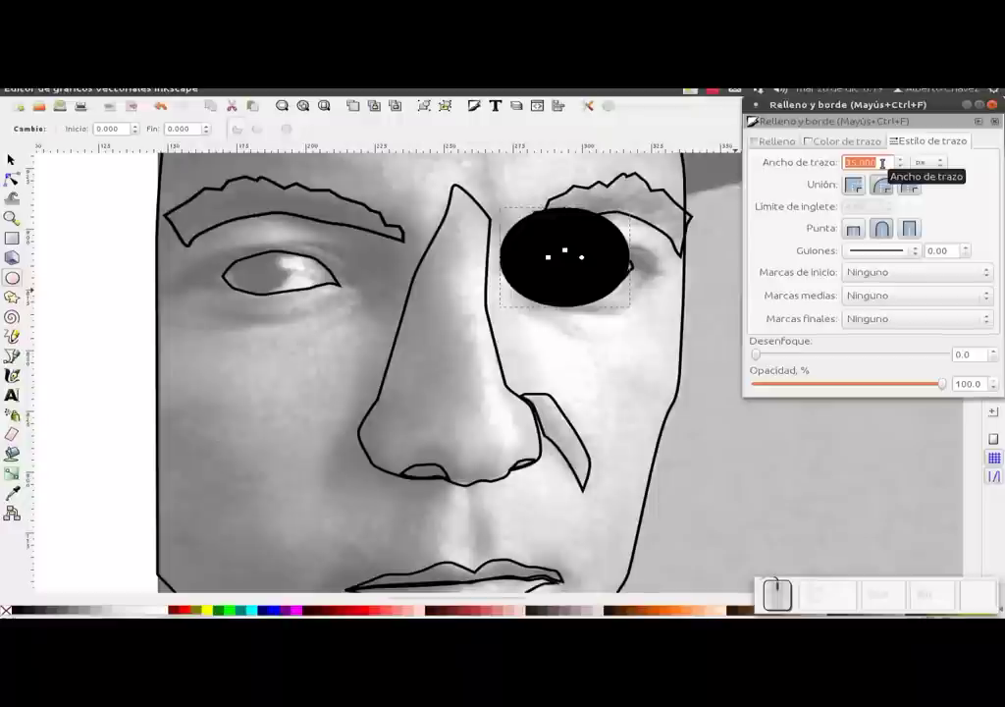
key(KP_1)
key(KP_Enter)
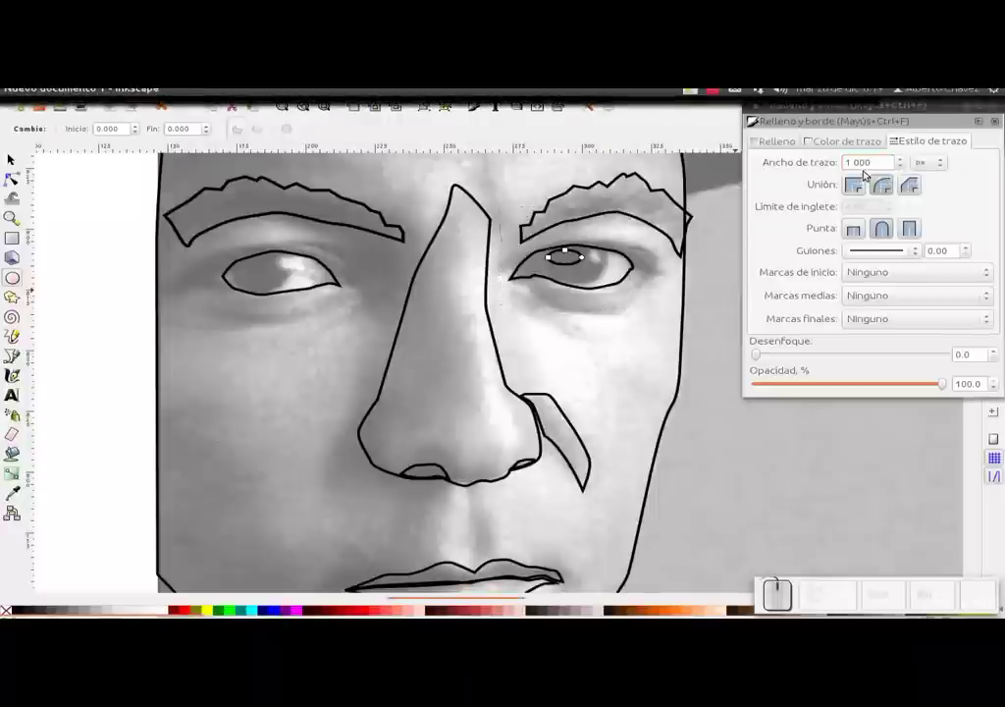
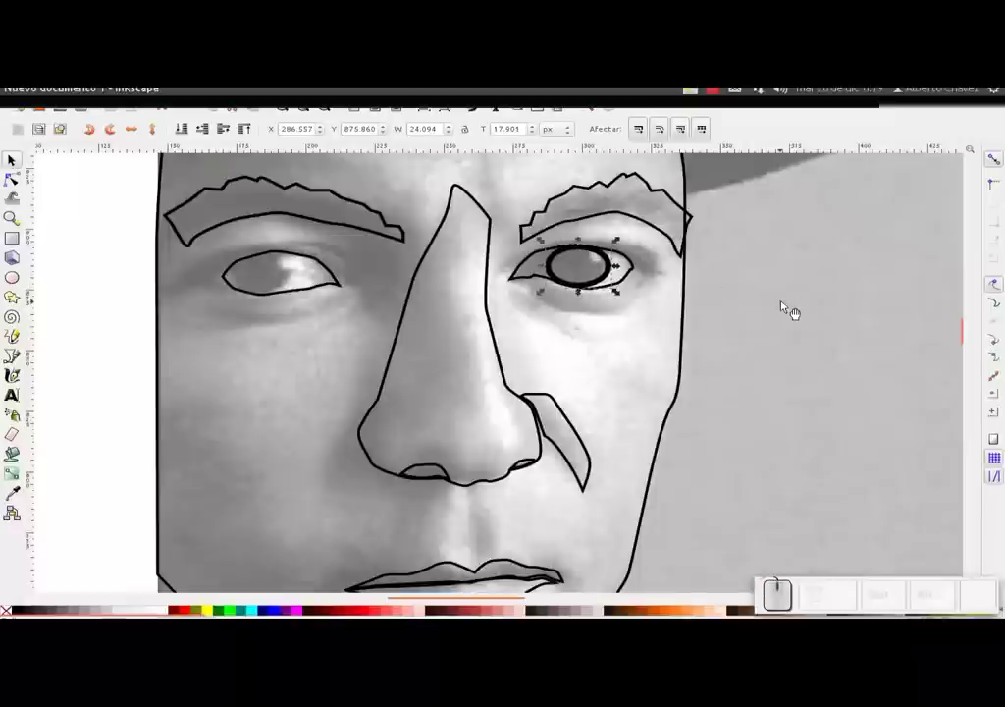
key(ctrl+shift+f)
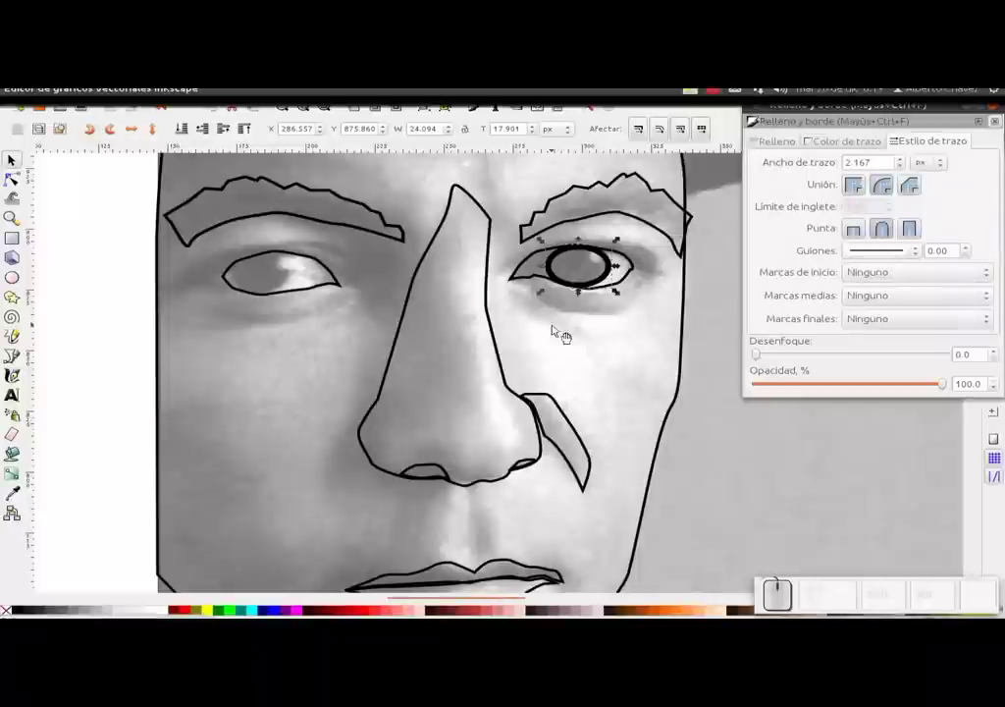
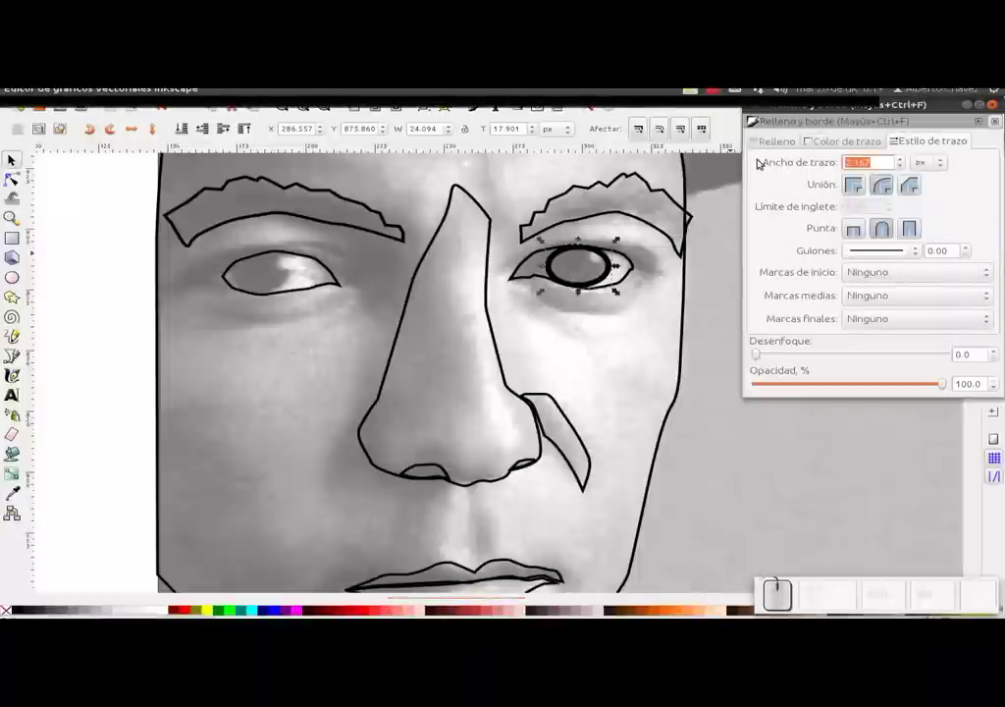
key(1)
key(Return)
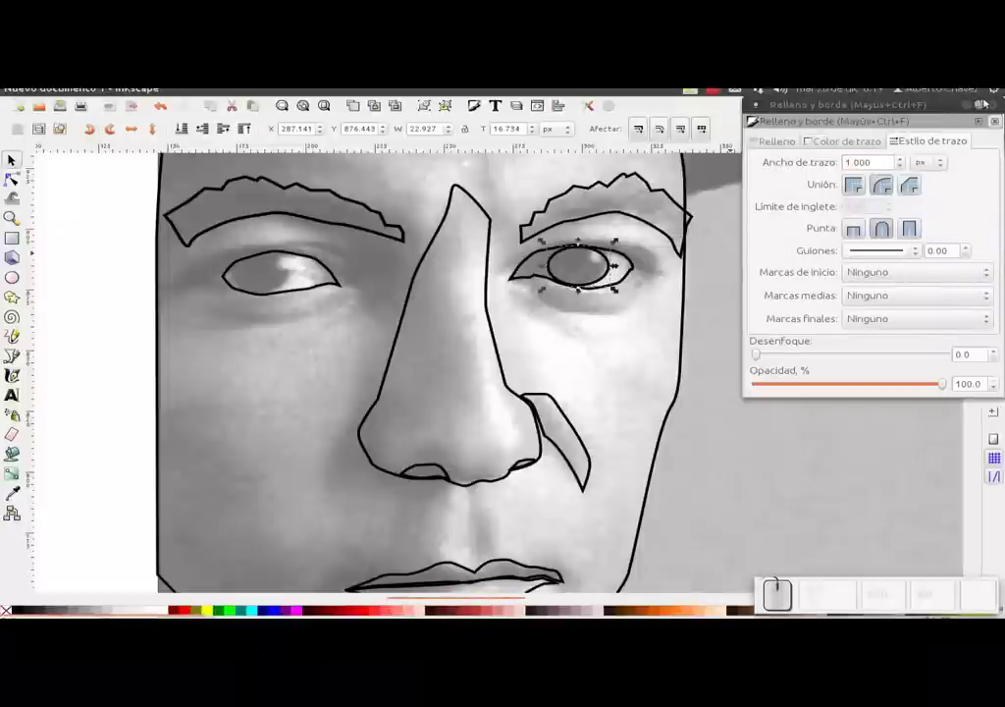
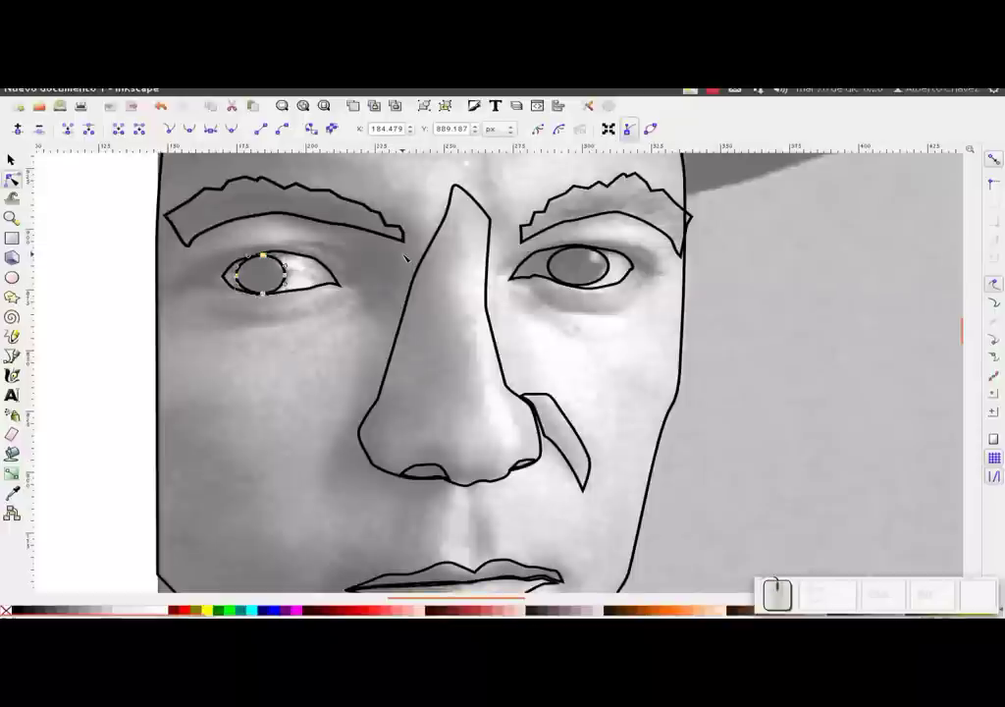
Scroll and adjust the canvas around the nose and upper lip area.
scroll(down, 3)
scroll(up, 3)
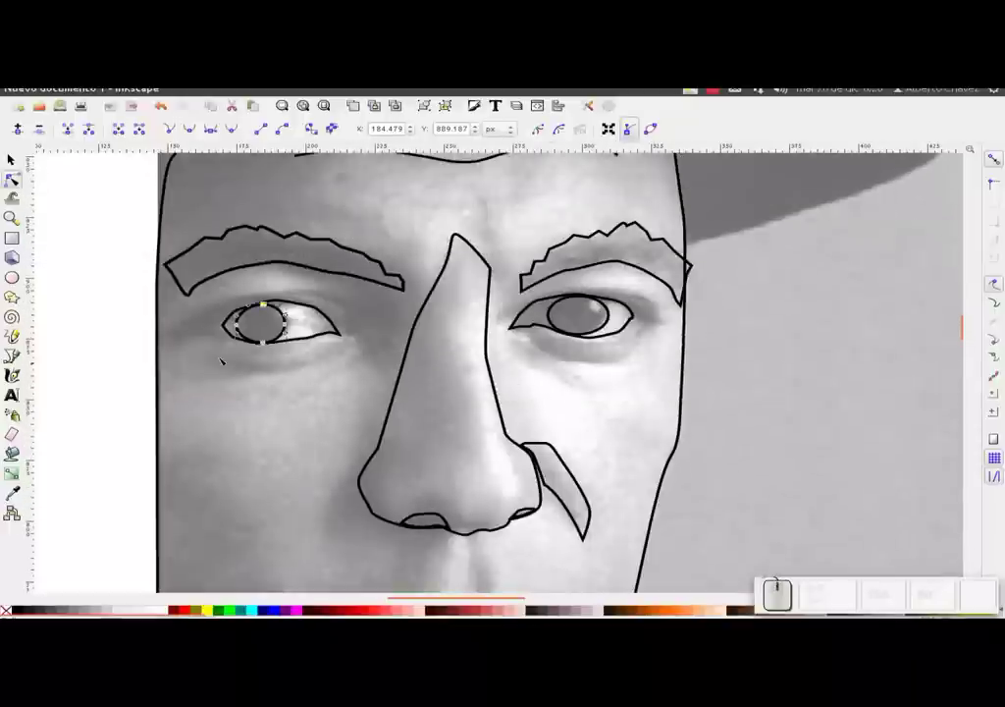
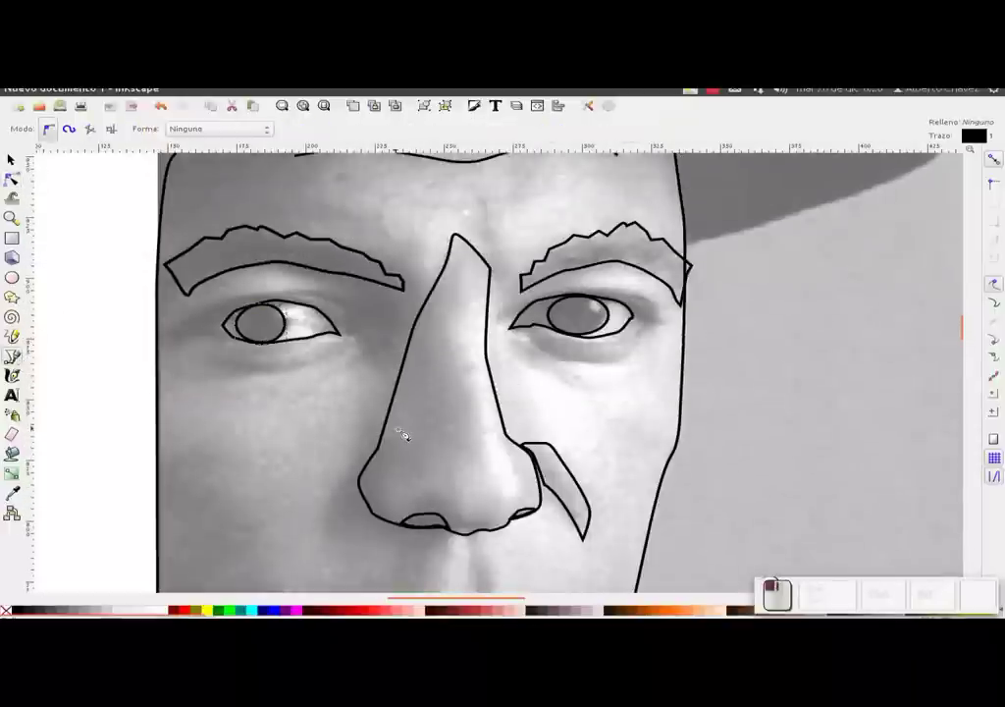
drag(417, 413, 470, 397)
scroll(down, 3)
click(471, 373)
scroll(down, 3)
click(474, 399)
scroll(up, 3)
scroll(up, 3)
scroll(down, 3)
scroll(up, 3)
scroll(down, 3)
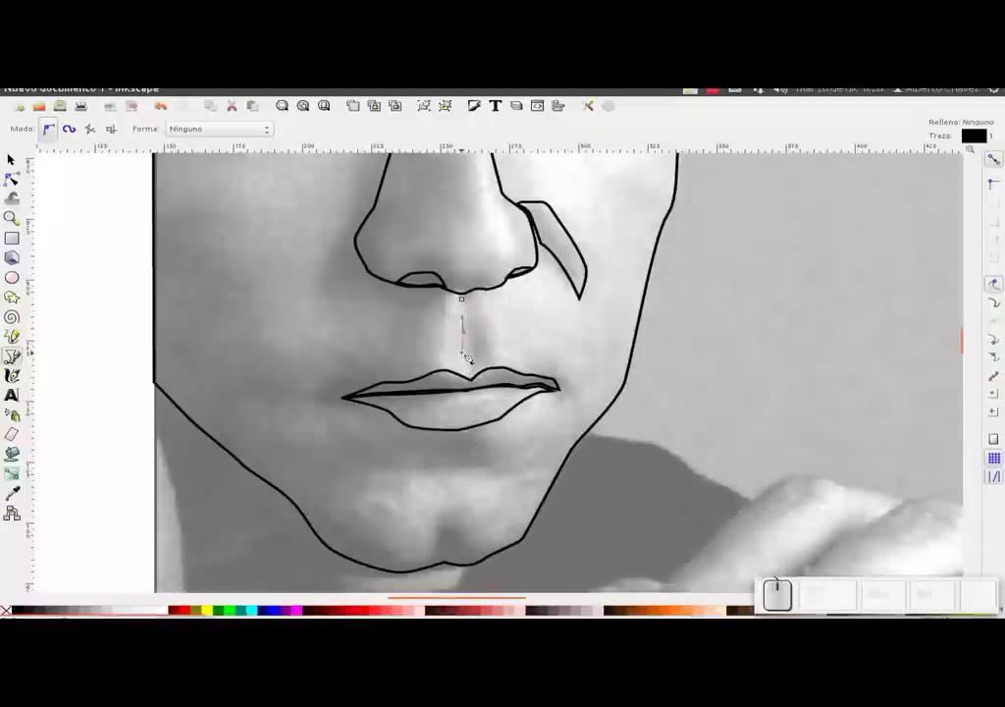
Draw a closed outline of the groove between the bottom of the nose and the upper lip.
click(472, 354)
click(476, 374)
click(491, 360)
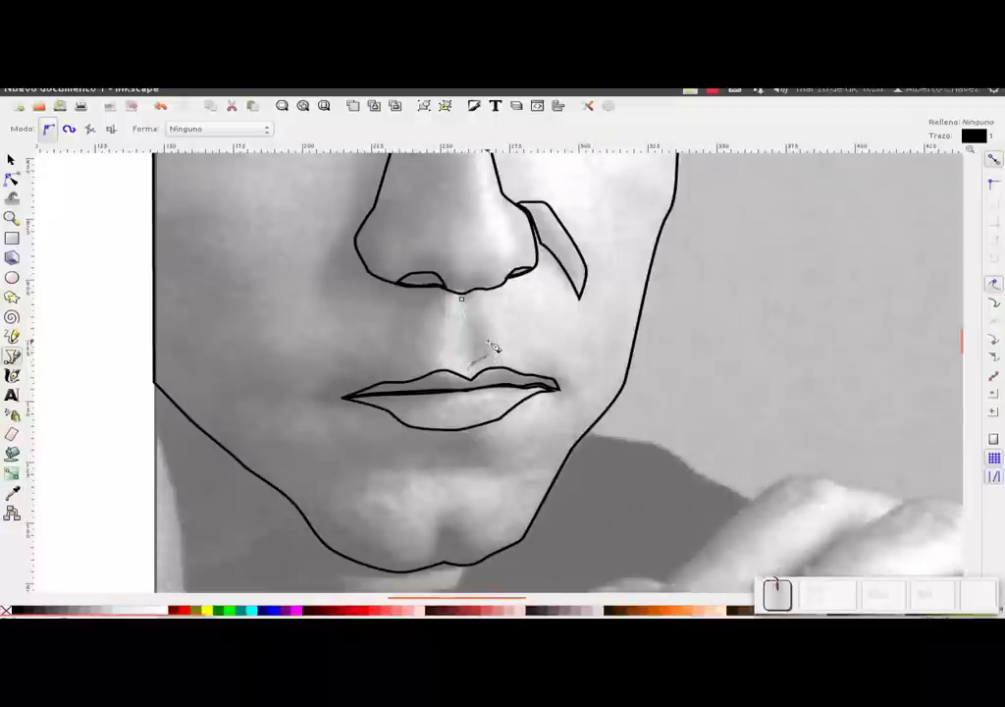
click(487, 309)
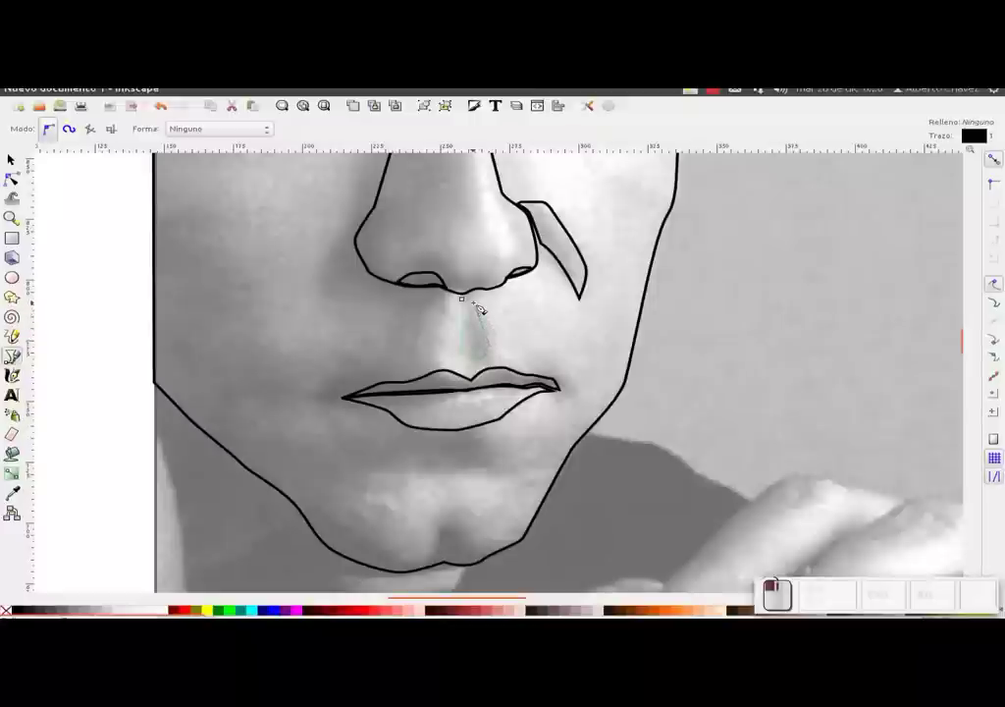
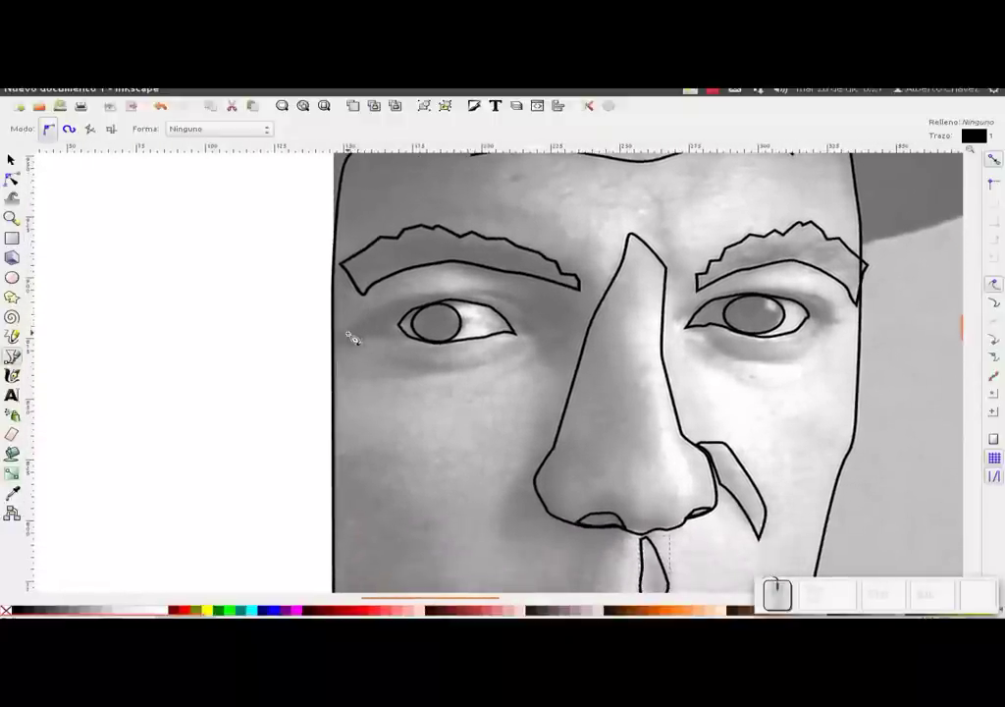
Trace the left eye's upper eyelid crease from the outer corner toward the inner corner.
click(351, 340)
click(384, 316)
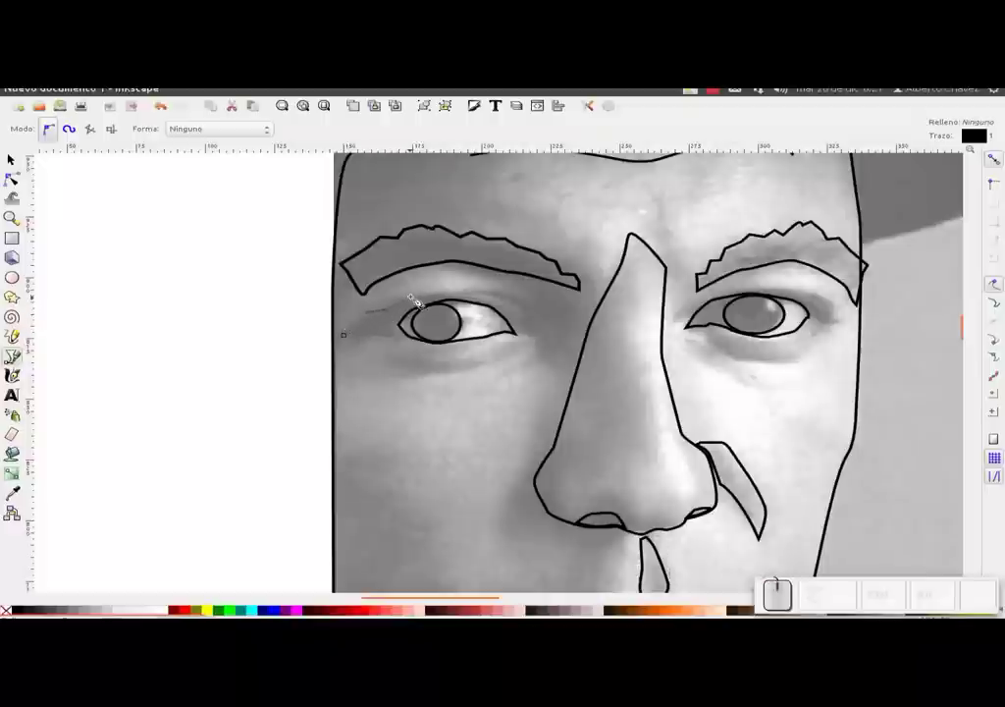
key(Escape)
click(352, 333)
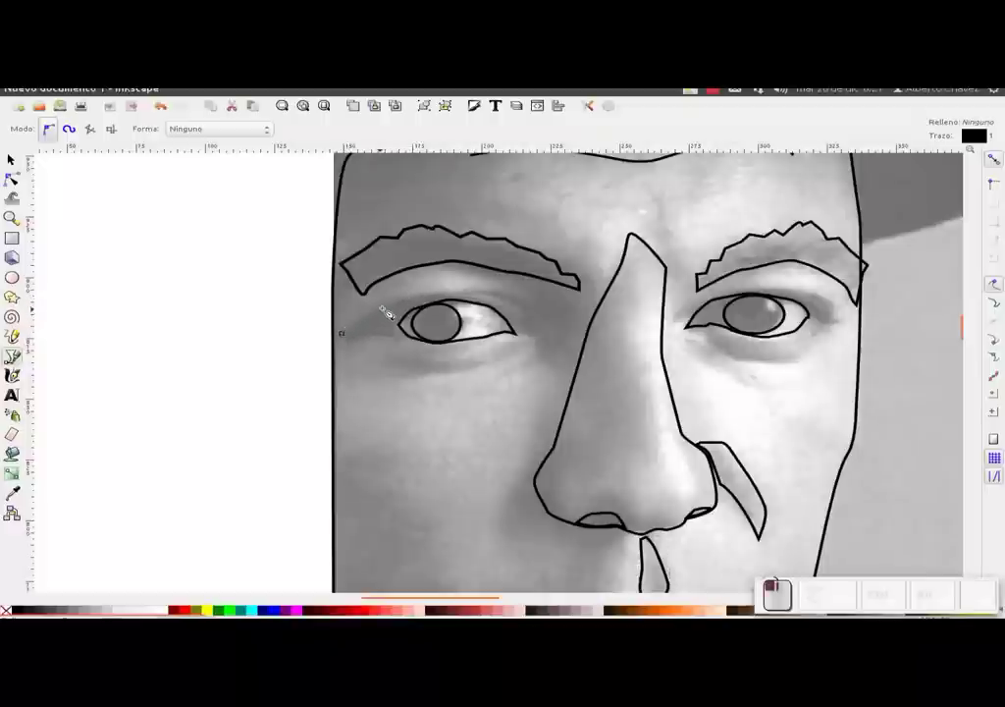
click(405, 303)
click(459, 297)
click(508, 295)
click(534, 310)
Run the path back along the lid and close the pointed eyelid outline at the outer corner.
click(534, 315)
click(515, 304)
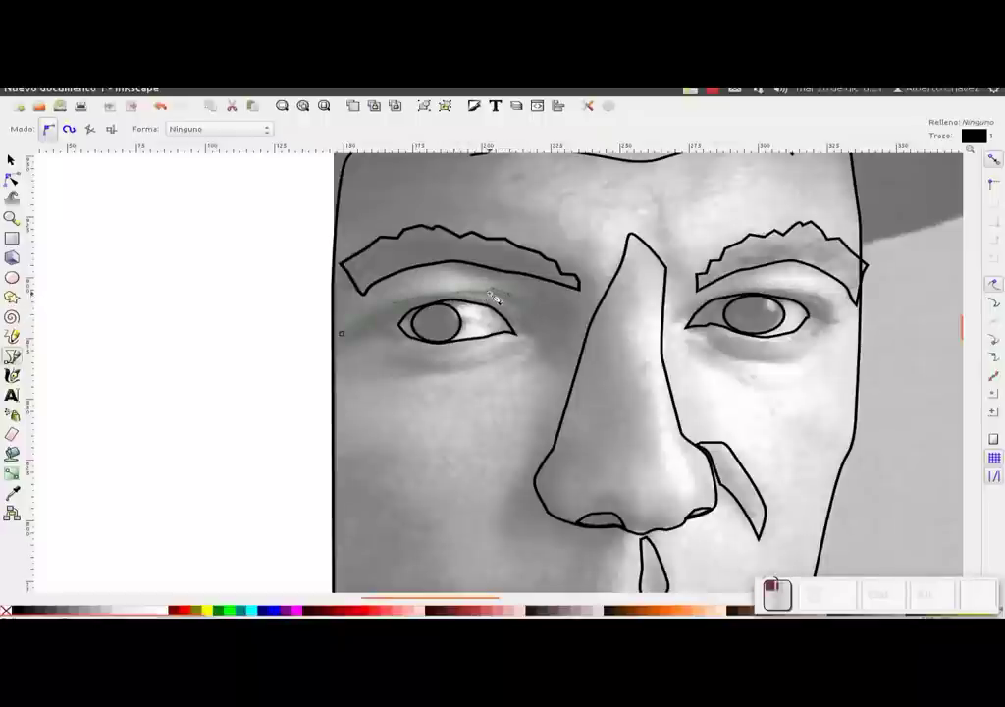
click(494, 298)
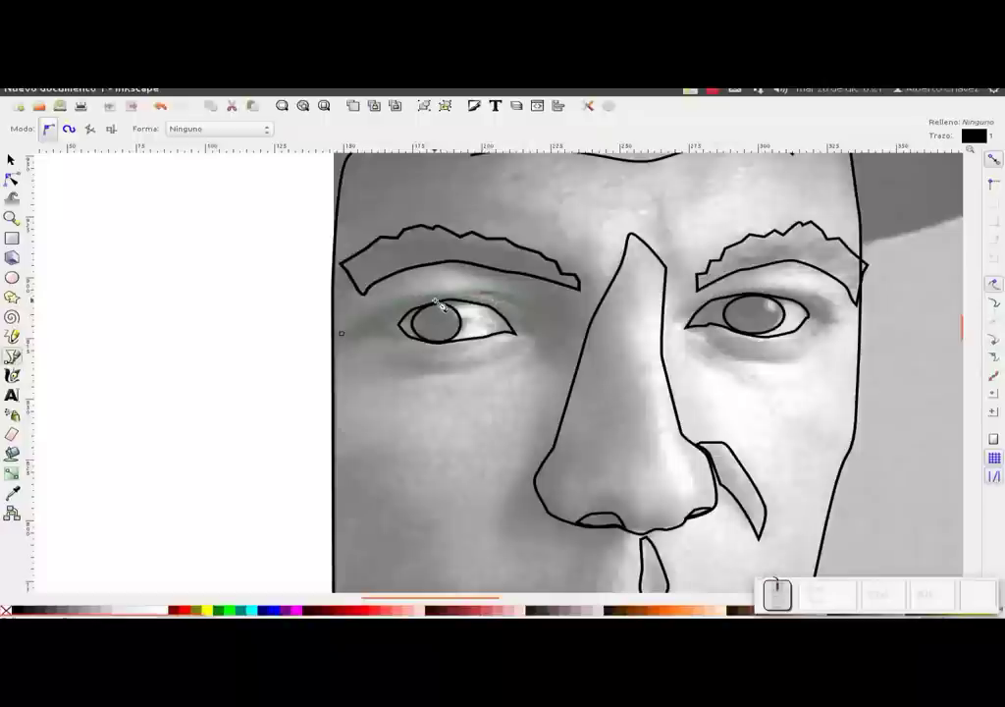
click(448, 300)
click(414, 317)
click(365, 341)
click(350, 341)
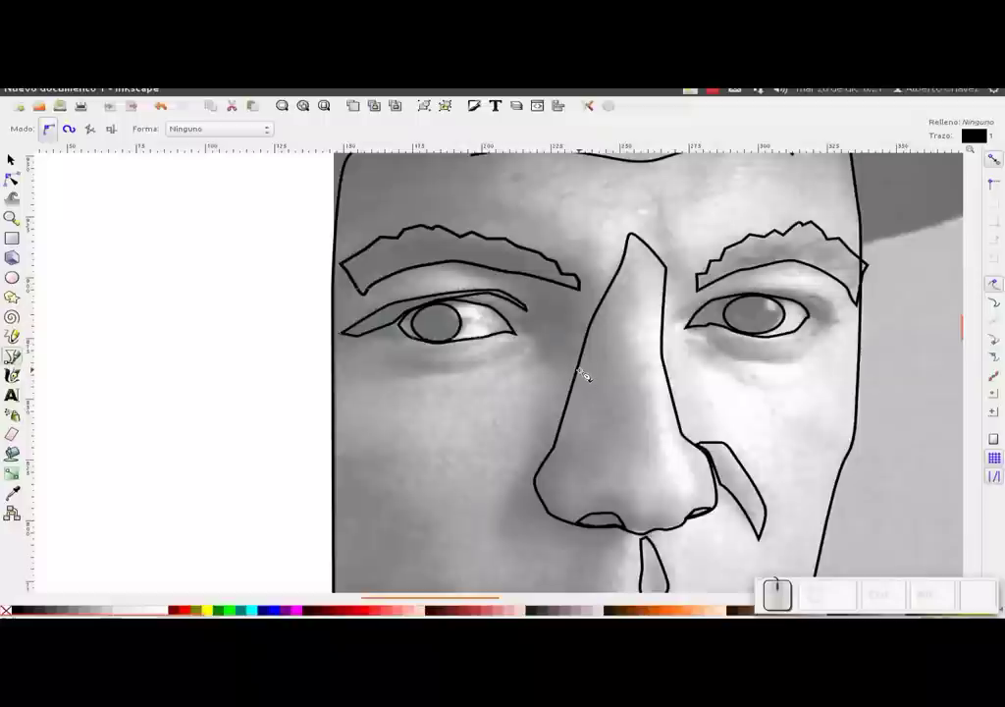
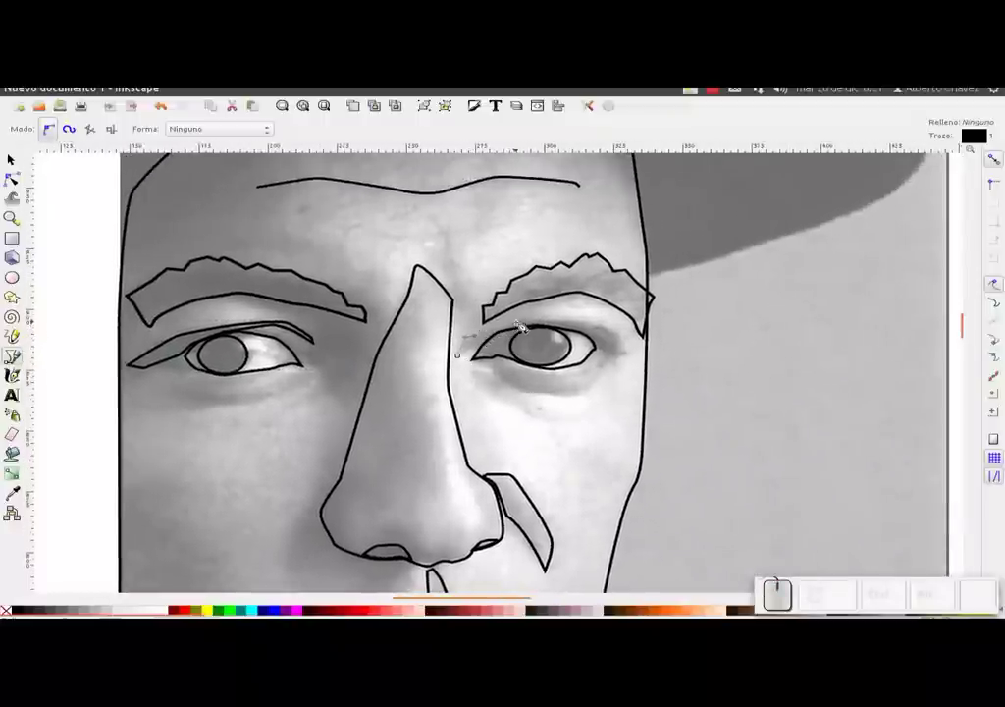
Draw a closed upper eyelid outline over the right-hand eye.
click(525, 326)
drag(584, 327, 622, 332)
click(623, 332)
click(631, 354)
click(627, 359)
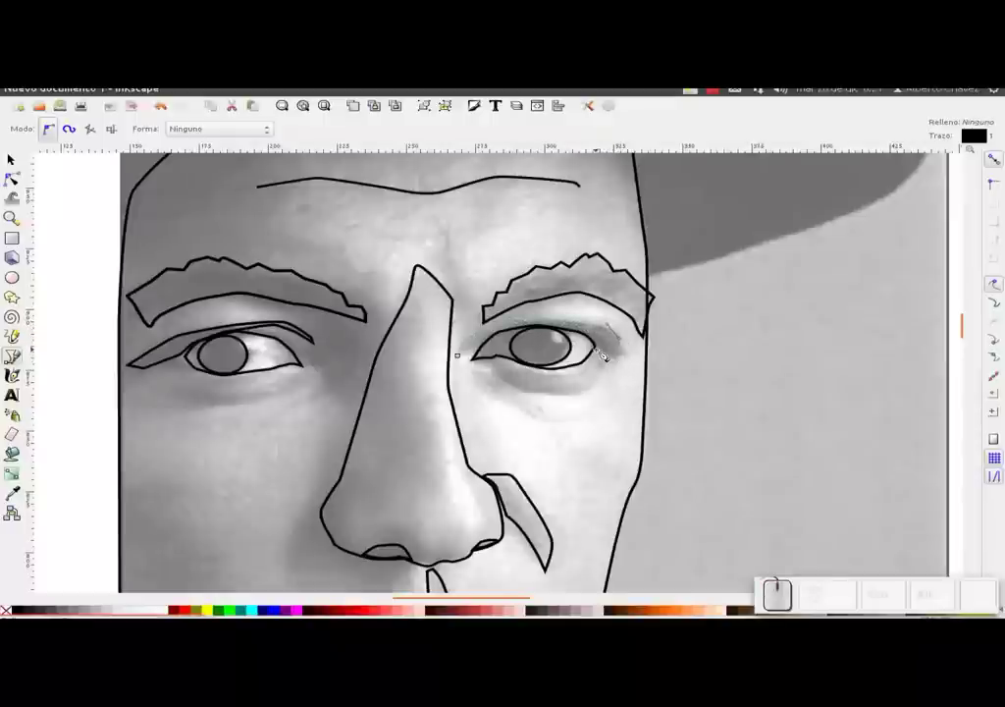
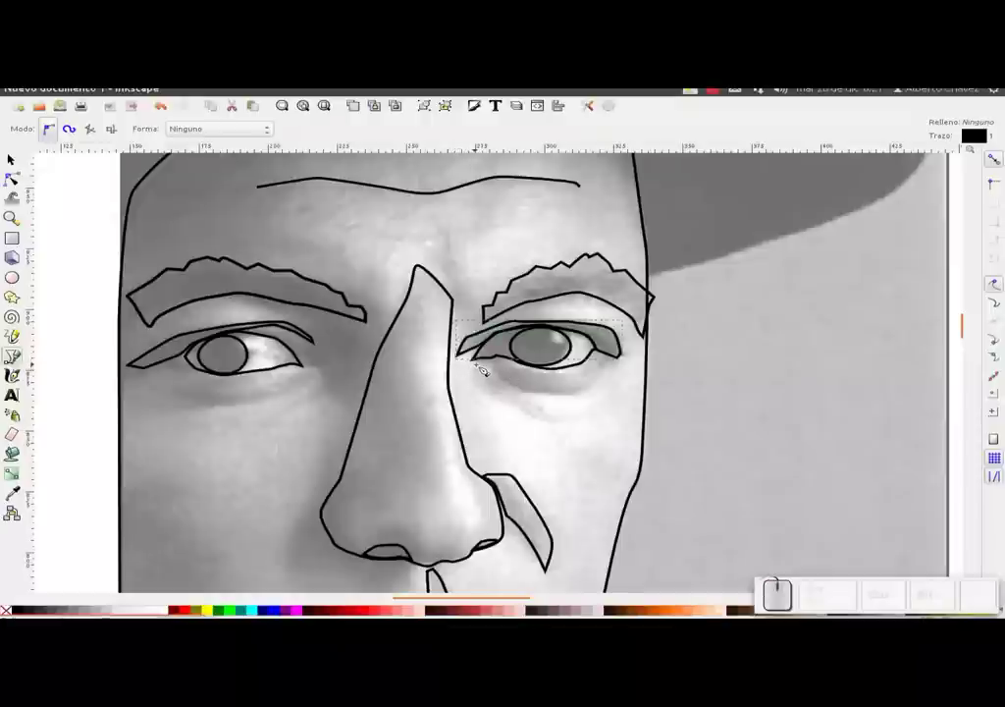
click(487, 370)
Trace the under-eye bag beneath the right-hand eye out to the corner and back.
click(501, 369)
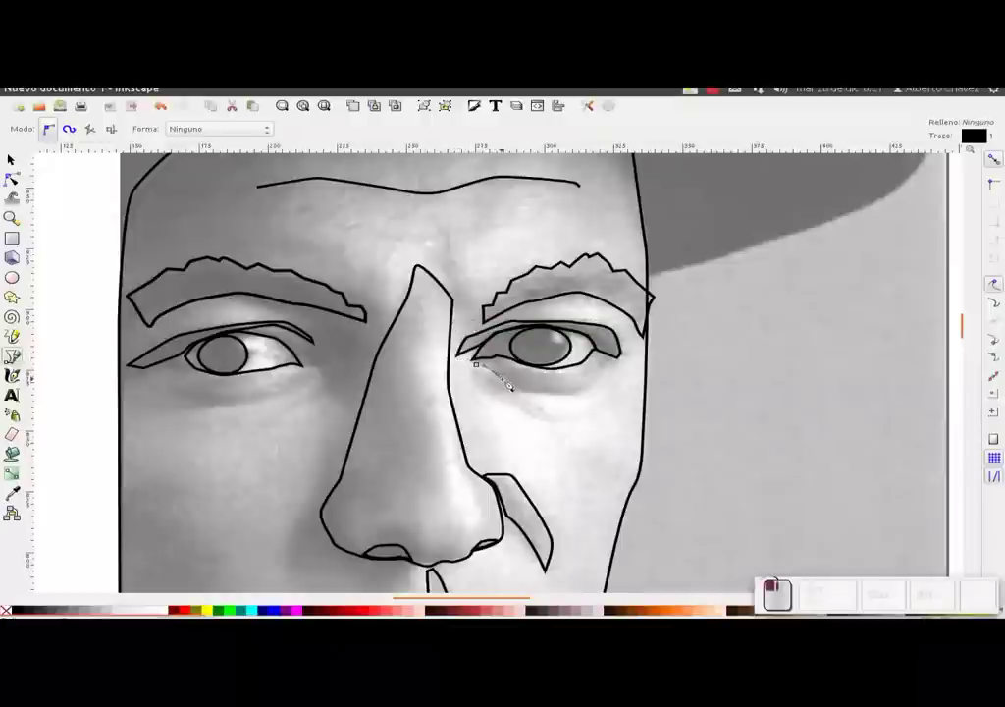
click(544, 393)
drag(581, 392, 618, 363)
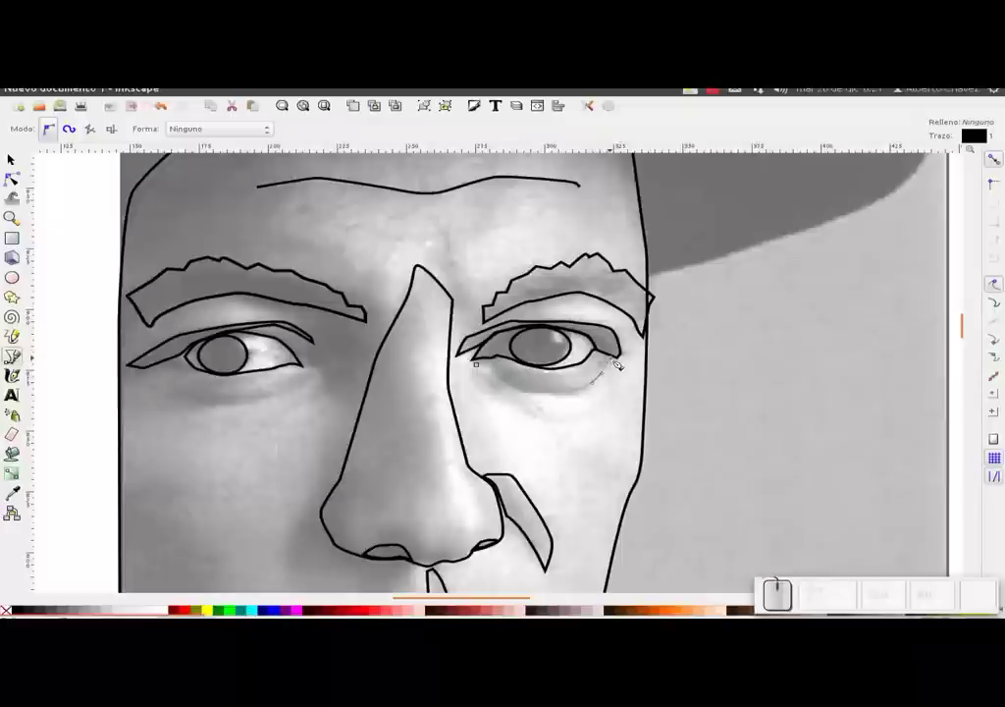
click(619, 363)
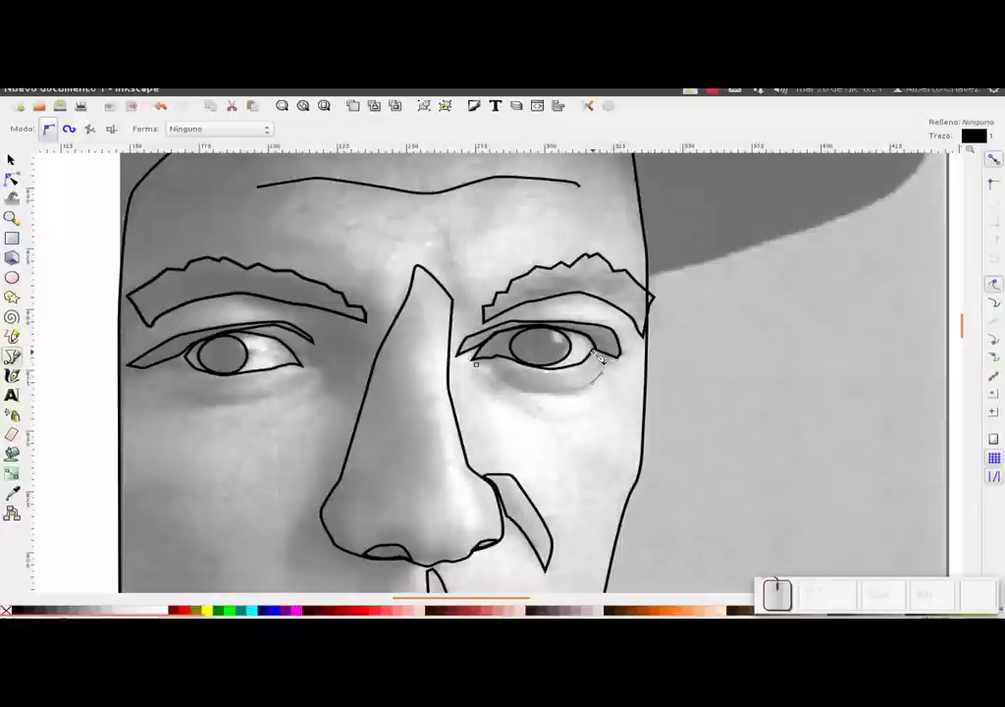
click(604, 351)
click(584, 372)
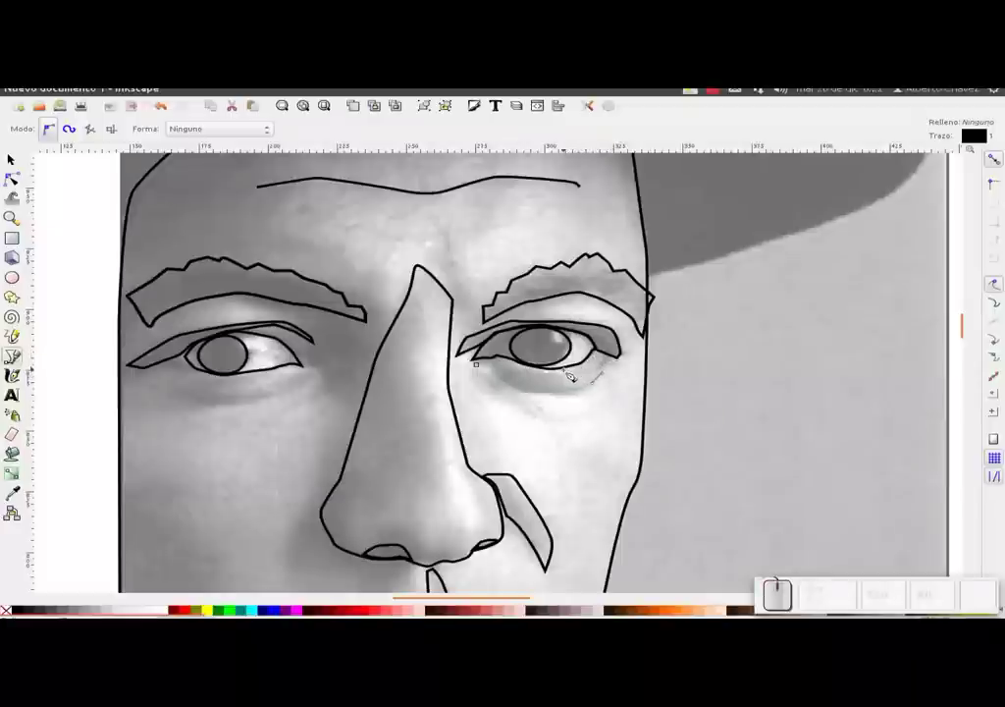
click(566, 373)
click(535, 367)
Close the right eye's under-eye outline and pan to bring the left-hand eye into view.
drag(514, 365, 493, 361)
click(493, 361)
click(483, 369)
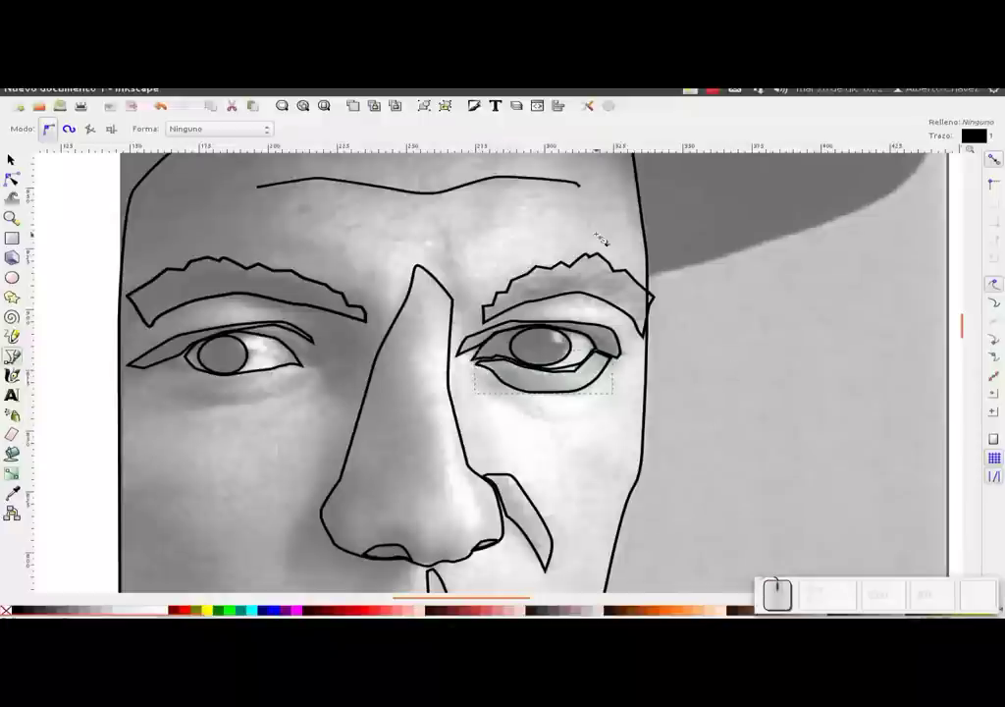
middle_click(271, 366)
drag(323, 343, 503, 249)
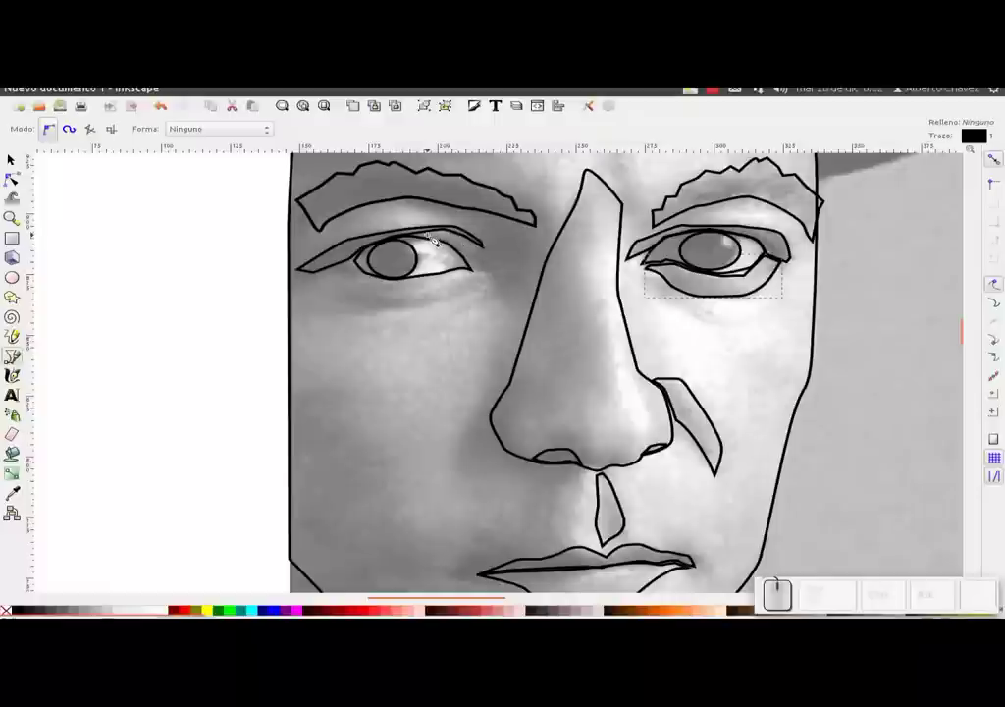
Draw a thin closed second eyelid fold over the left-hand eye's upper lid.
click(432, 234)
click(463, 245)
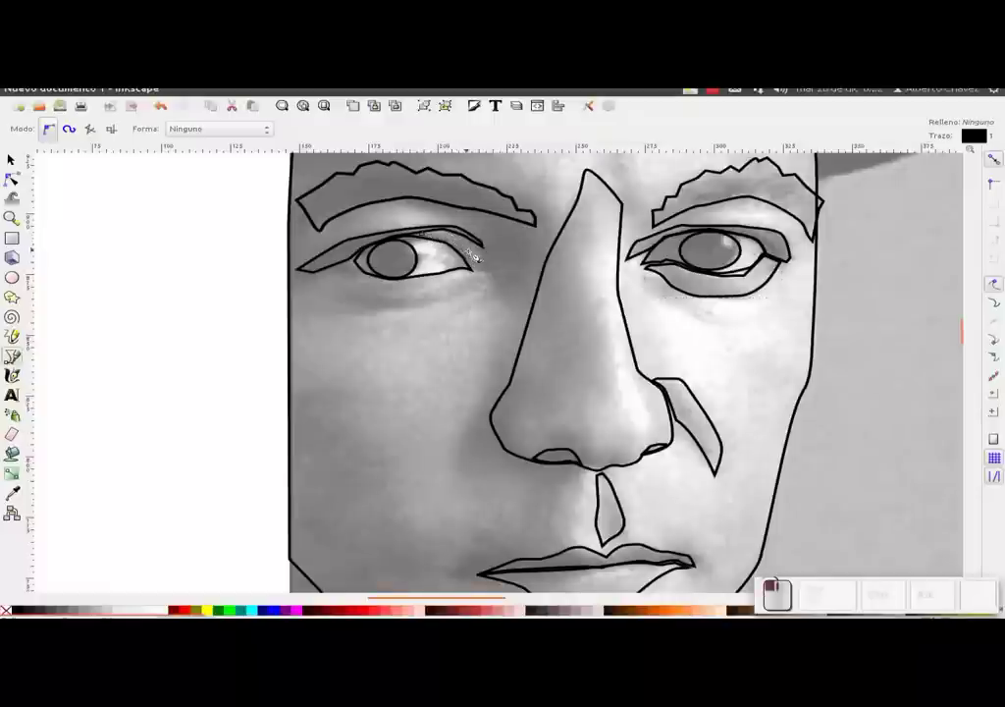
click(500, 260)
click(510, 272)
click(488, 272)
click(477, 268)
click(457, 248)
click(434, 242)
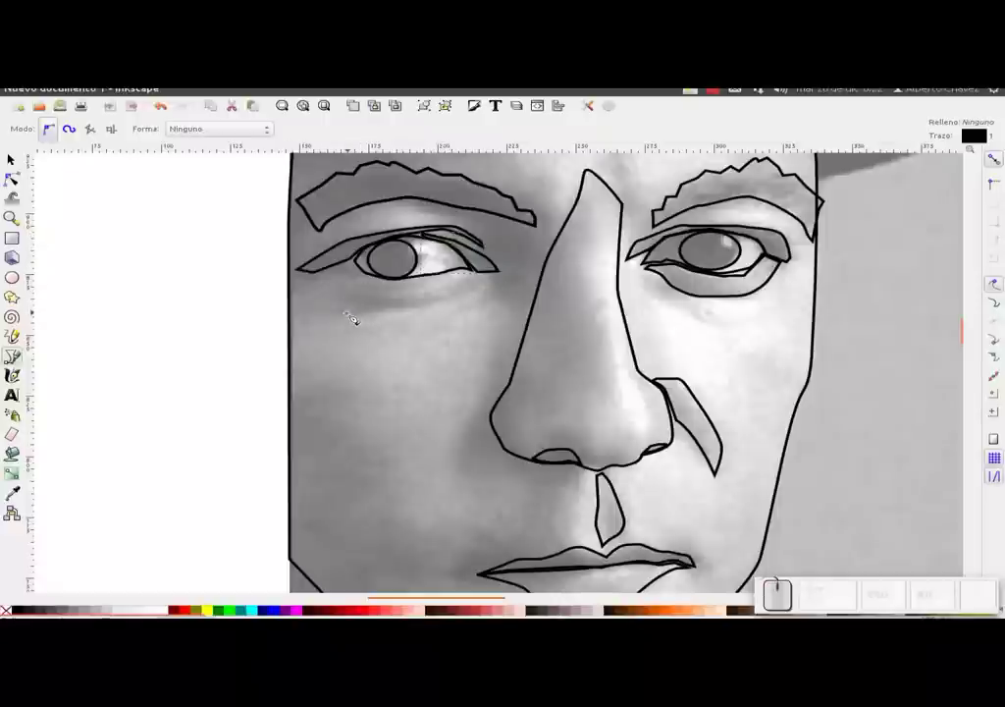
Draw a closed under-eye bag outline beneath the left-hand eye.
click(358, 313)
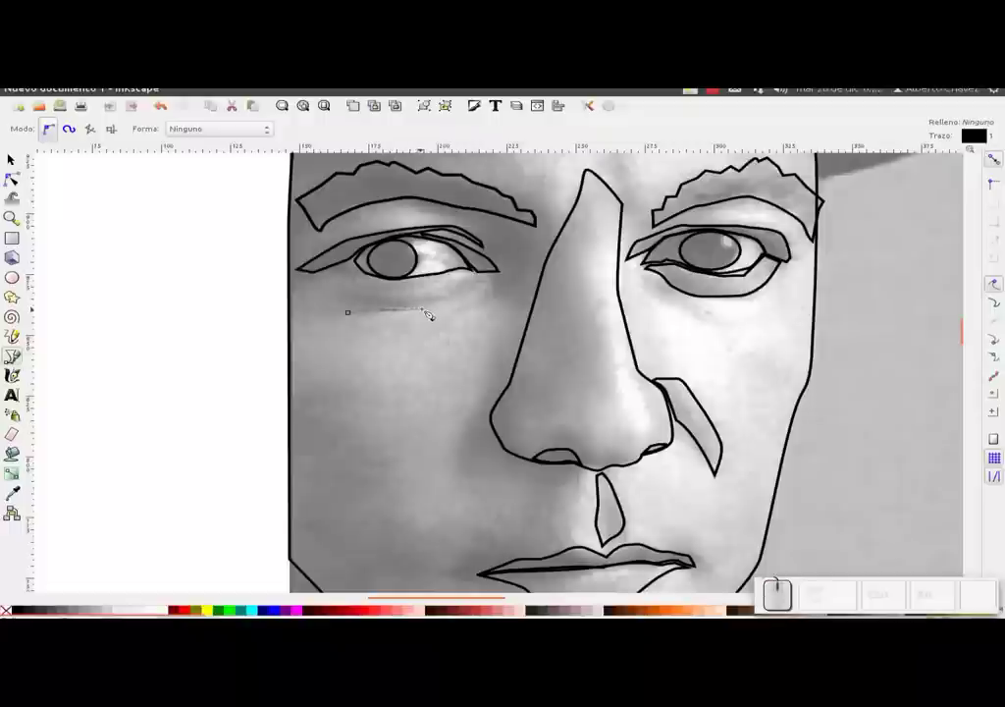
click(457, 298)
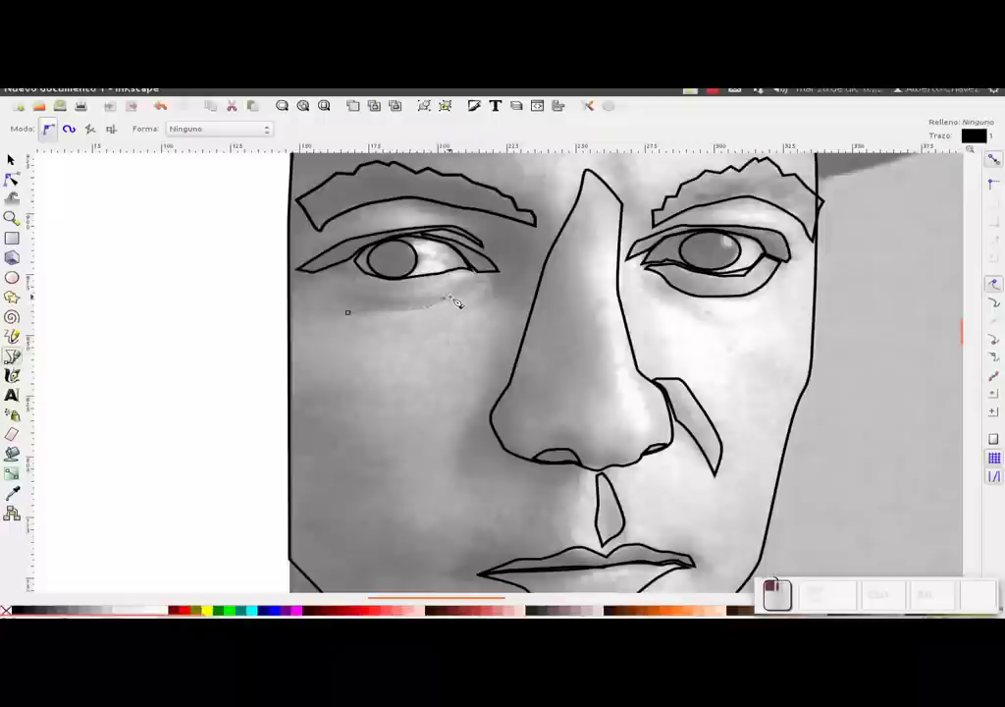
click(468, 292)
click(432, 299)
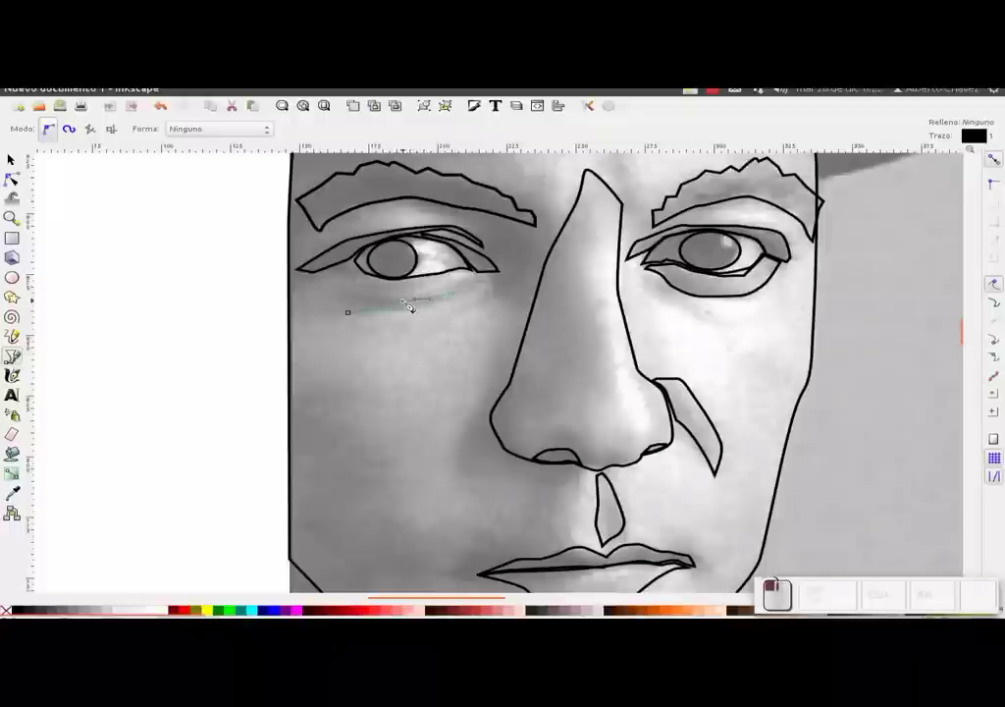
click(360, 299)
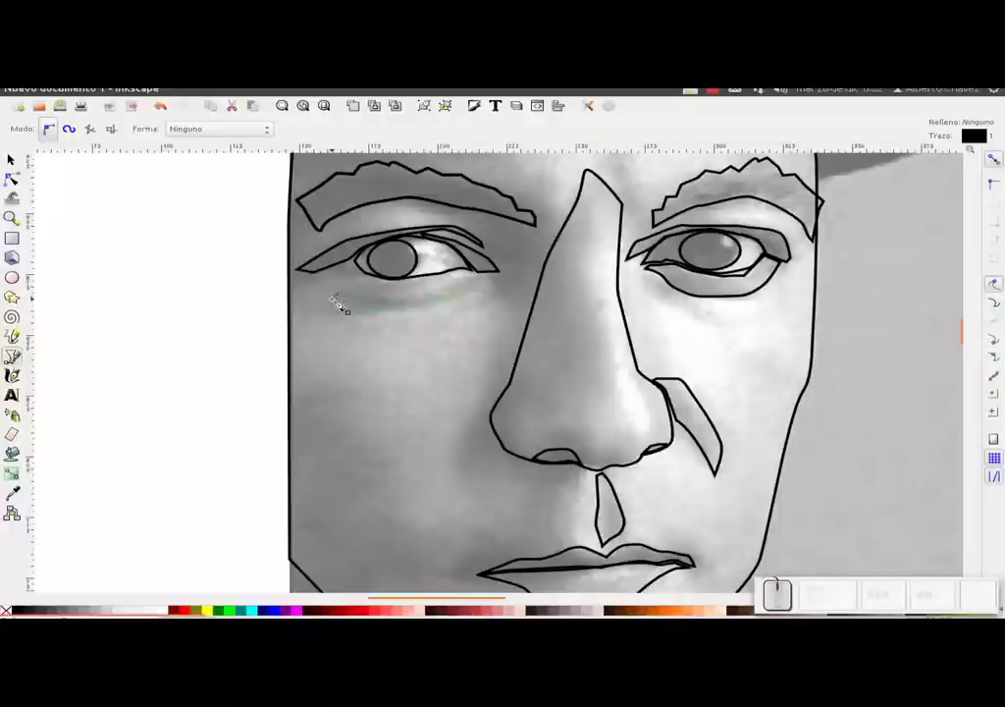
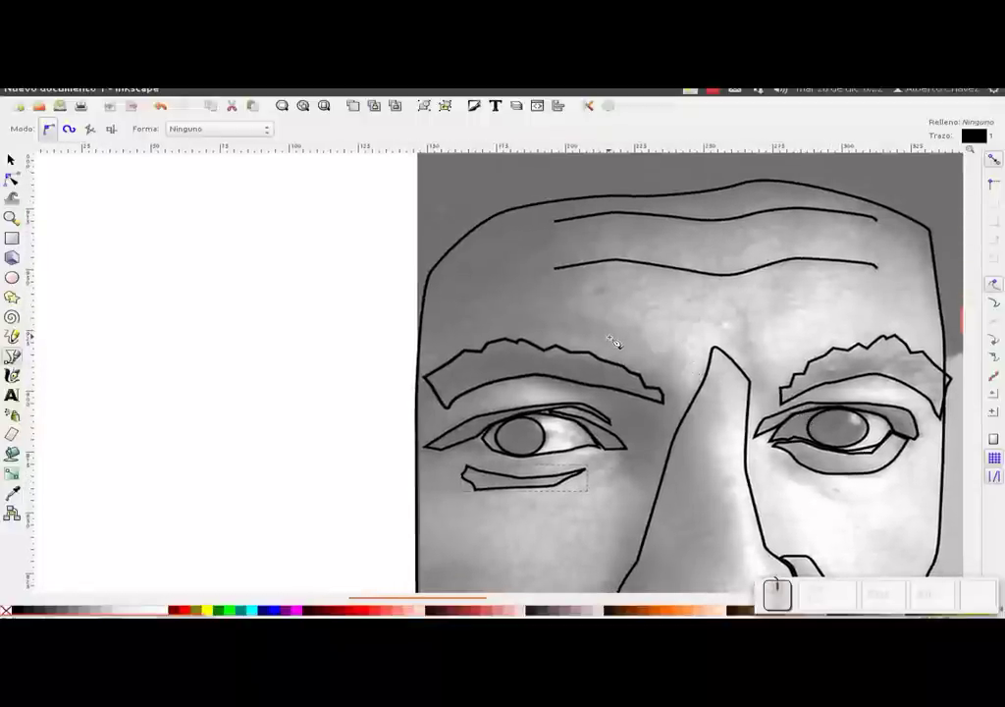
Trace the jagged hair tuft edge up the forehead to the hairline with the Bezier tool.
click(617, 342)
click(575, 293)
click(563, 276)
click(564, 272)
click(587, 251)
click(548, 234)
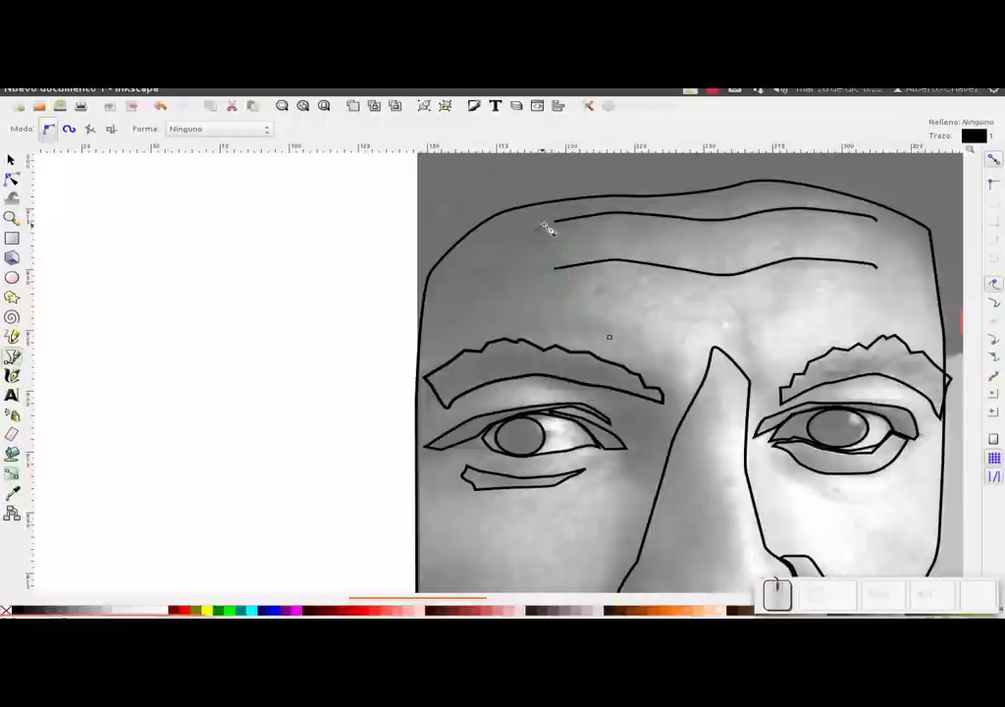
click(564, 221)
click(482, 145)
click(544, 206)
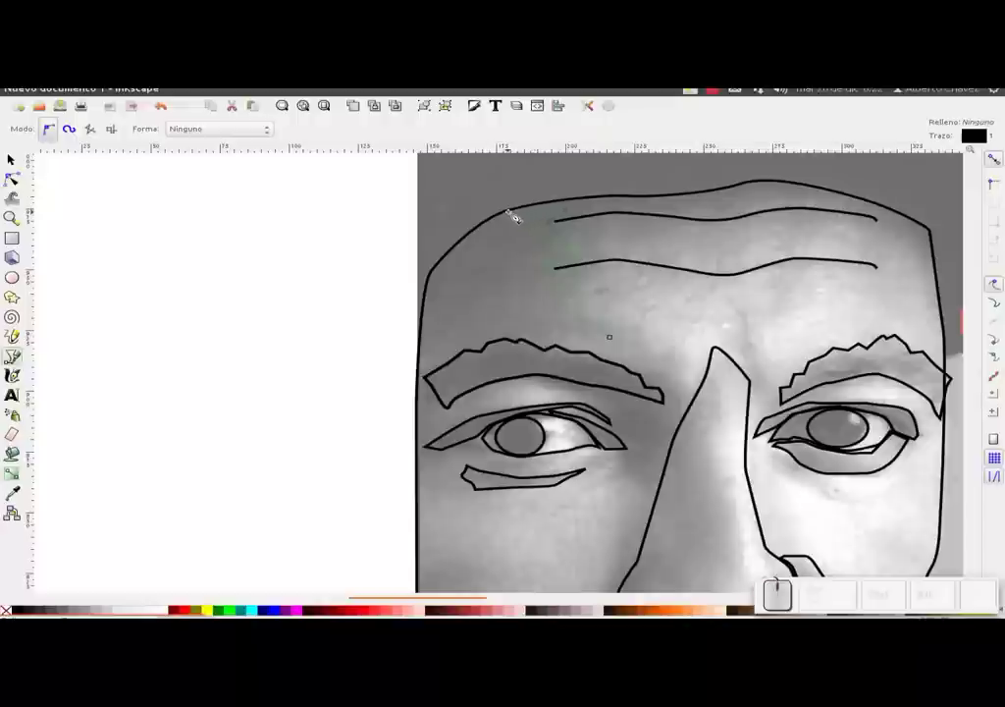
Curve the hair edge down the side of the head and close the shape on the forehead.
click(511, 219)
drag(479, 236, 441, 271)
drag(441, 273, 429, 337)
click(427, 372)
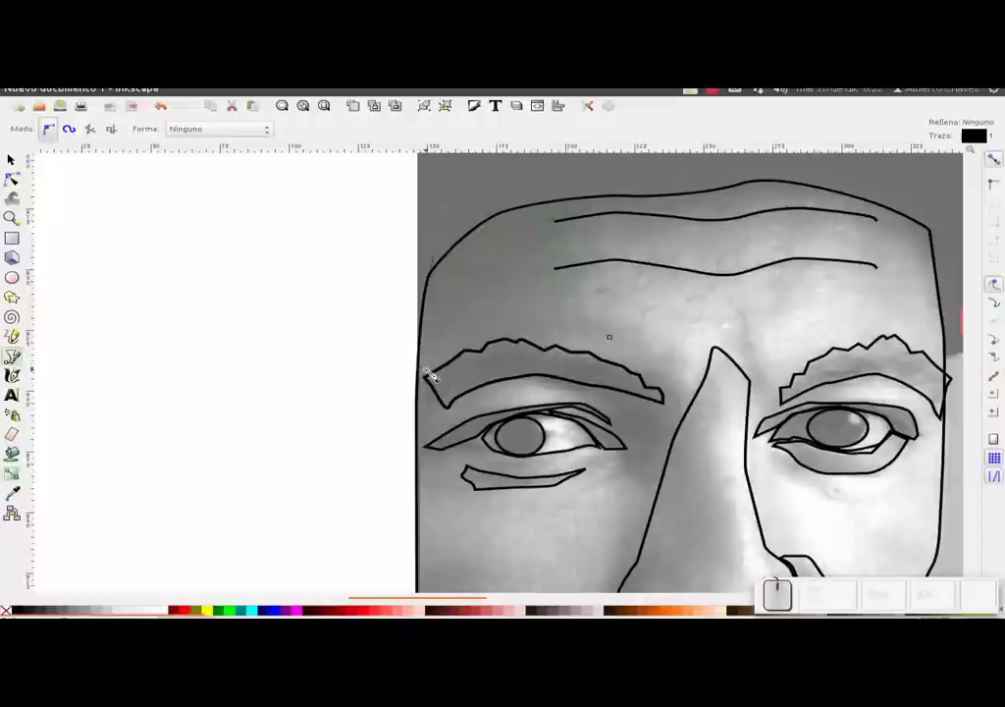
click(437, 370)
drag(481, 347, 615, 345)
click(618, 341)
drag(892, 259, 567, 302)
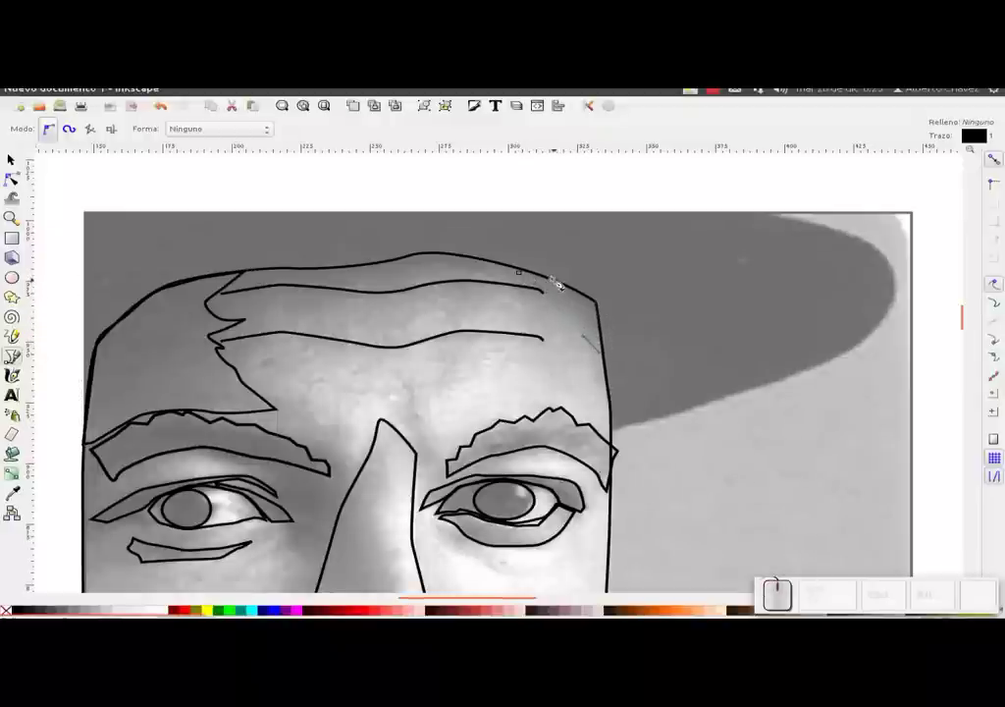
Draw a short curved line along the right temple ending near the hairline.
drag(564, 281, 537, 274)
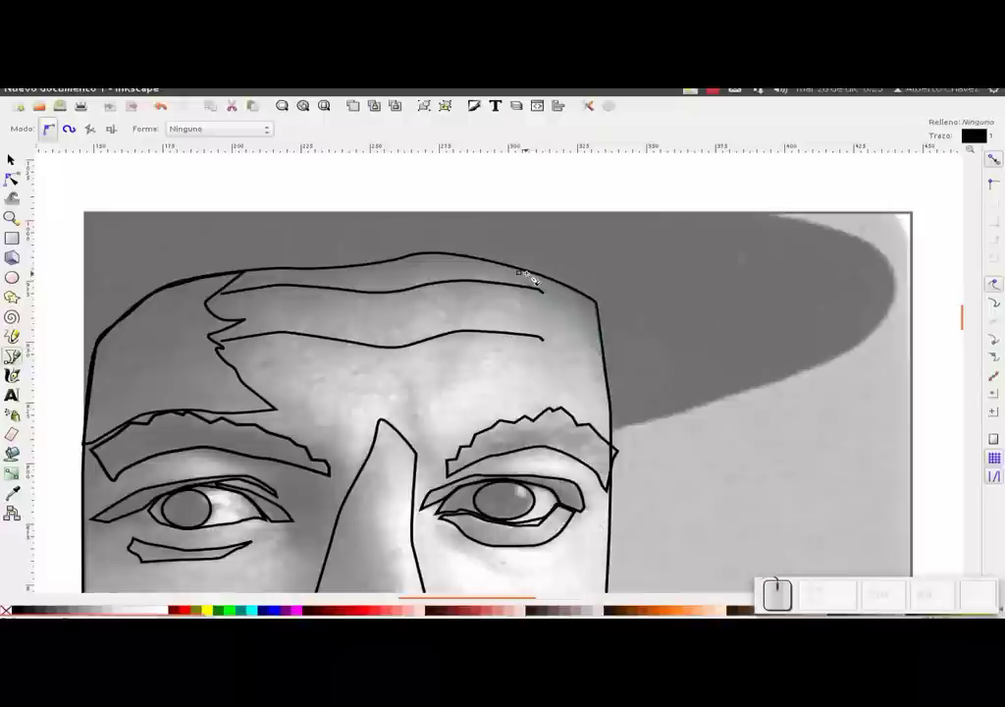
click(531, 277)
click(526, 276)
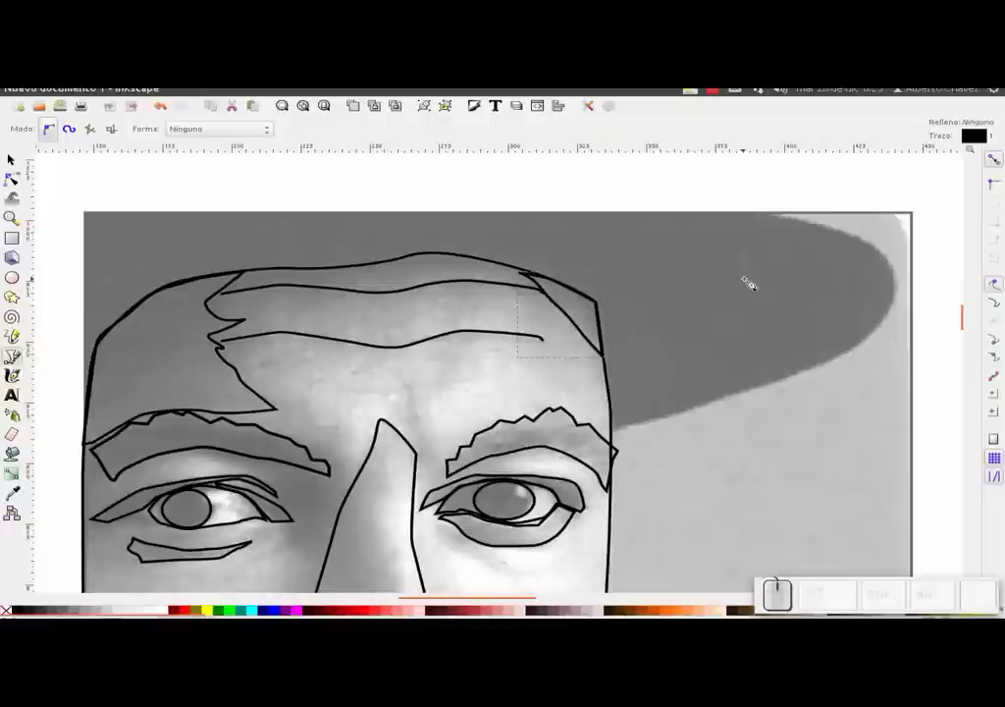
drag(554, 439, 676, 316)
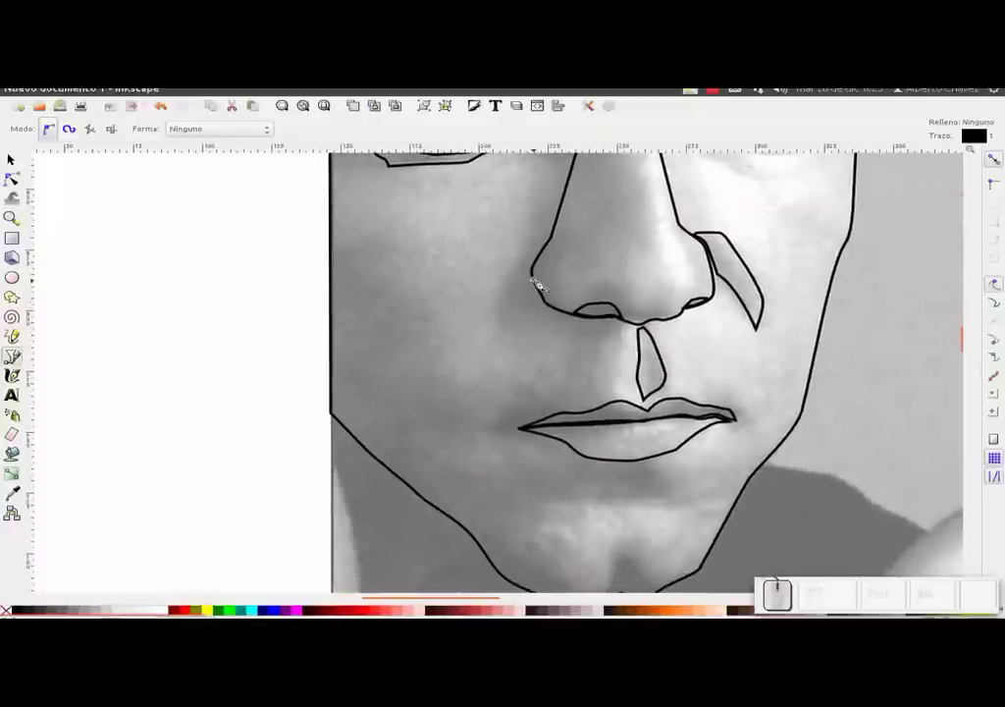
Trace a closed outline around the crease beside the left nostril.
click(536, 270)
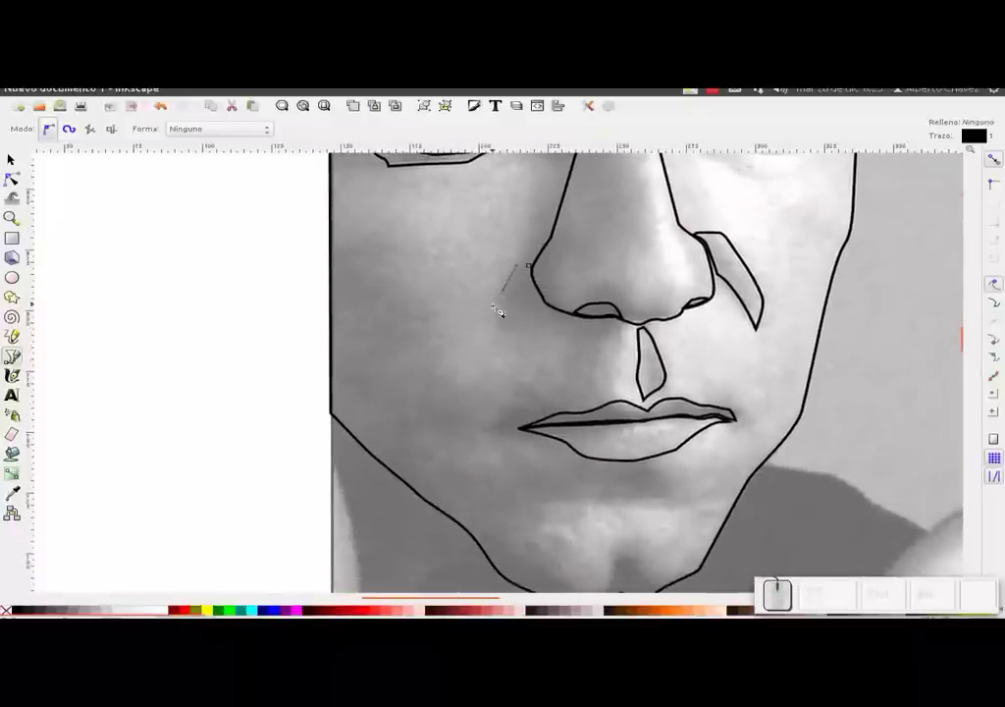
click(502, 318)
click(513, 333)
click(543, 329)
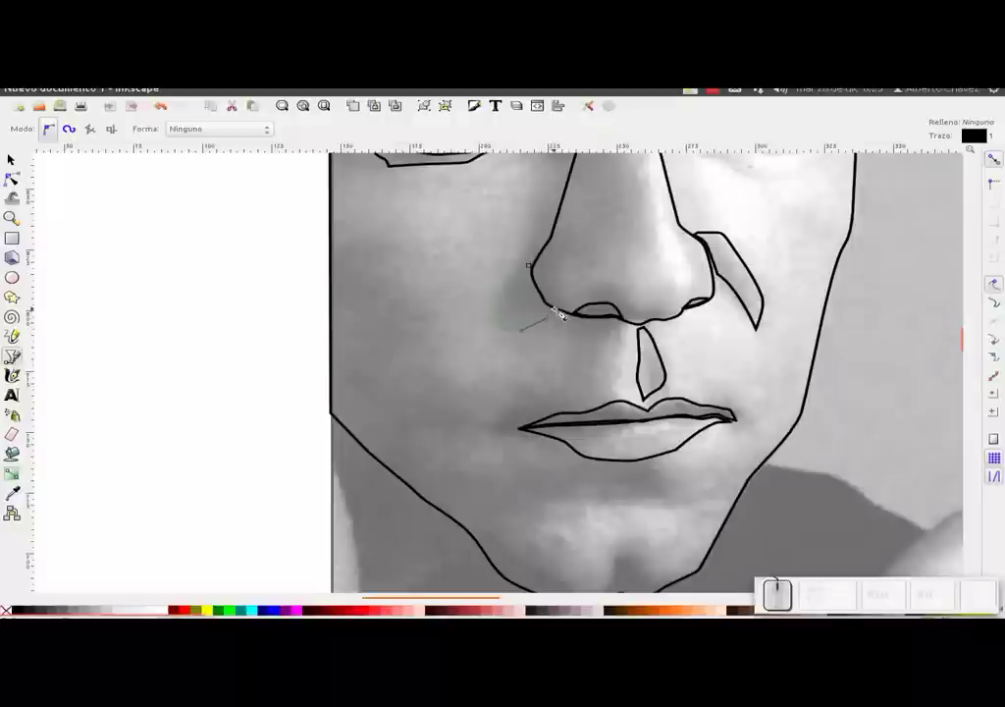
click(564, 309)
click(550, 293)
click(540, 269)
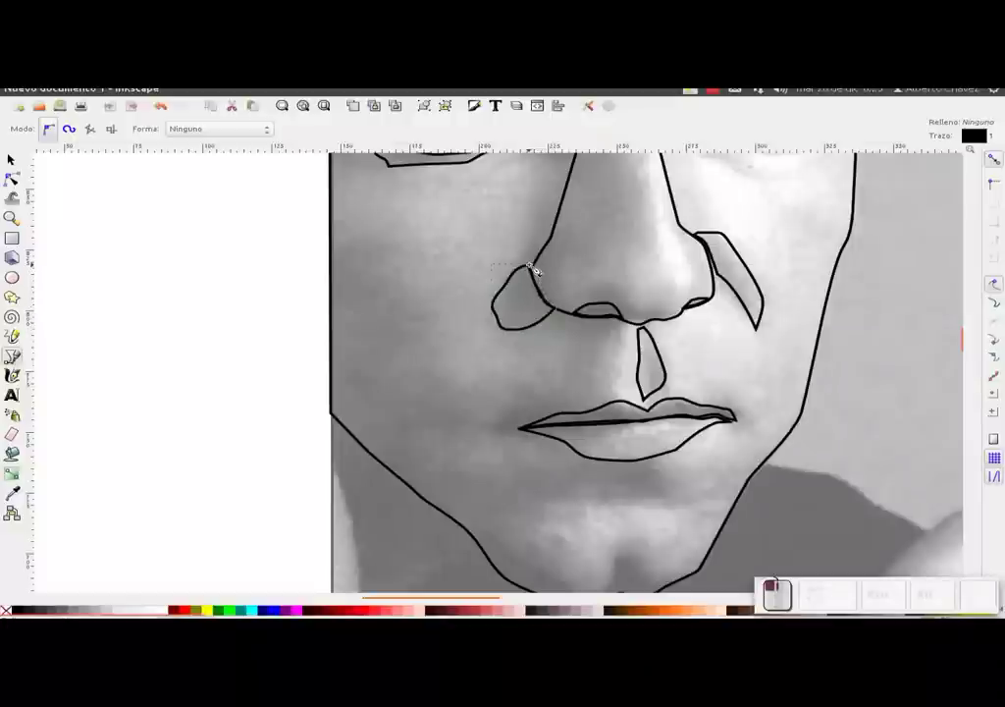
Start a line running from under the nose down to the upper lip.
drag(740, 373, 712, 216)
click(719, 222)
click(712, 268)
click(706, 291)
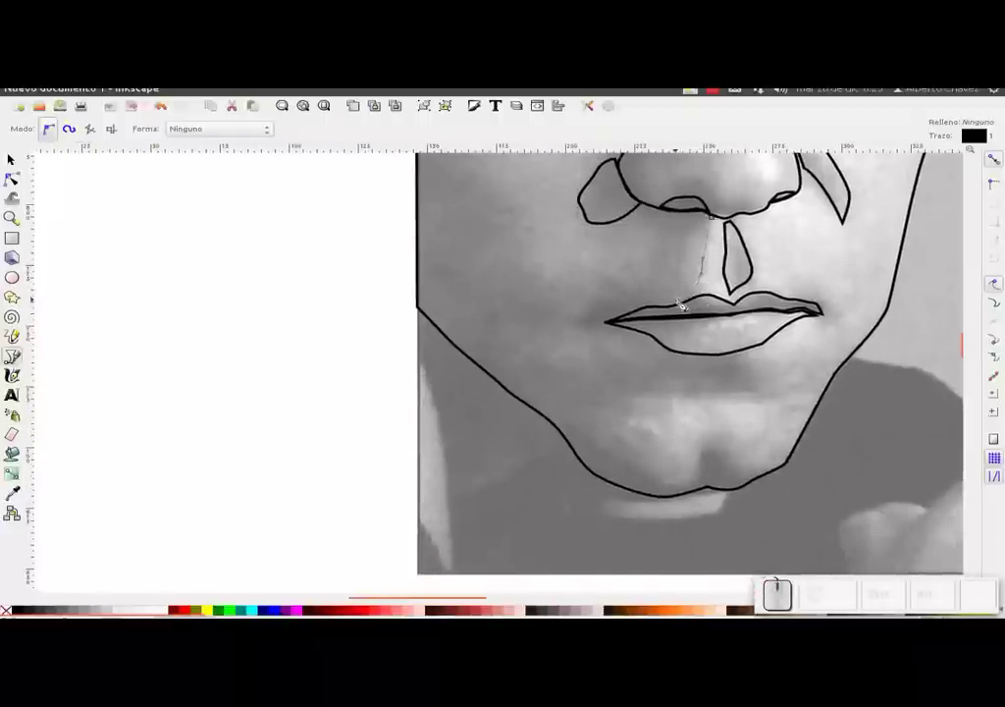
Trace a heavier curved stroke along the parting between the lips from corner to corner.
click(680, 305)
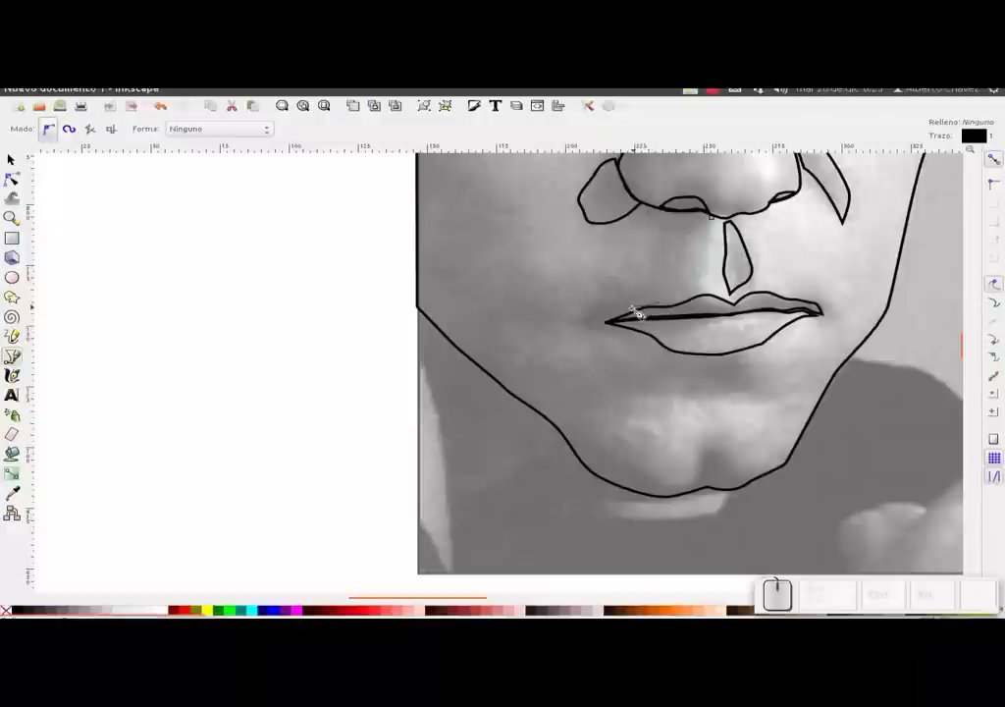
click(628, 318)
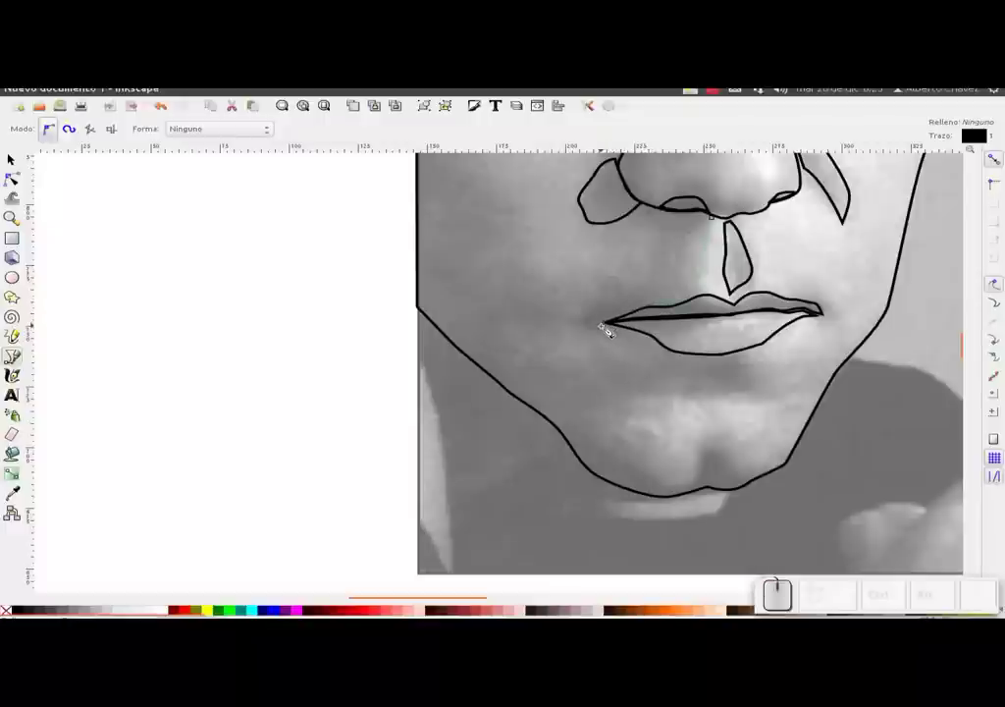
click(602, 334)
drag(575, 325, 616, 303)
click(630, 296)
click(652, 290)
drag(670, 278, 675, 249)
click(678, 235)
drag(663, 228, 650, 212)
click(650, 212)
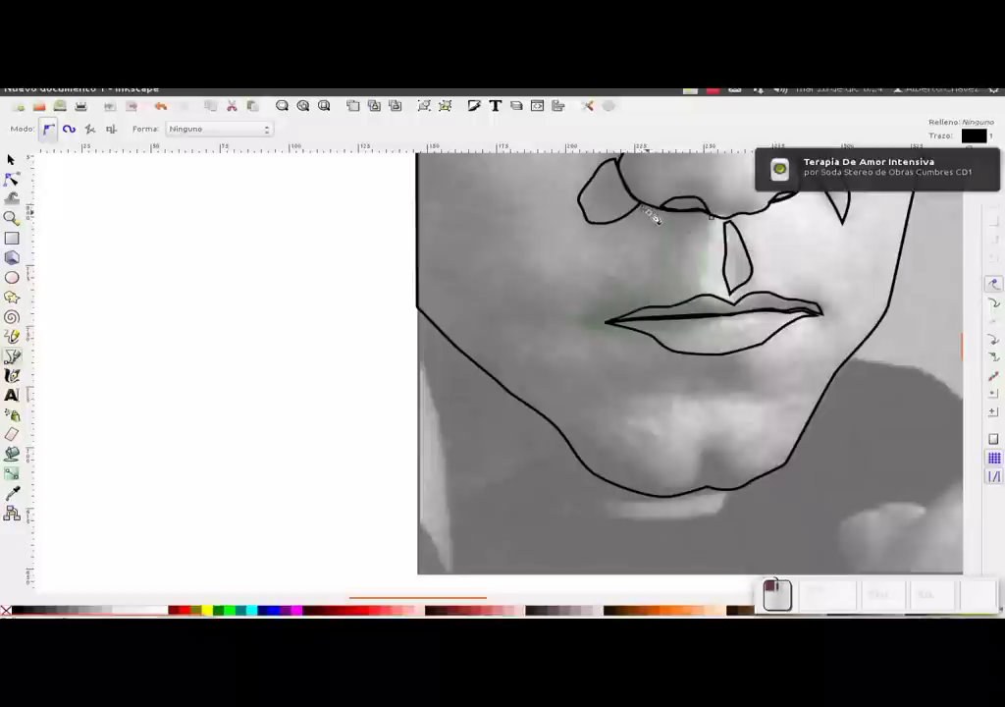
click(678, 214)
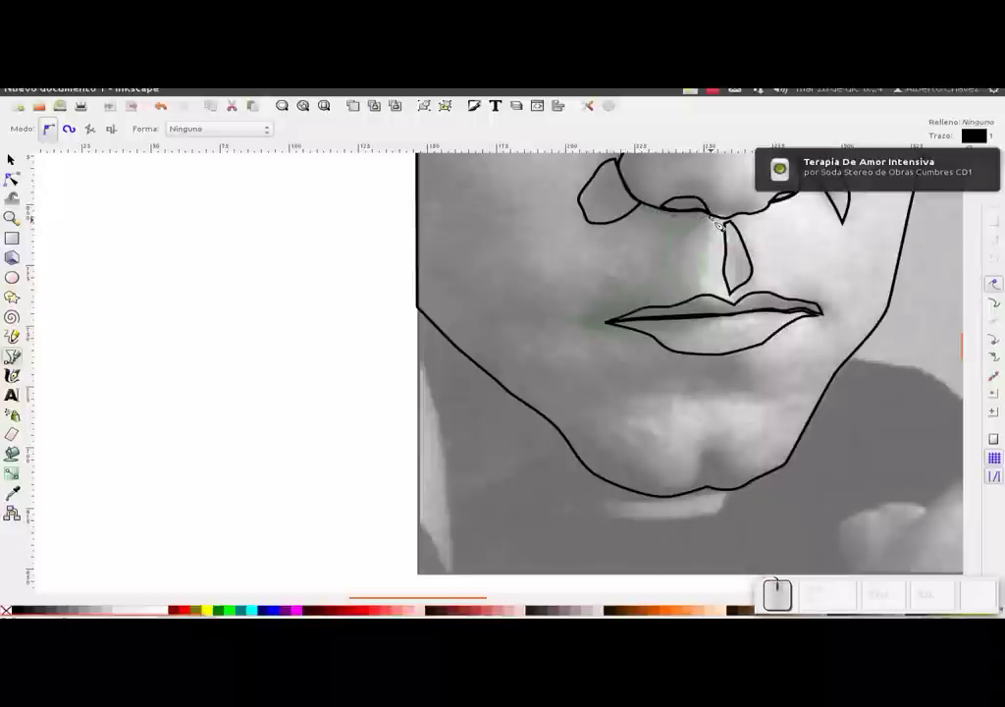
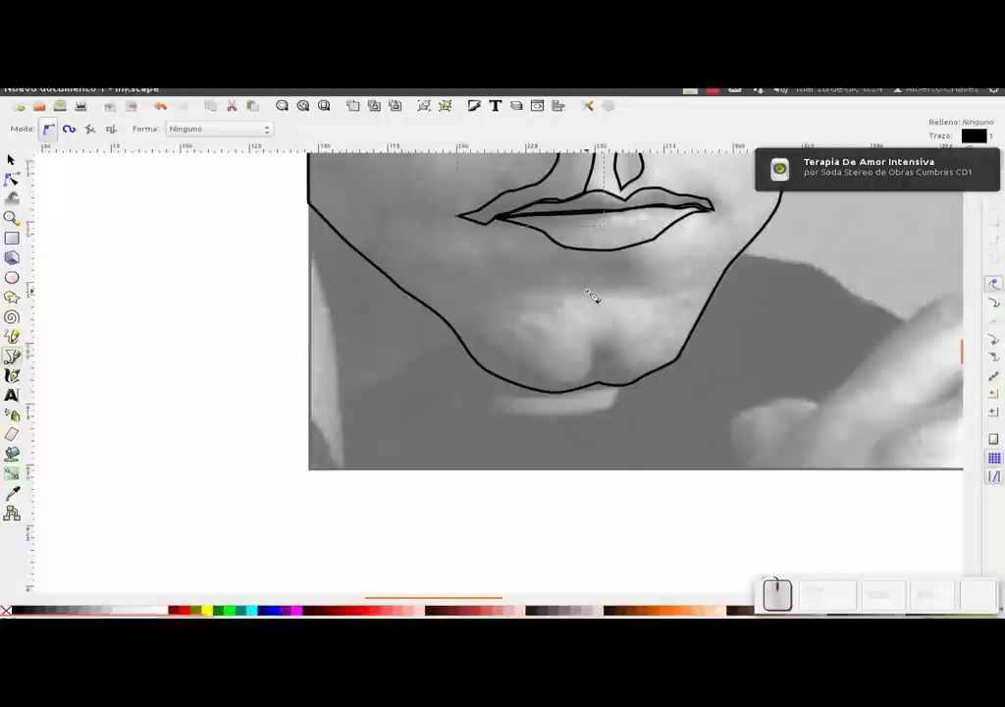
Trace a closed outline around the shadow under the lower lip toward the left jaw.
click(598, 292)
click(644, 291)
click(622, 252)
click(562, 263)
click(534, 269)
click(508, 272)
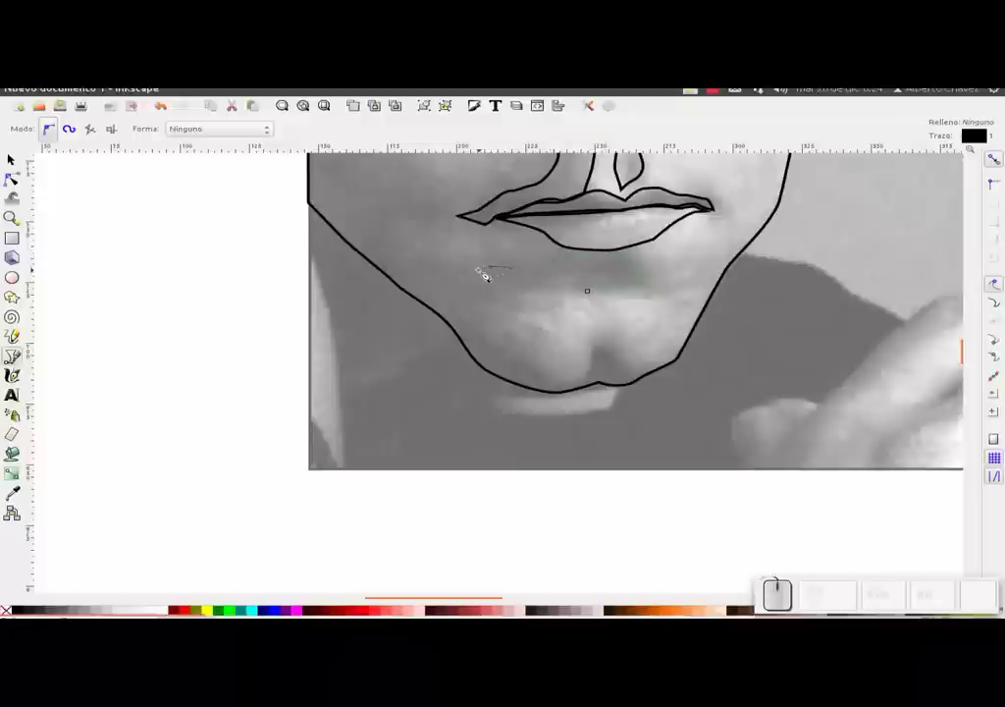
click(481, 277)
click(464, 293)
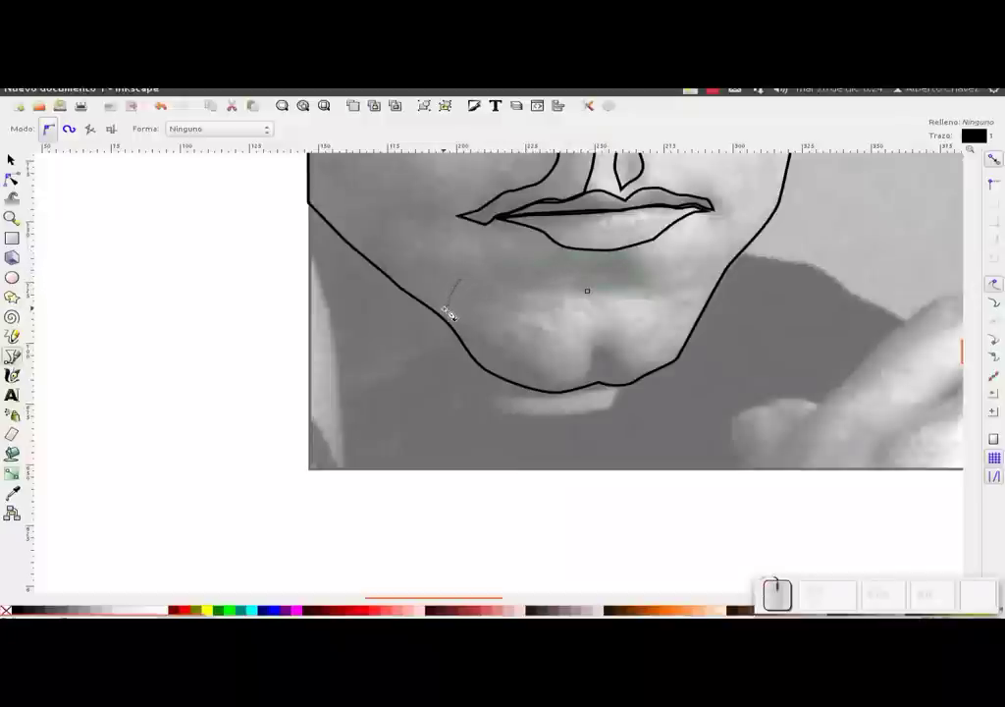
click(468, 328)
click(526, 292)
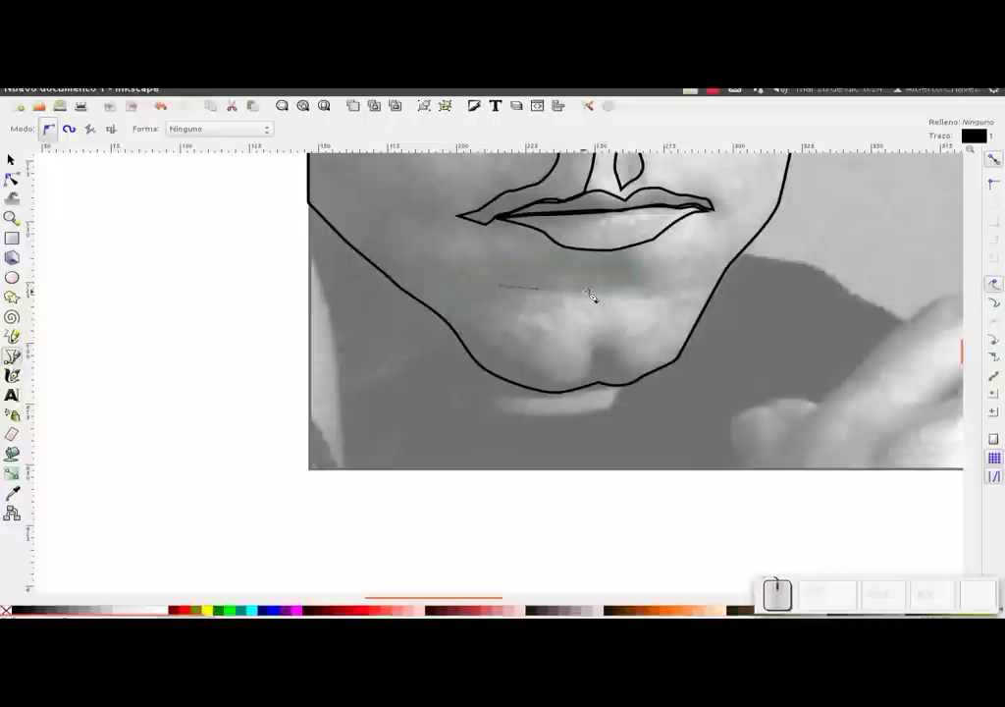
click(596, 296)
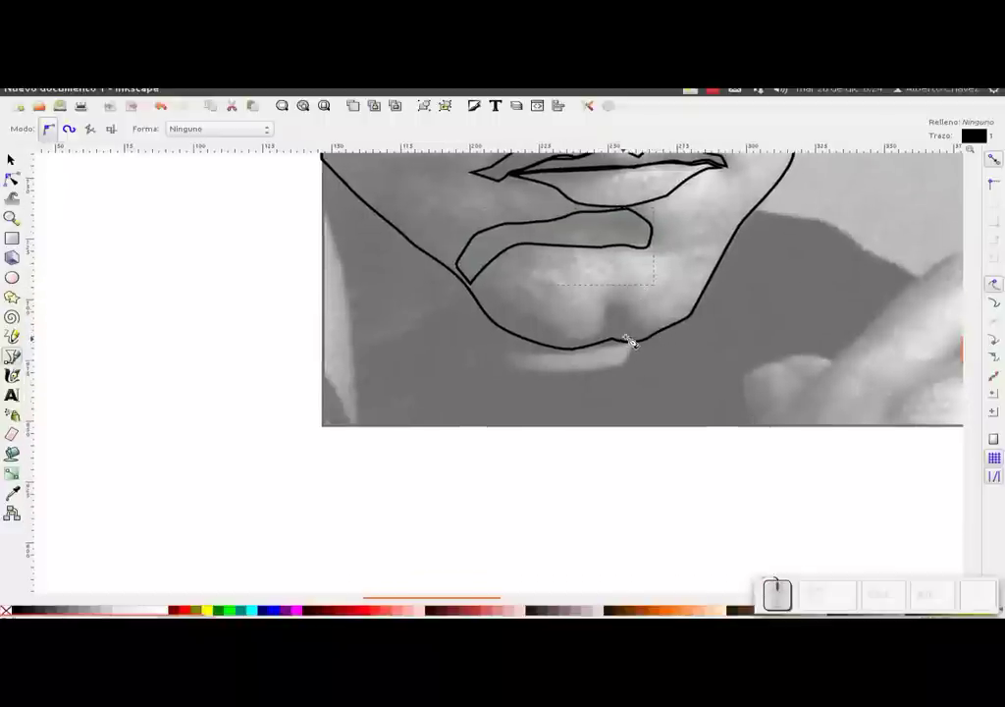
Trace the upper edge of the chin shadow from the right across the bottom of the chin.
click(659, 333)
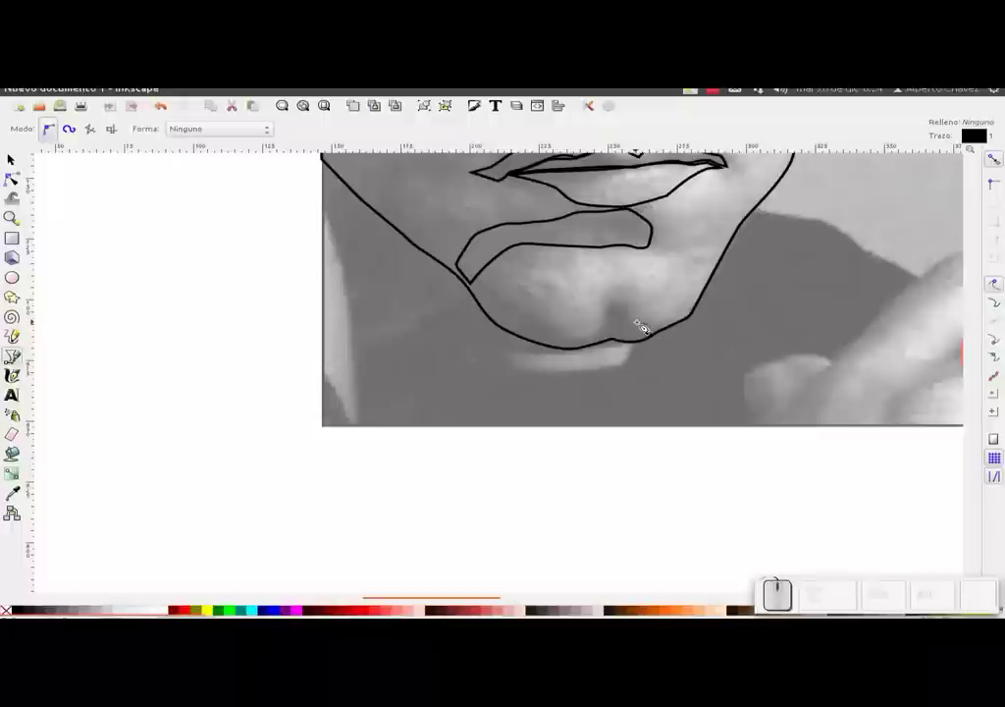
click(640, 320)
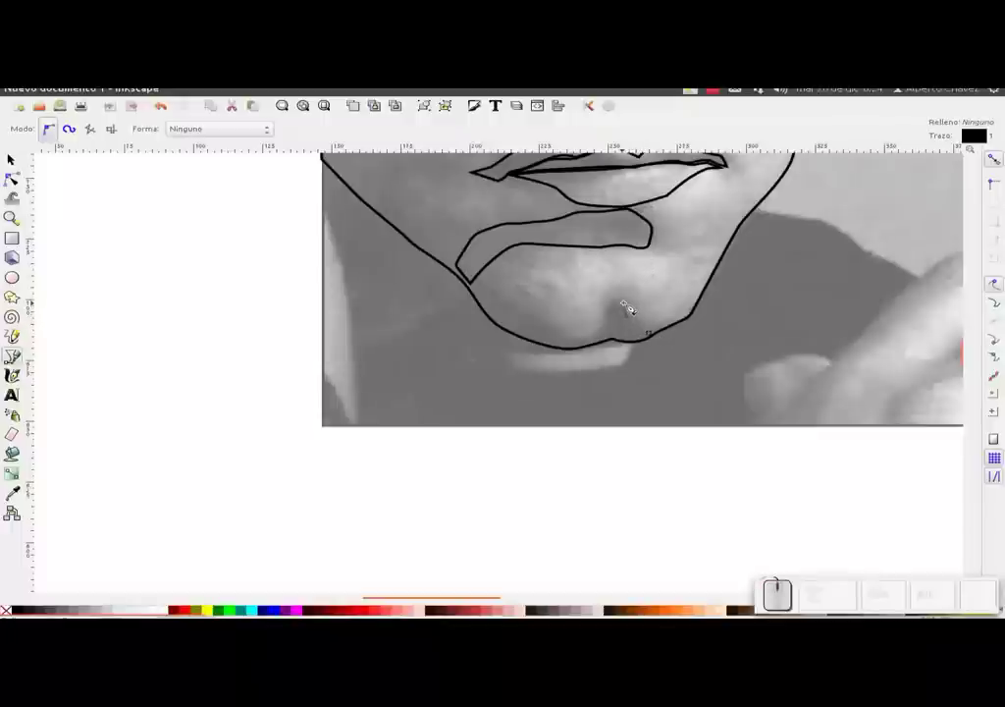
click(634, 299)
click(613, 305)
click(612, 330)
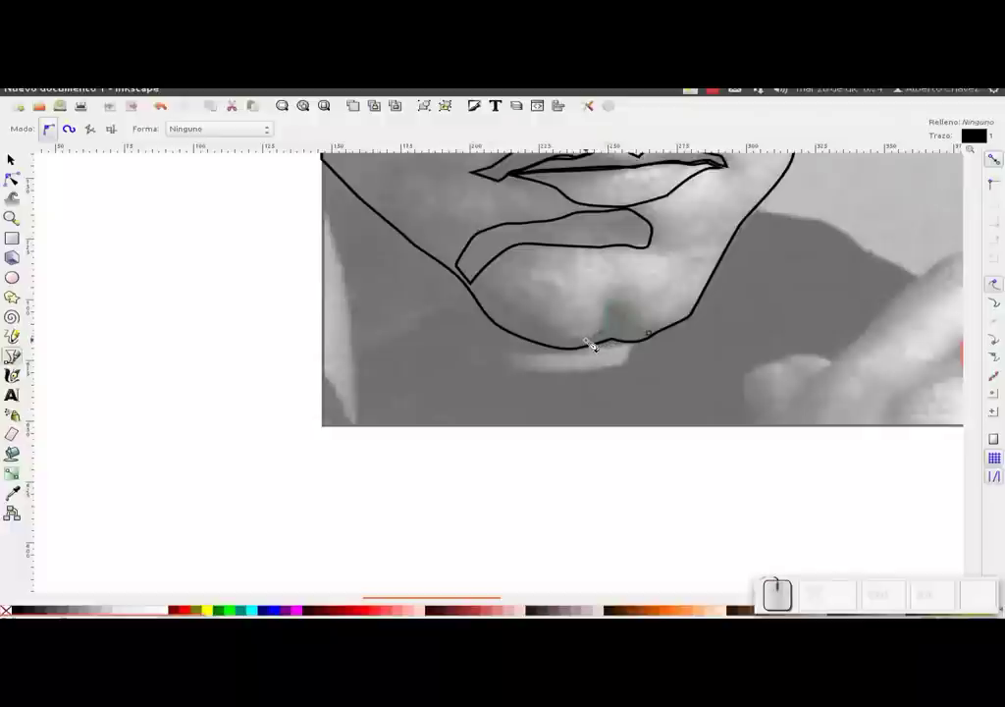
click(583, 343)
click(566, 336)
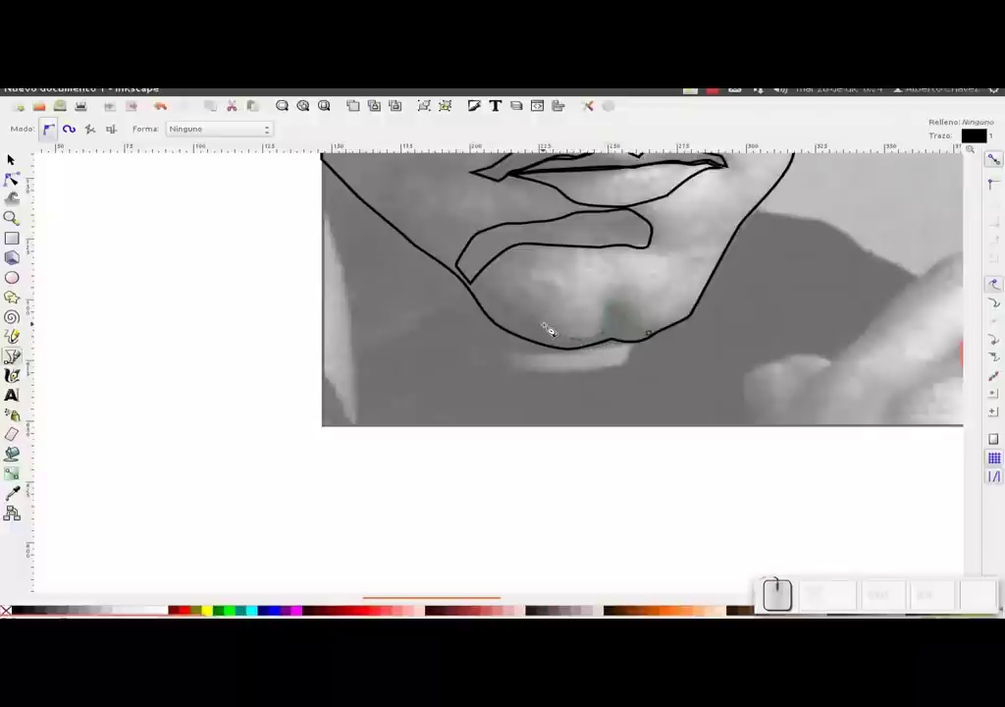
click(551, 328)
click(532, 325)
click(522, 306)
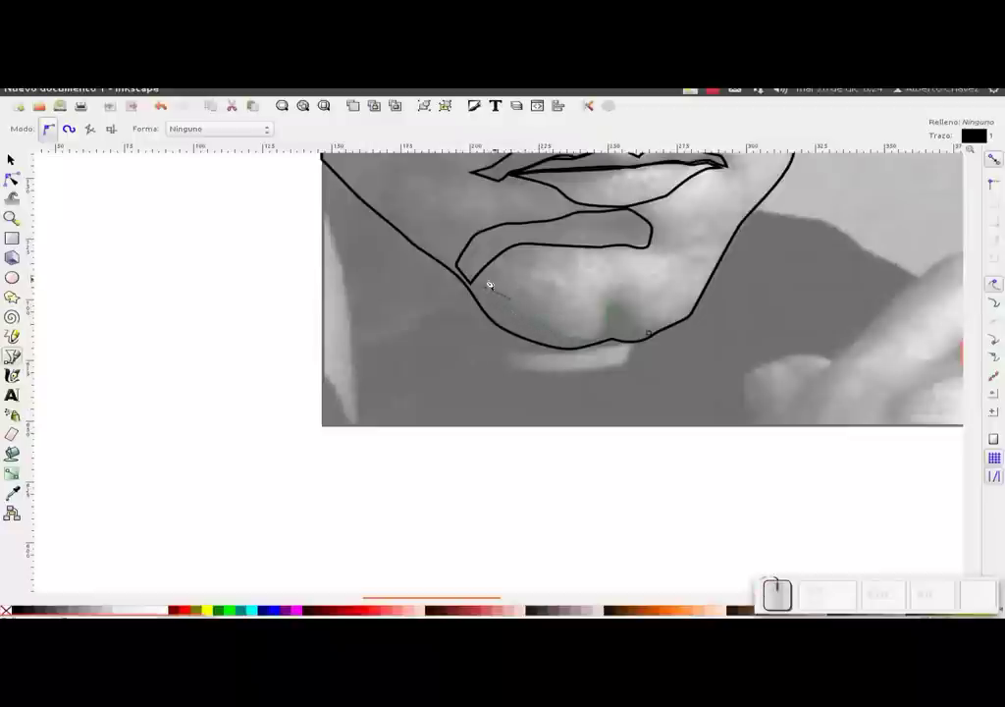
Return along the bottom with jagged points and close the chin shadow shape.
click(483, 285)
click(494, 310)
drag(520, 328, 554, 344)
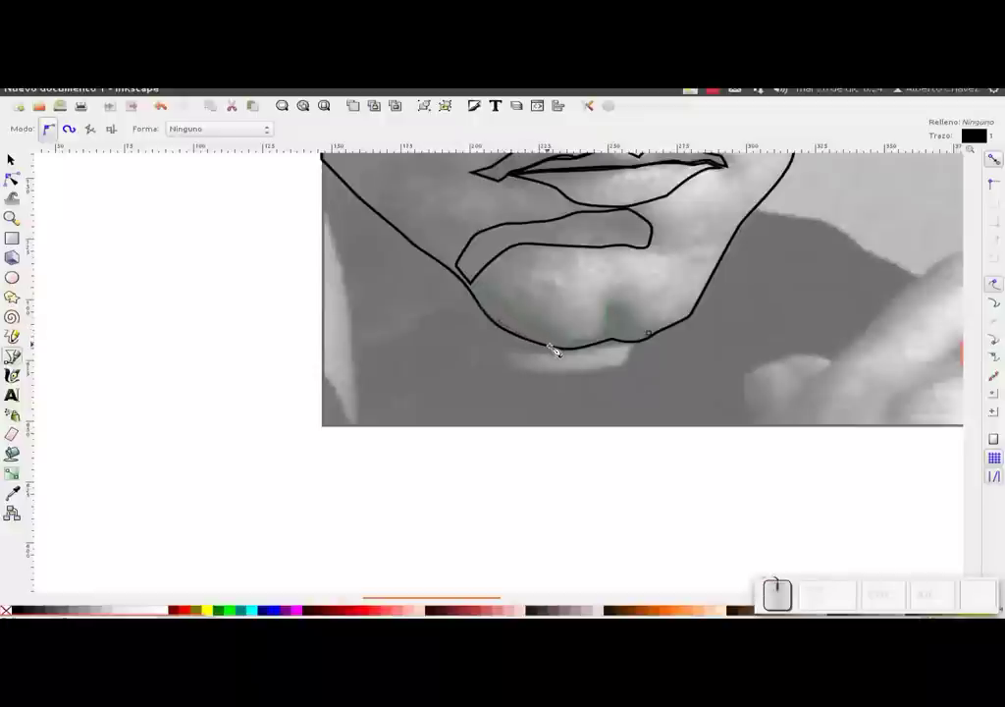
click(561, 346)
click(611, 343)
click(639, 341)
click(656, 340)
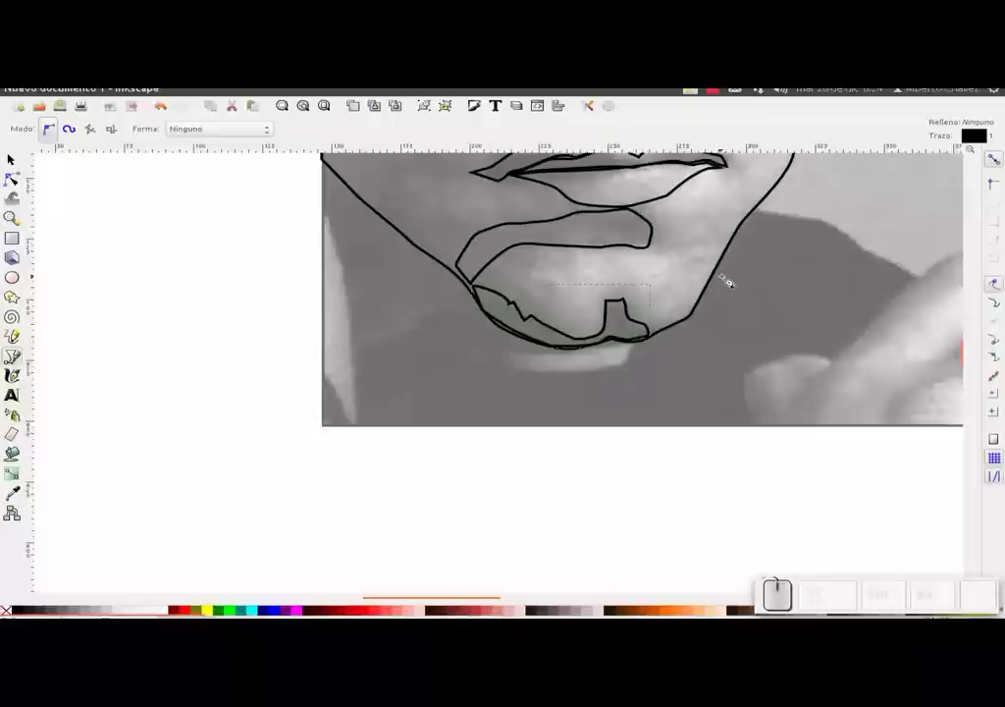
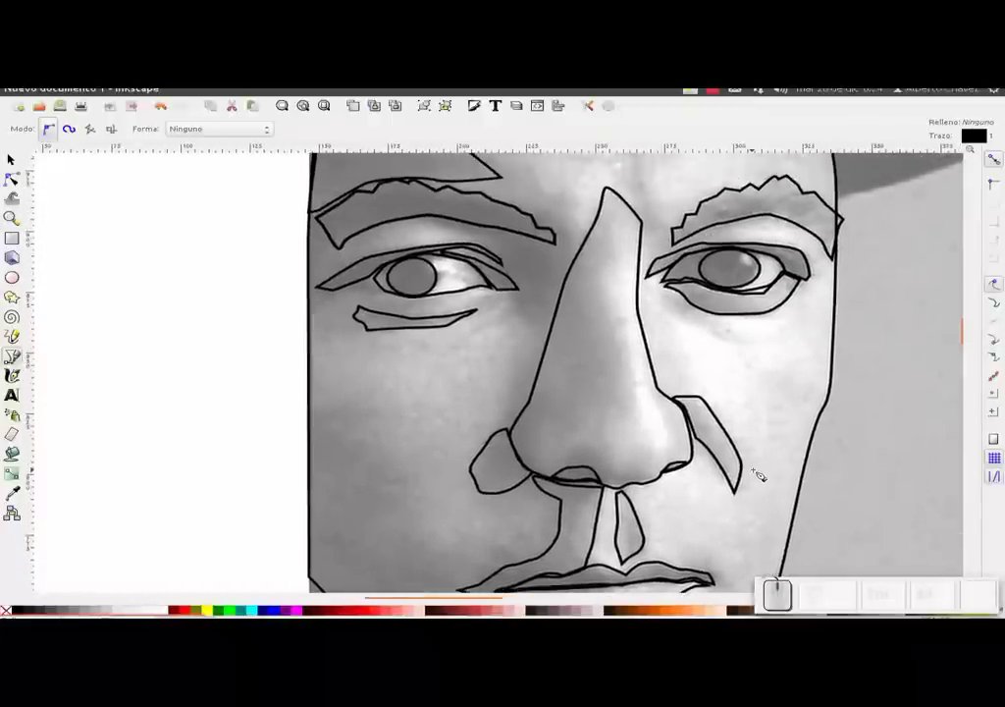
Start a curved line beneath the right eye.
click(671, 293)
drag(688, 296, 706, 308)
Finish and close the jagged shadow outline beneath the right eye.
click(709, 310)
click(741, 333)
click(724, 327)
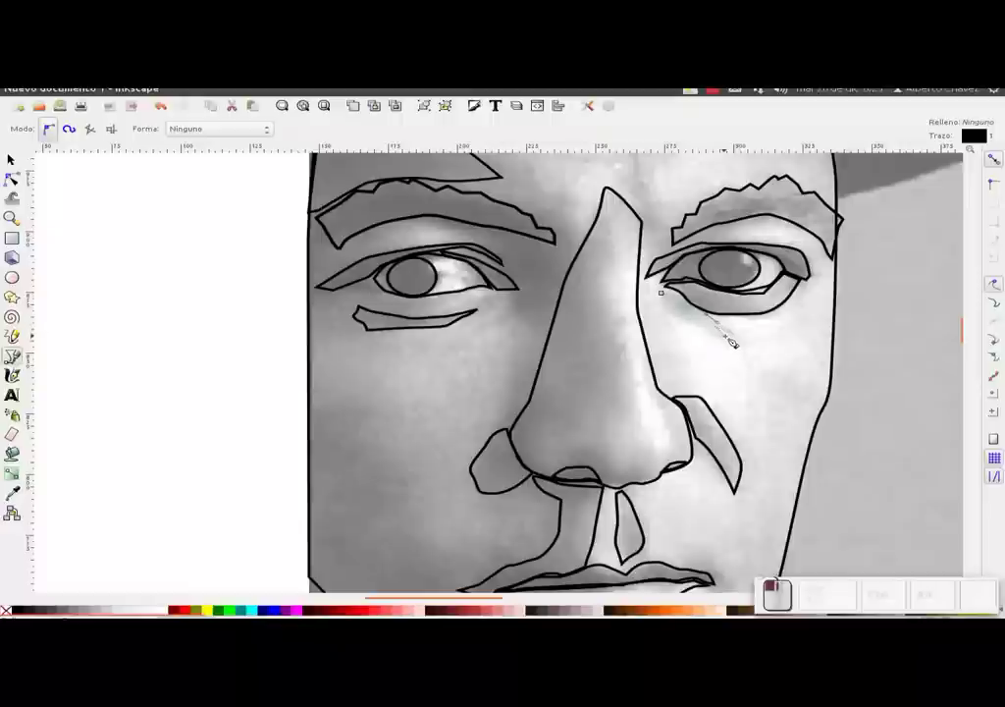
click(738, 340)
drag(717, 328, 666, 300)
click(666, 300)
click(670, 300)
Trace a path up the nose bridge, along the left eyebrow and back down the side of the nose.
drag(789, 228, 624, 399)
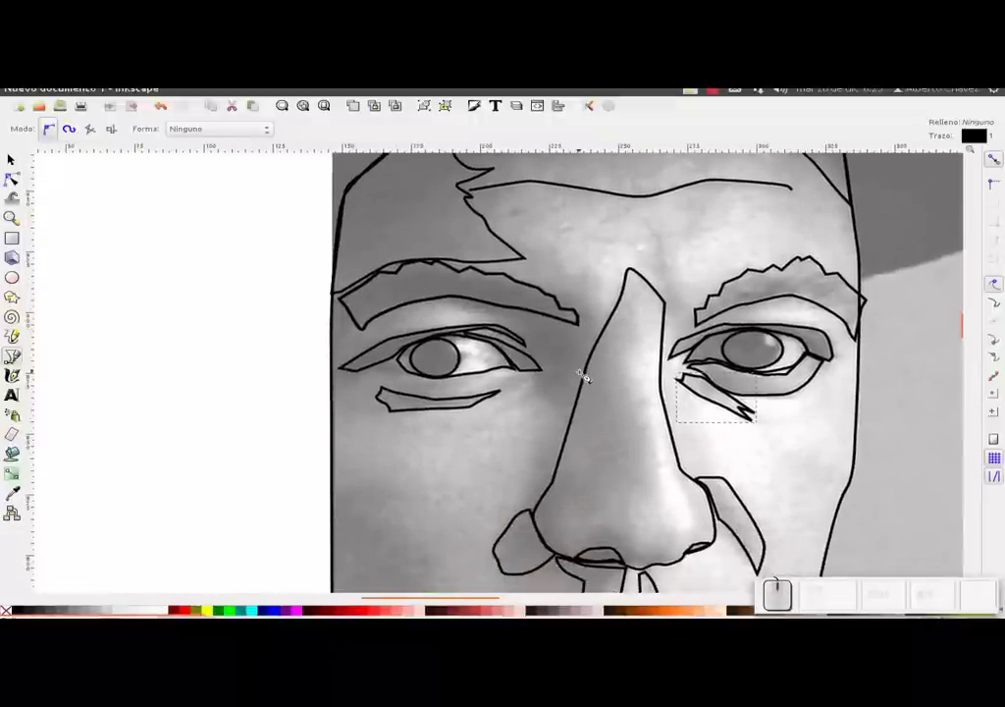
click(574, 412)
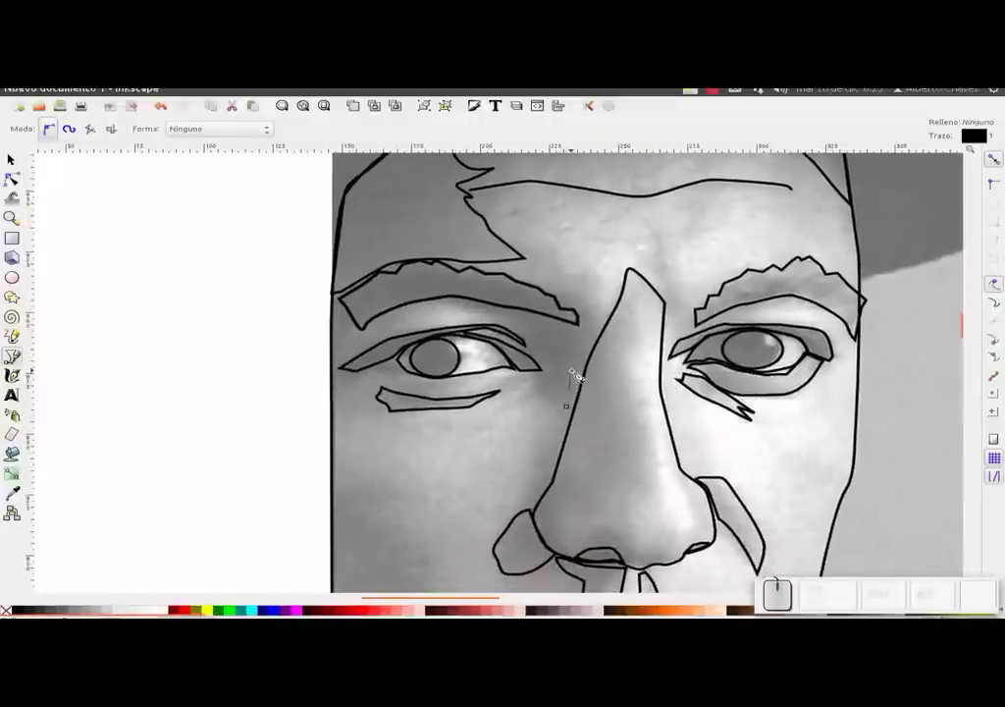
click(586, 365)
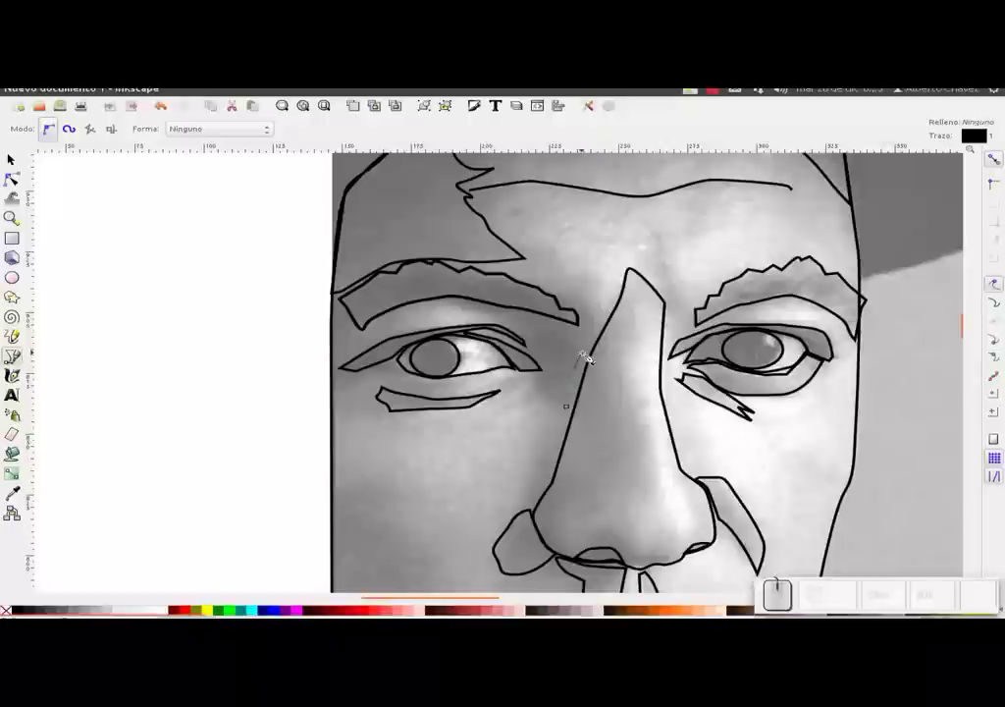
click(574, 343)
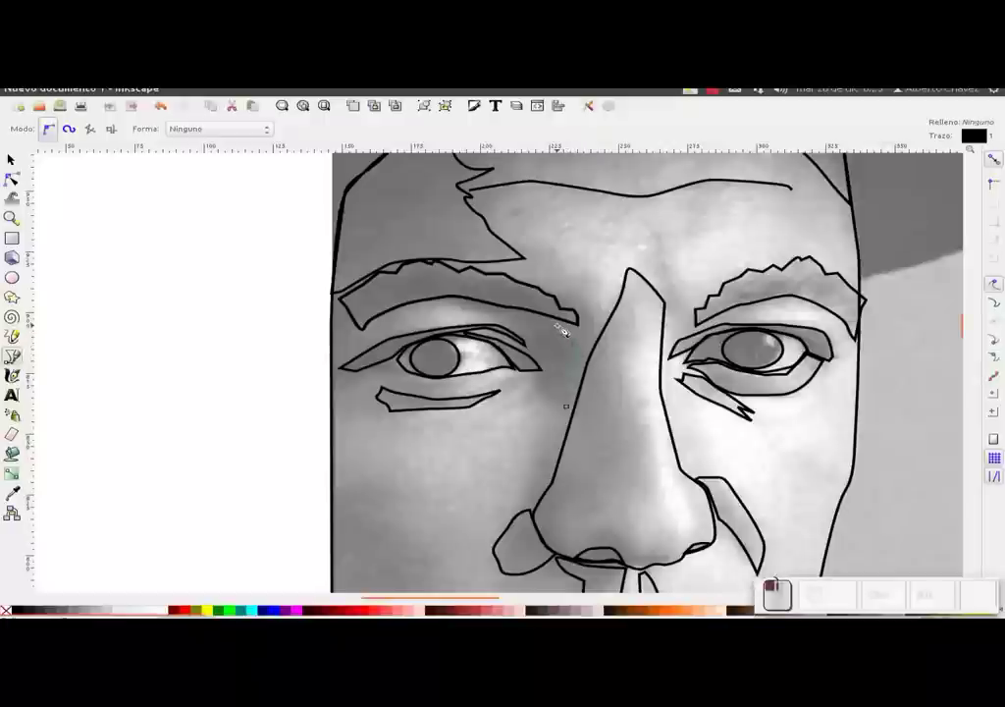
click(561, 322)
middle_click(531, 314)
click(528, 308)
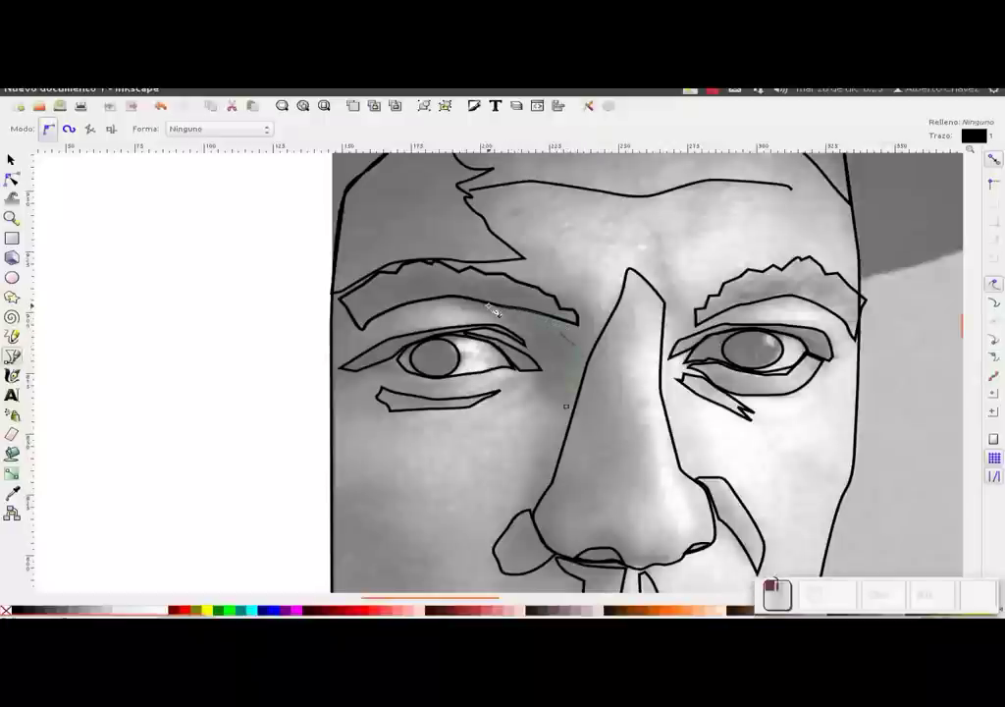
click(480, 305)
click(465, 296)
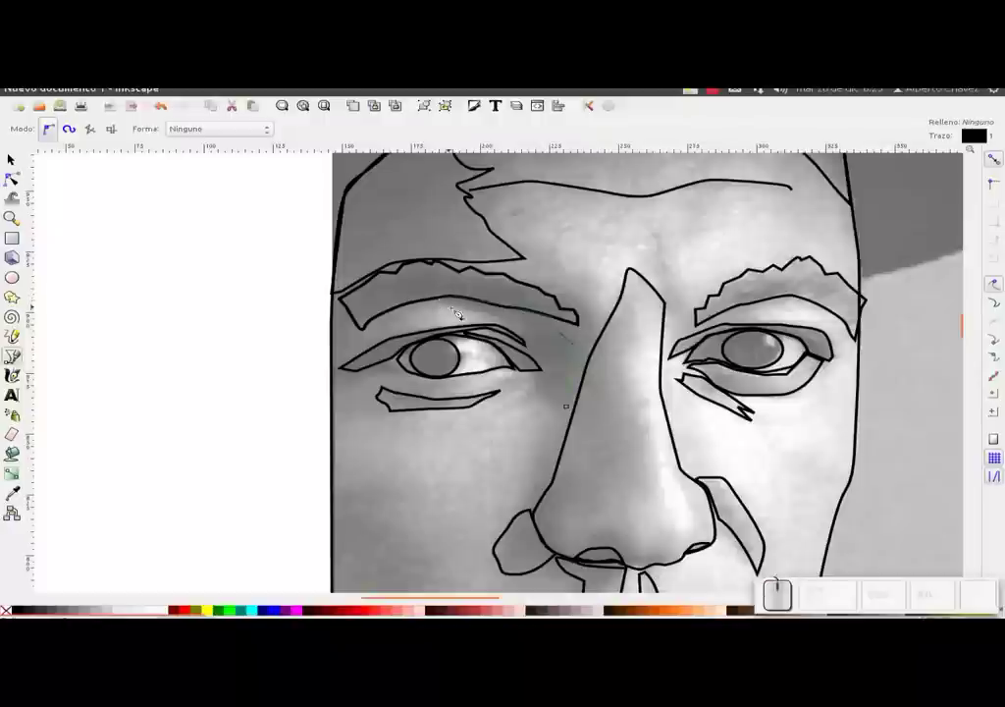
click(470, 313)
click(519, 322)
click(550, 361)
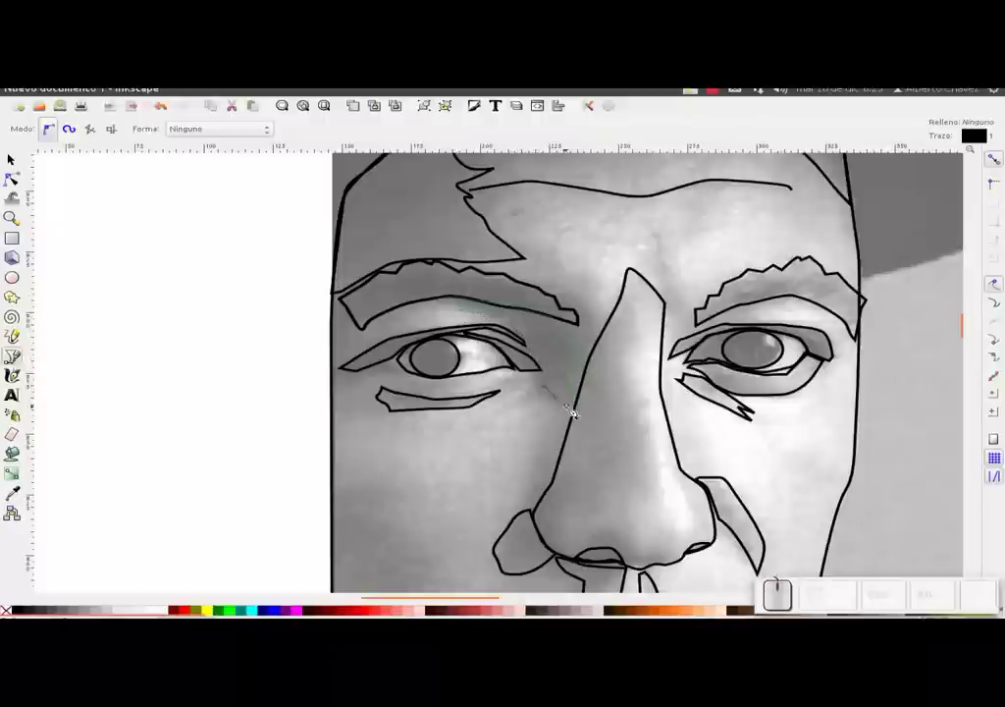
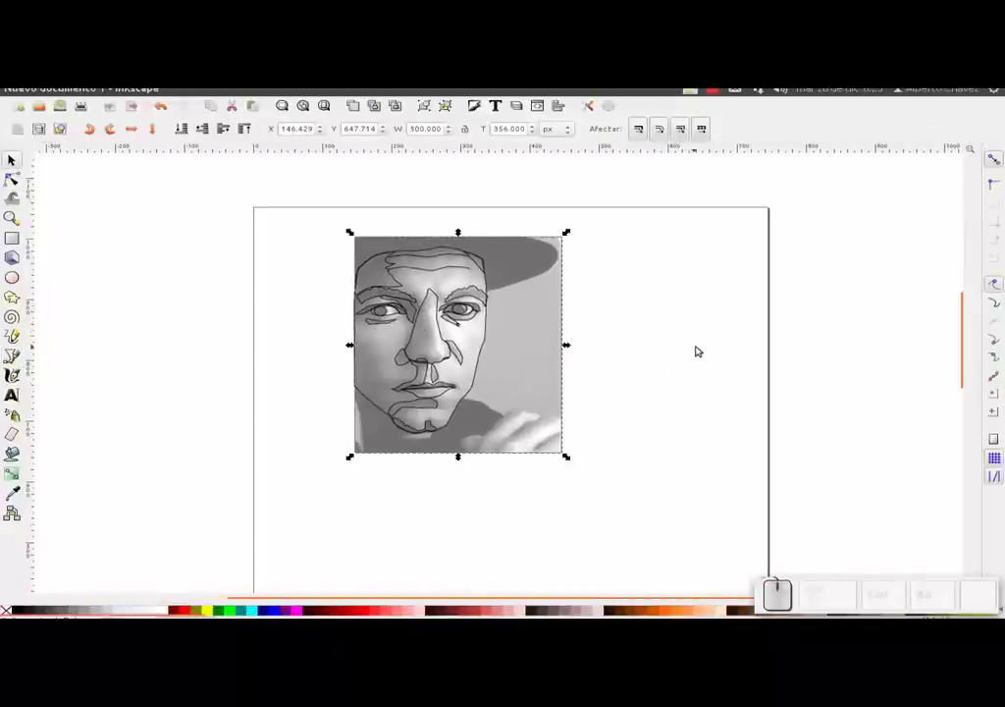
key(Delete)
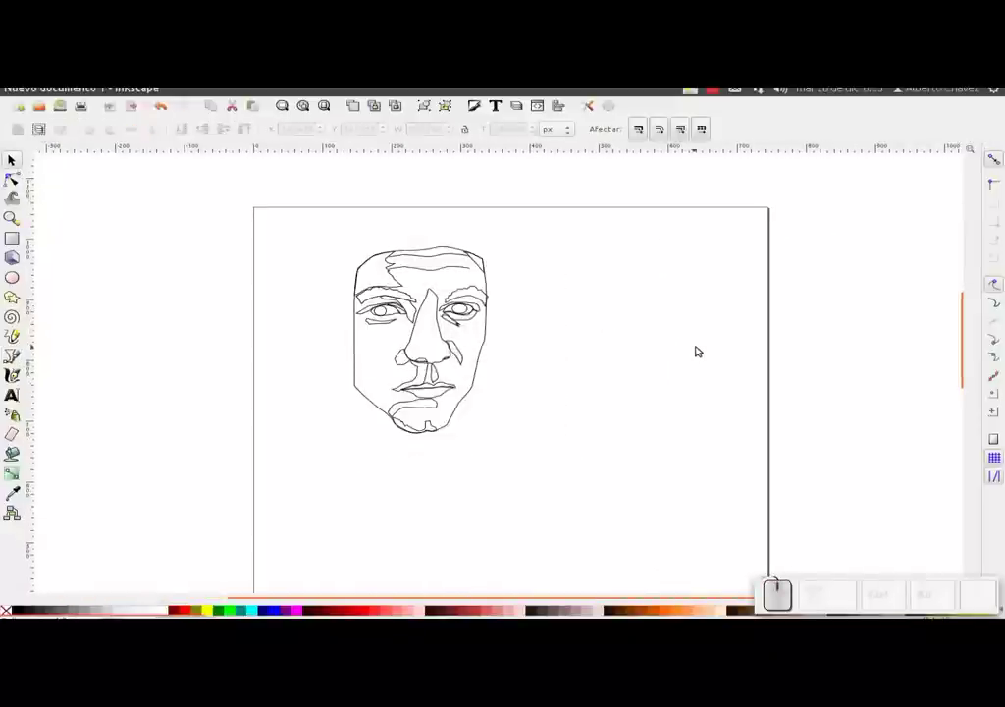
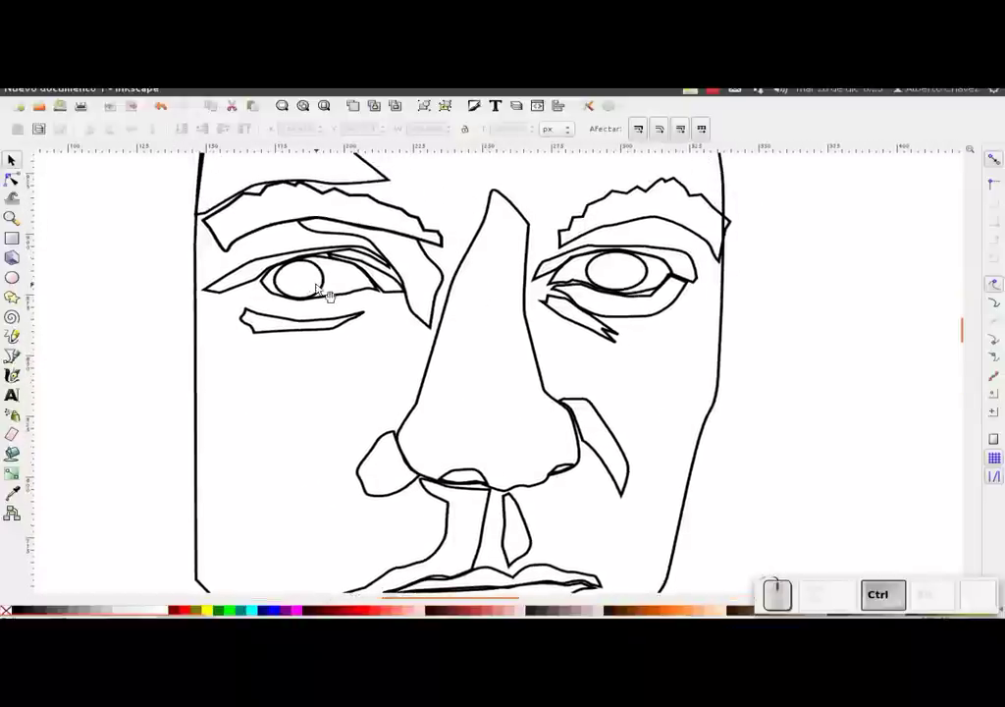
key(ctrl+z)
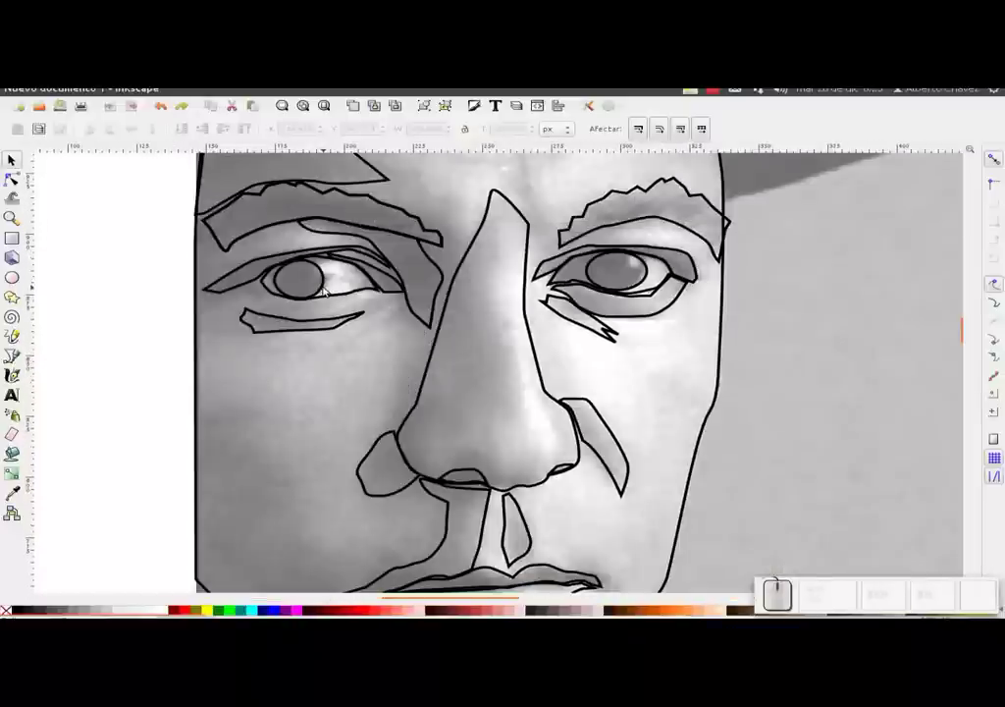
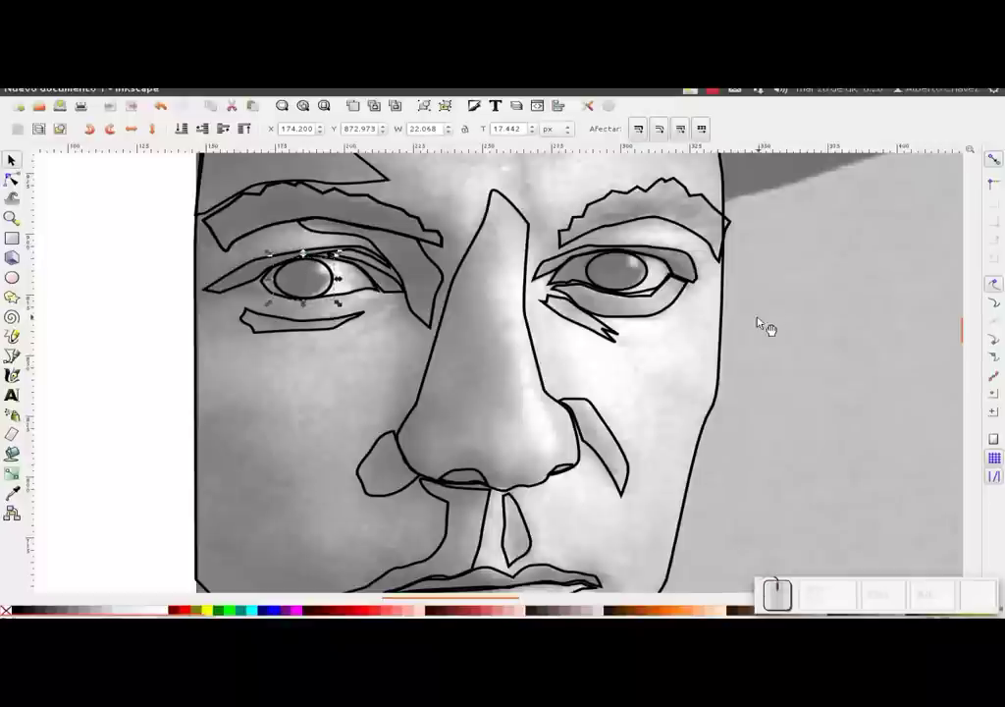
scroll(down, 3)
drag(831, 337, 926, 342)
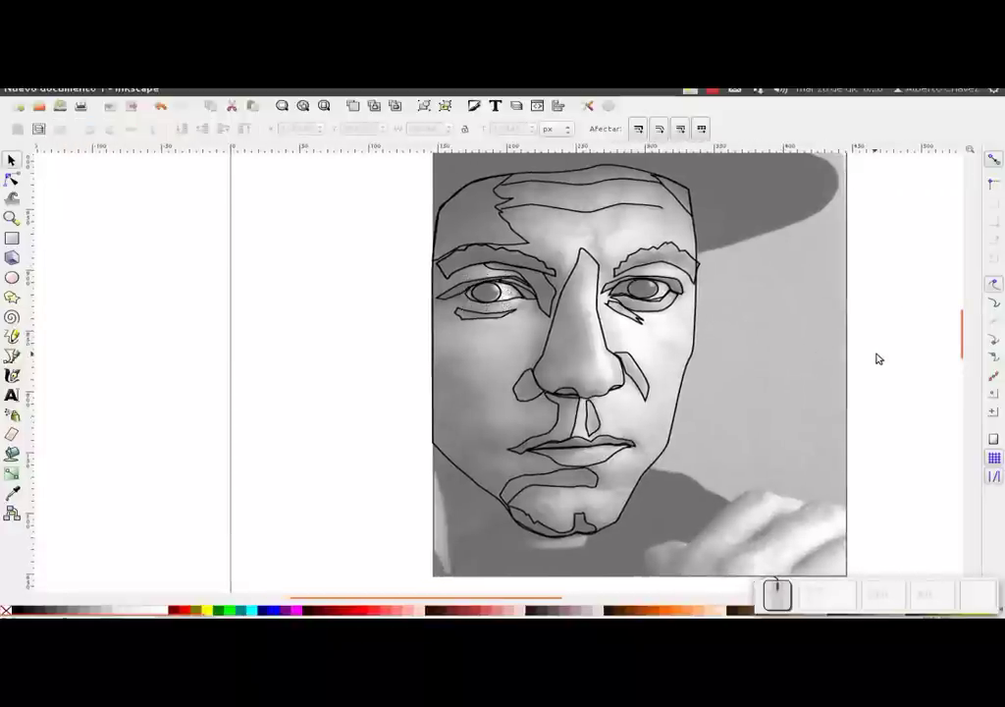
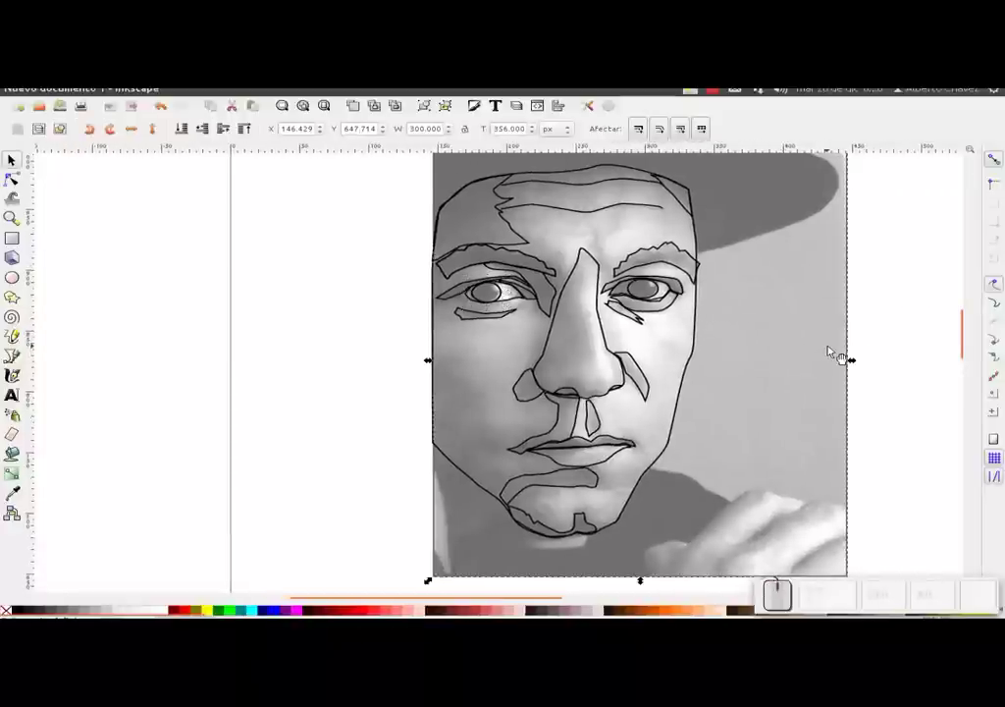
key(Delete)
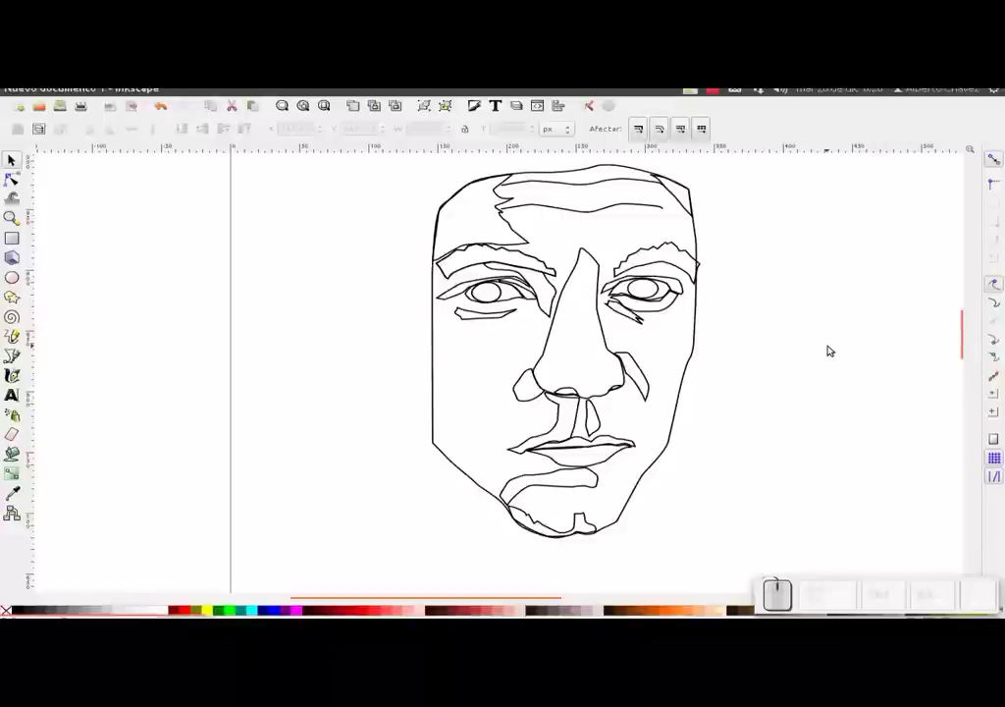
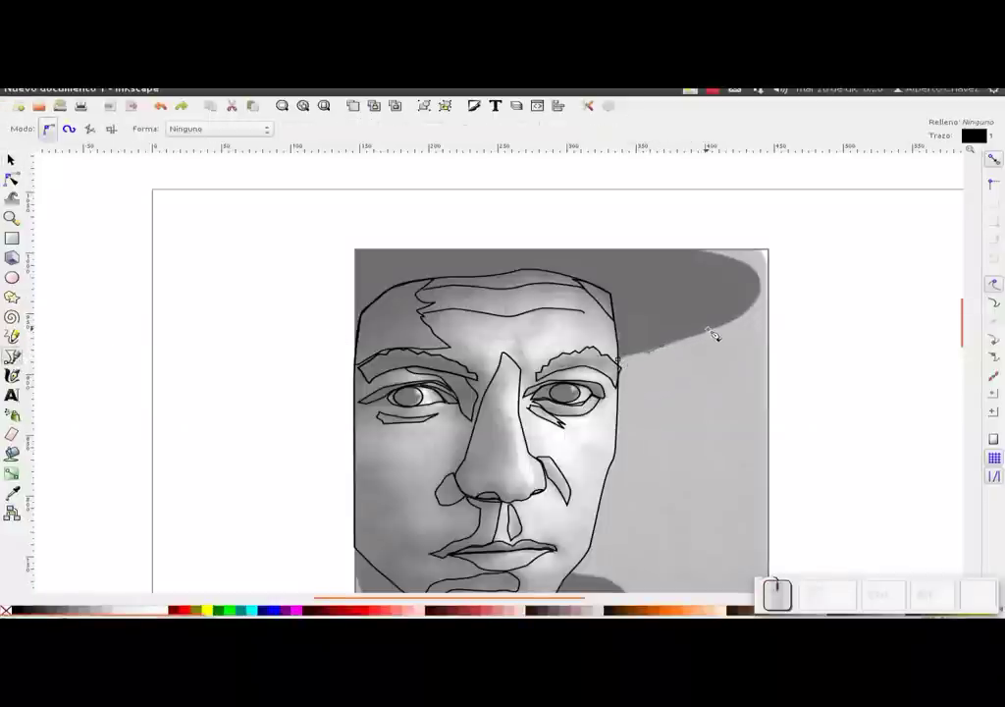
Trace the cap outline from the brim over the top of the head to the left side.
click(726, 327)
drag(758, 315, 771, 288)
click(770, 284)
click(754, 261)
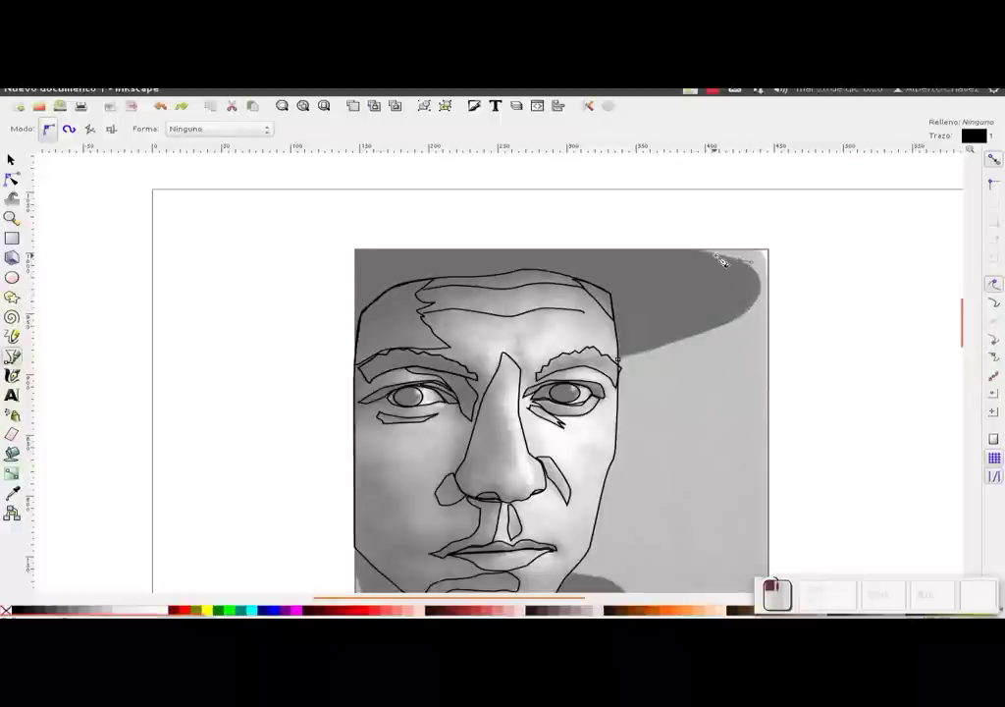
drag(721, 253, 703, 249)
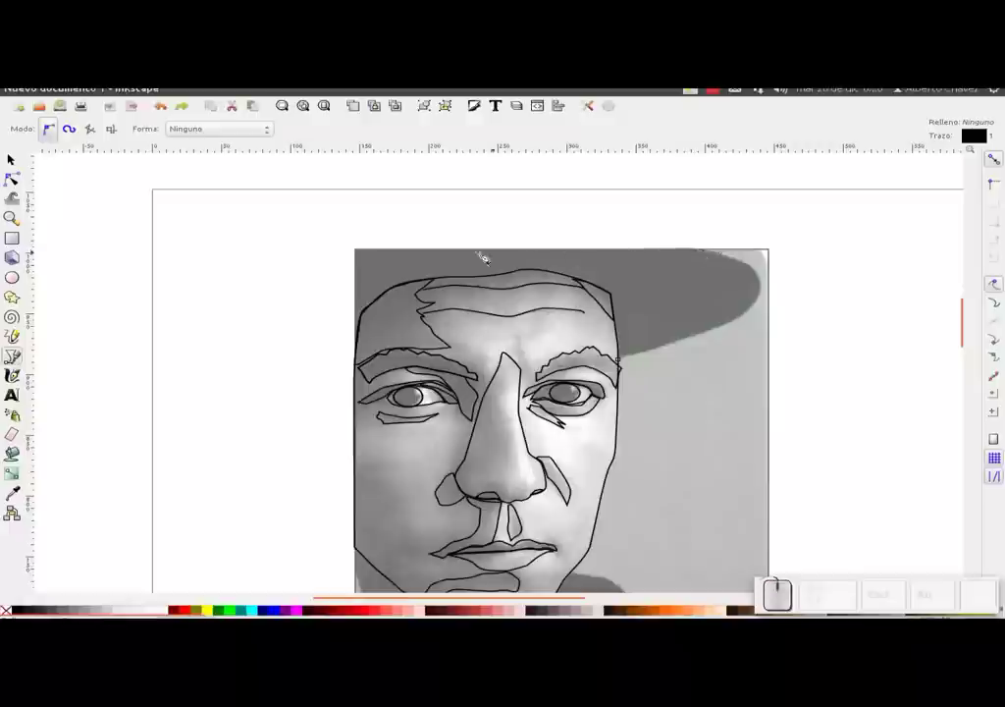
click(365, 249)
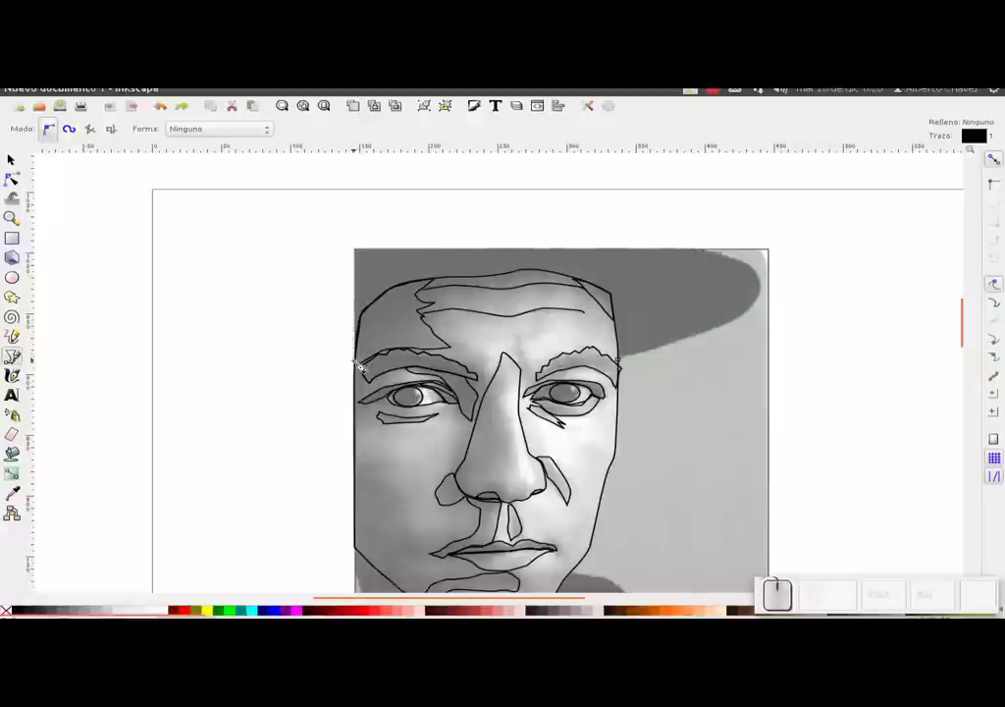
click(365, 363)
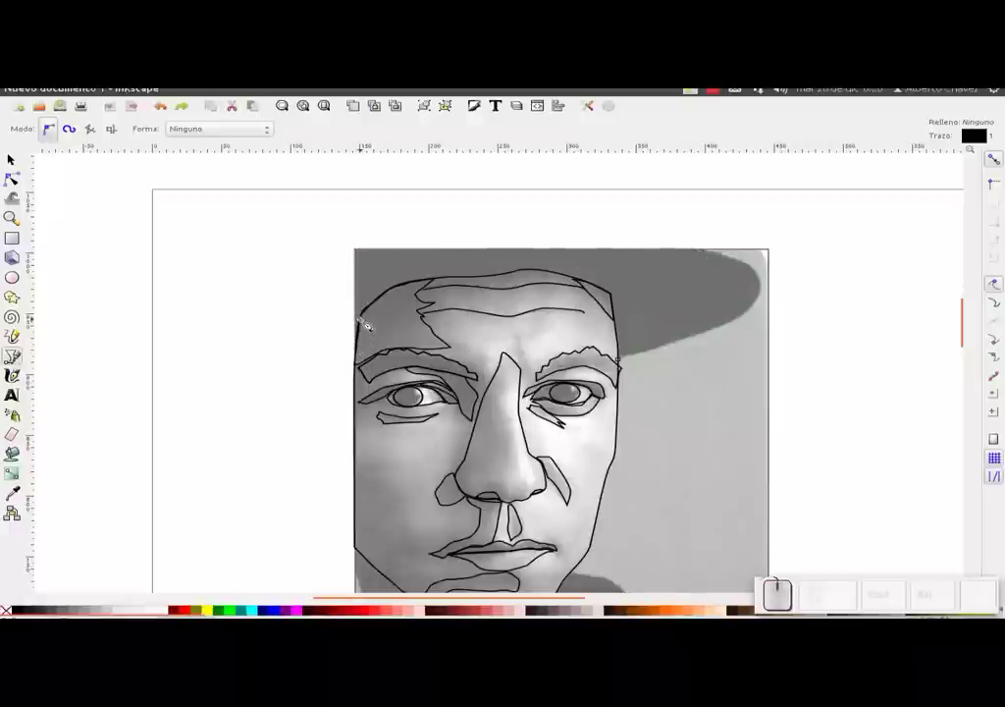
Continue along the forehead edge and brim underside and close the cap shape.
click(370, 316)
click(396, 291)
click(422, 287)
click(451, 283)
drag(512, 279, 579, 277)
click(579, 277)
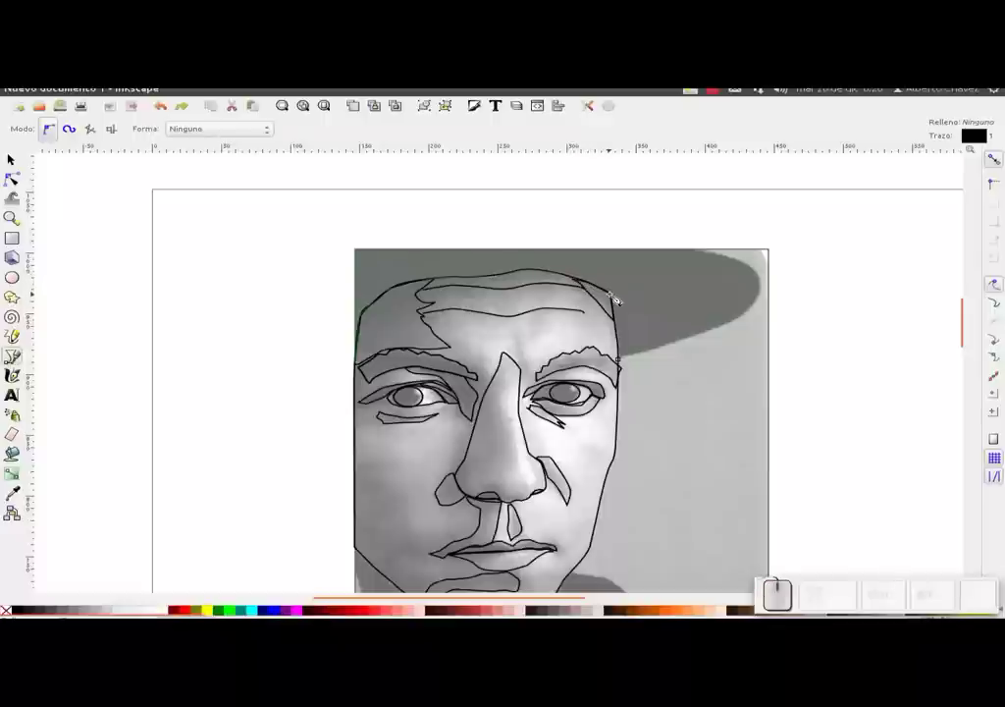
click(619, 297)
click(620, 301)
click(629, 361)
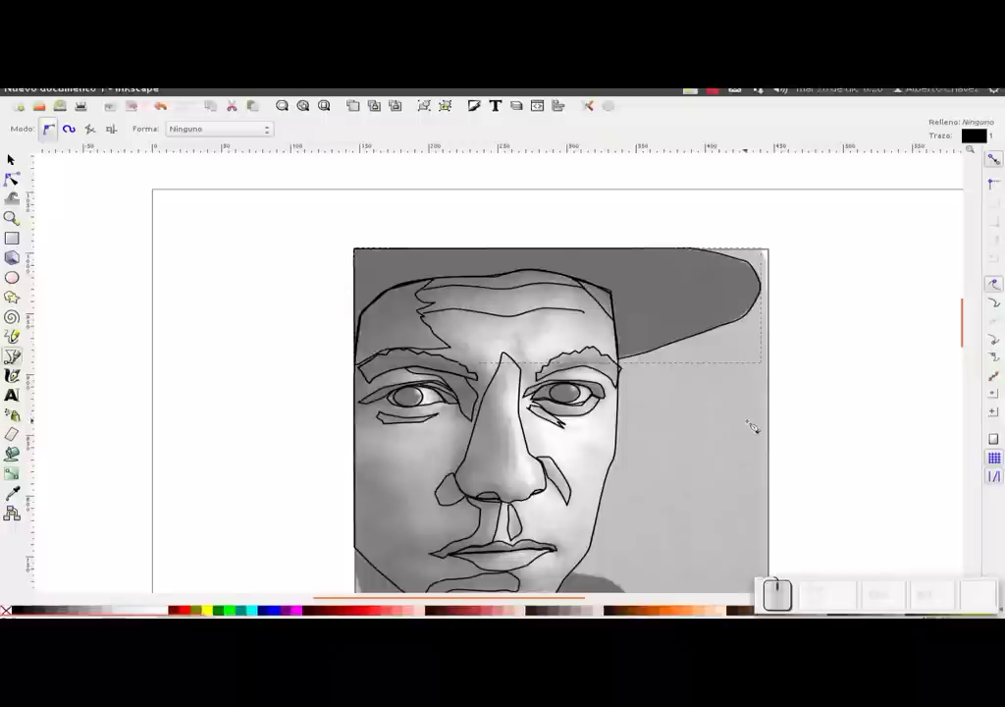
drag(771, 367, 628, 336)
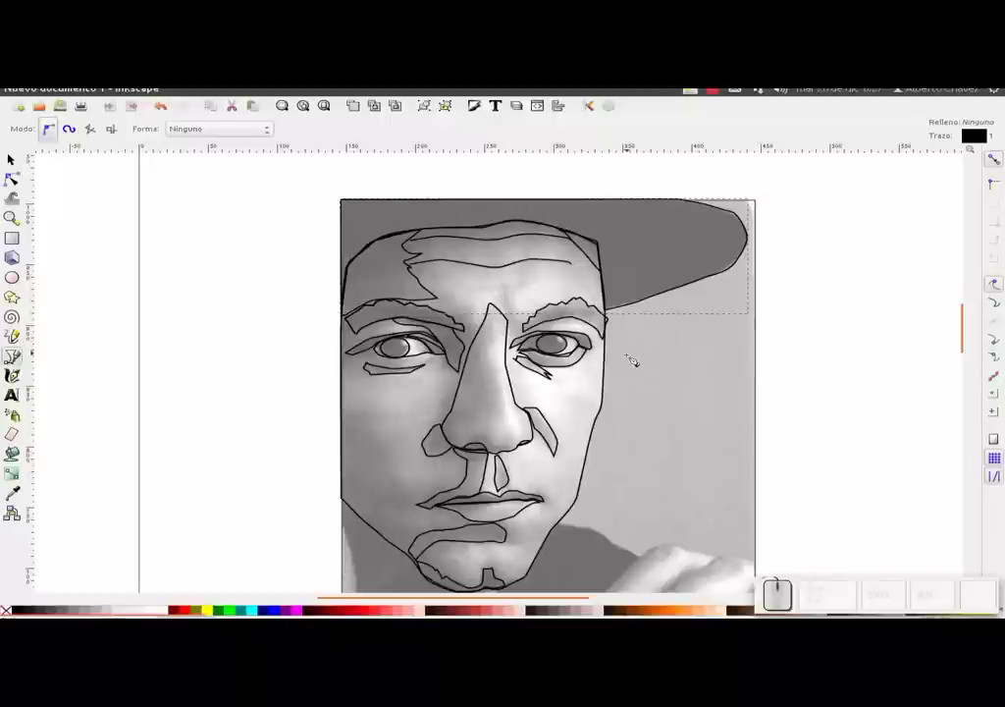
Bring up the Fill and Stroke settings for the cap path.
key(ctrl+shift+f)
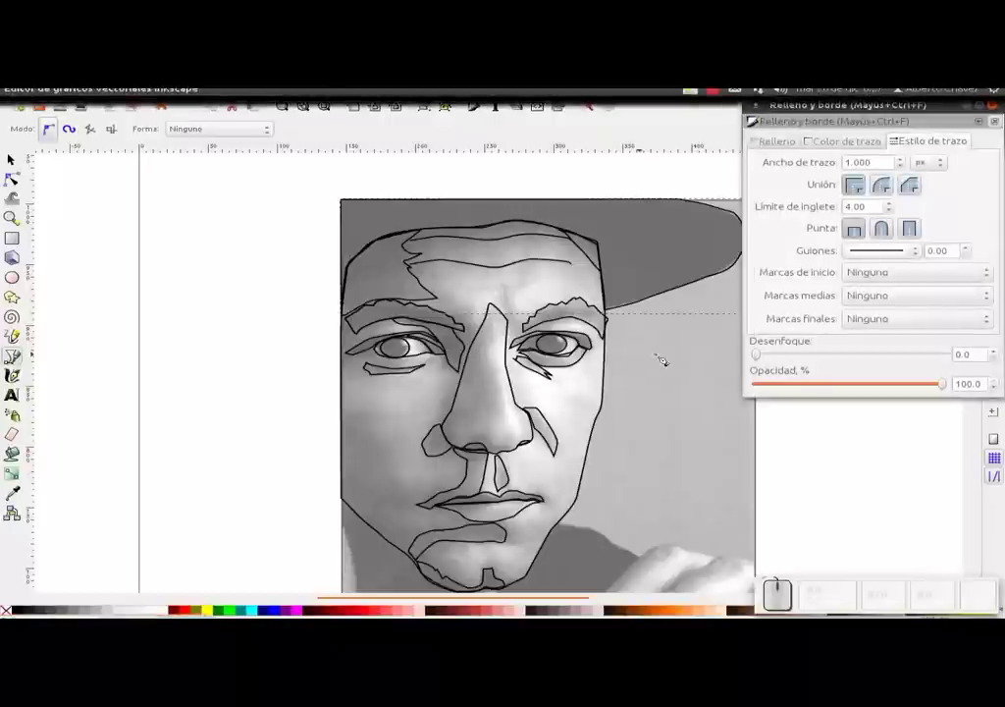
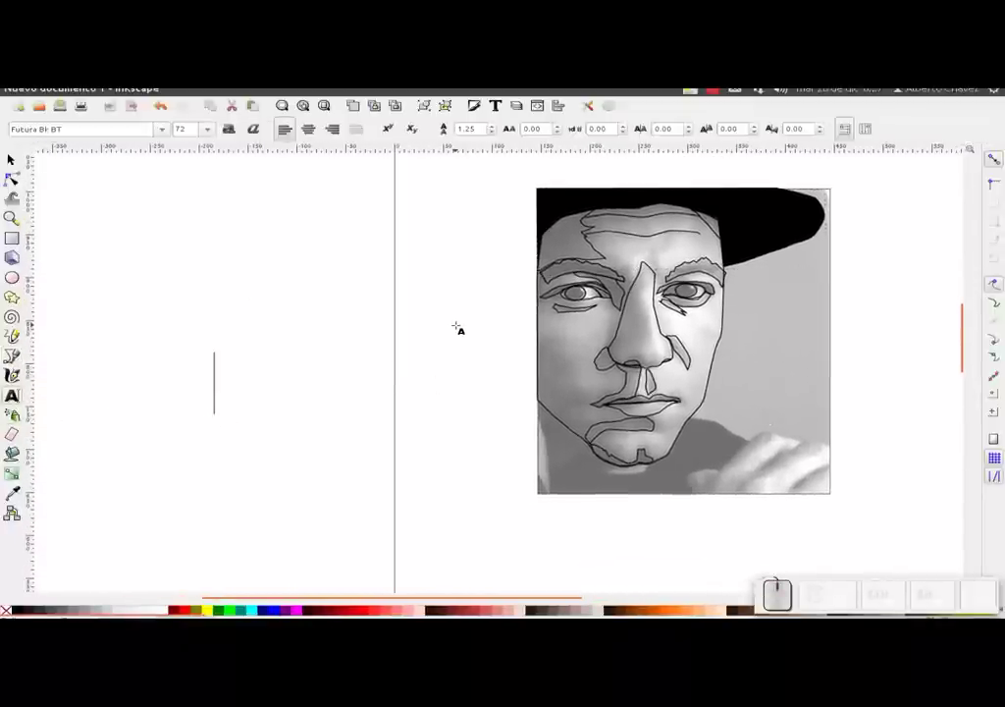
key(h)
key(t)
key(p)
key(shift+;)
key(shift+/)
key(shift+KP_Divide)
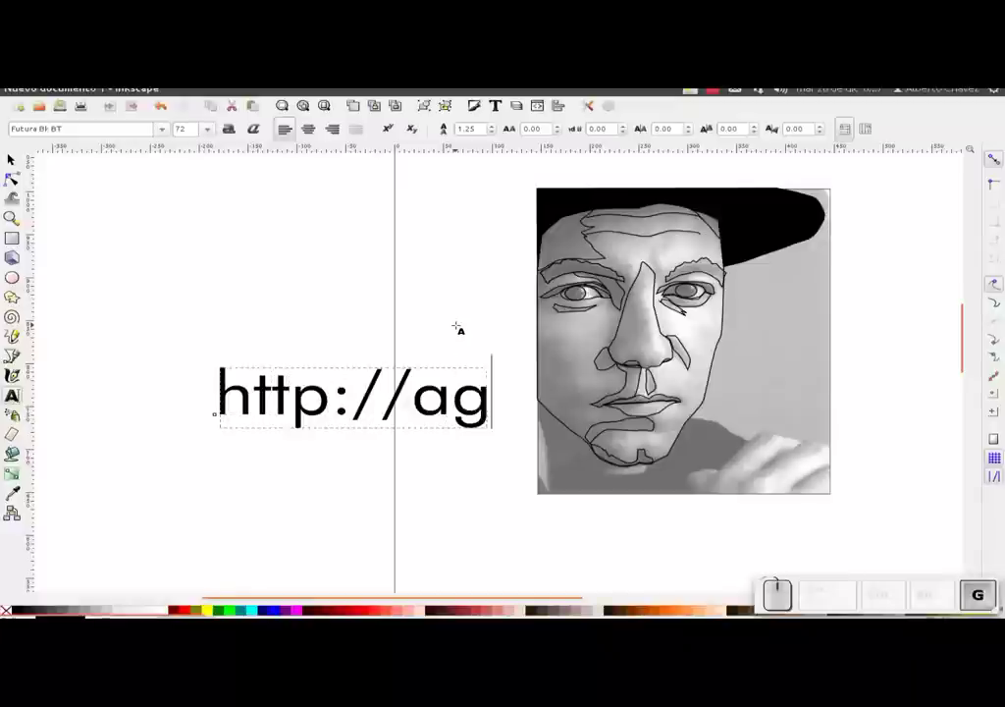
key(2)
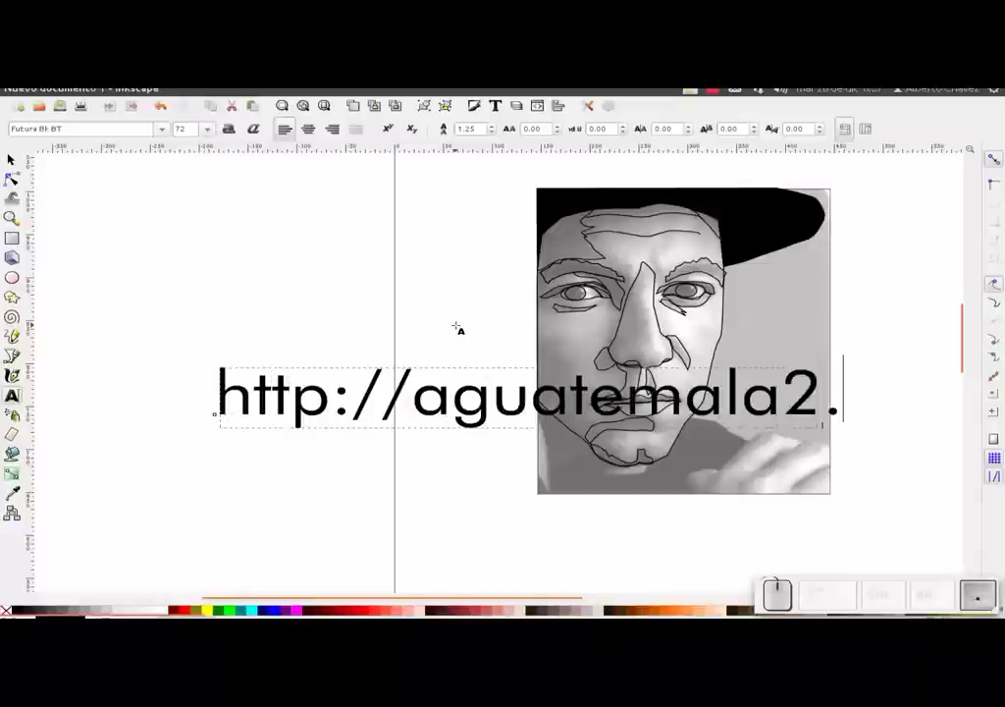
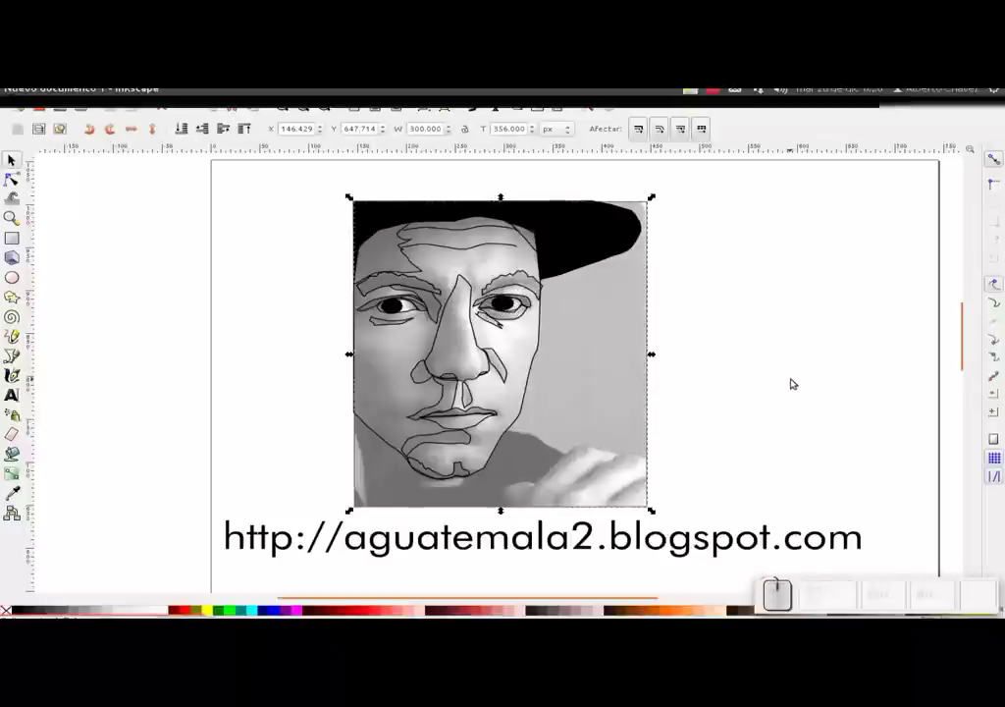
Hide the photo to check the line art, then give the nostril shape a flat black fill.
key(Delete)
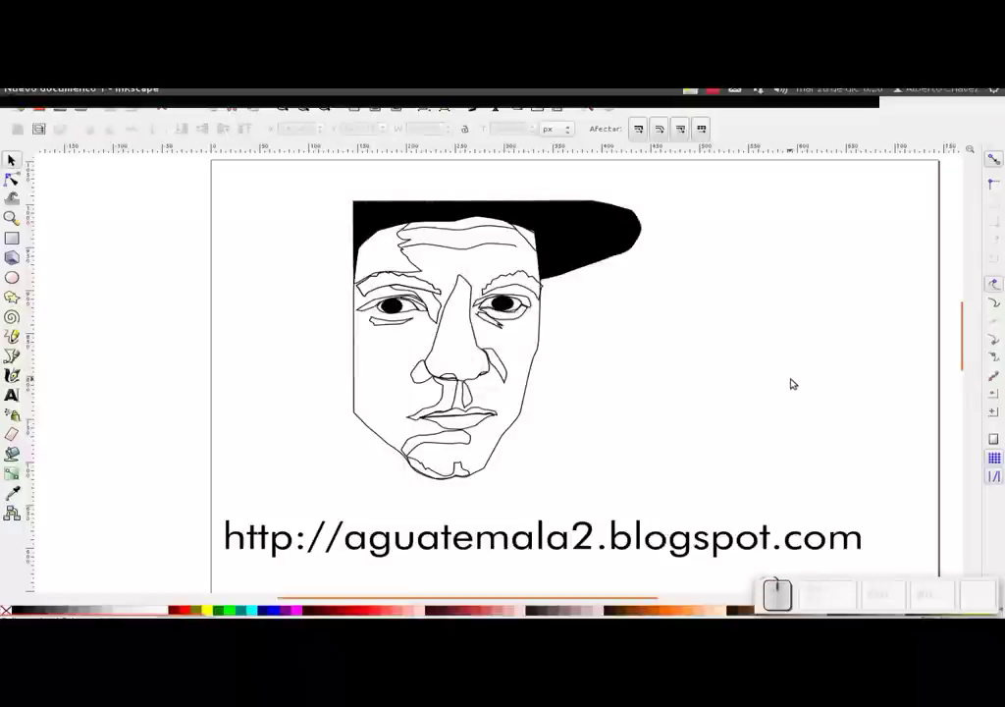
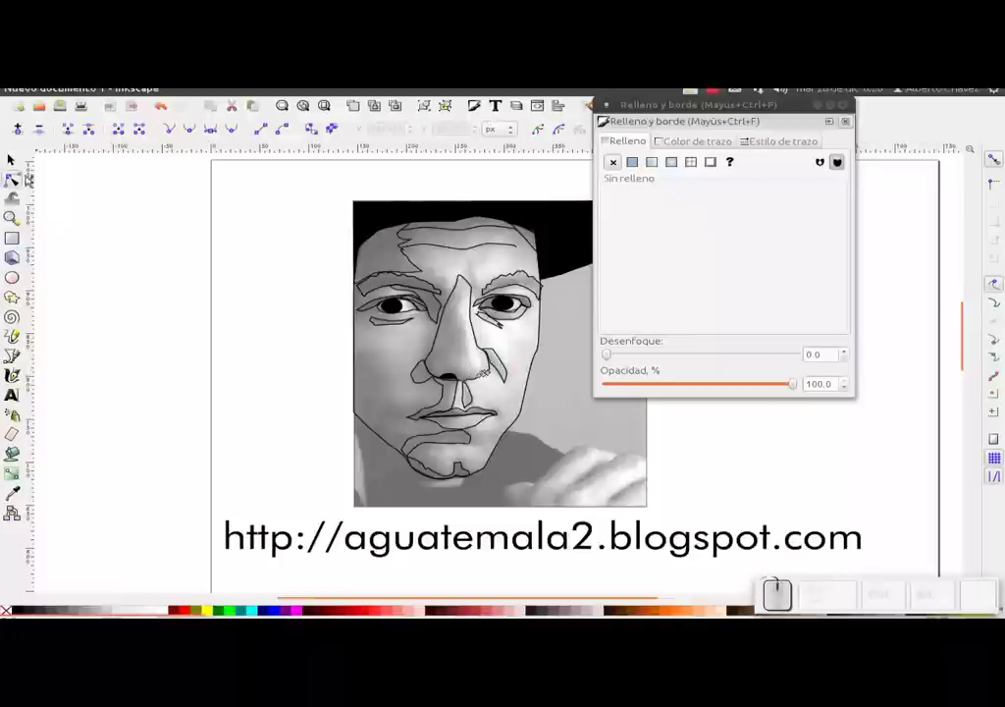
click(698, 85)
click(638, 162)
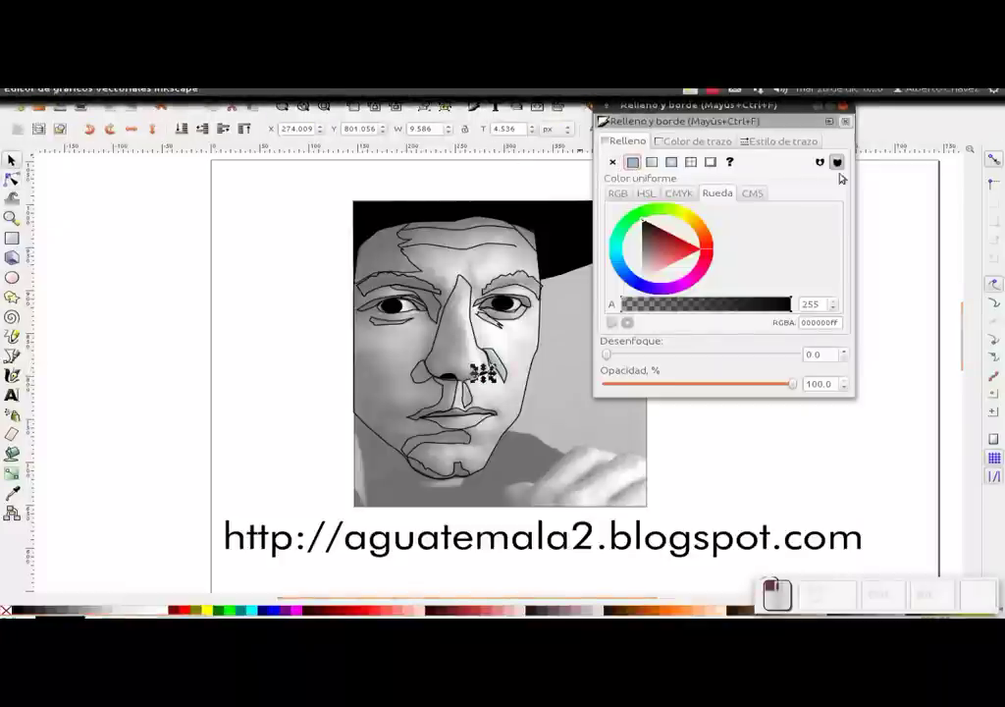
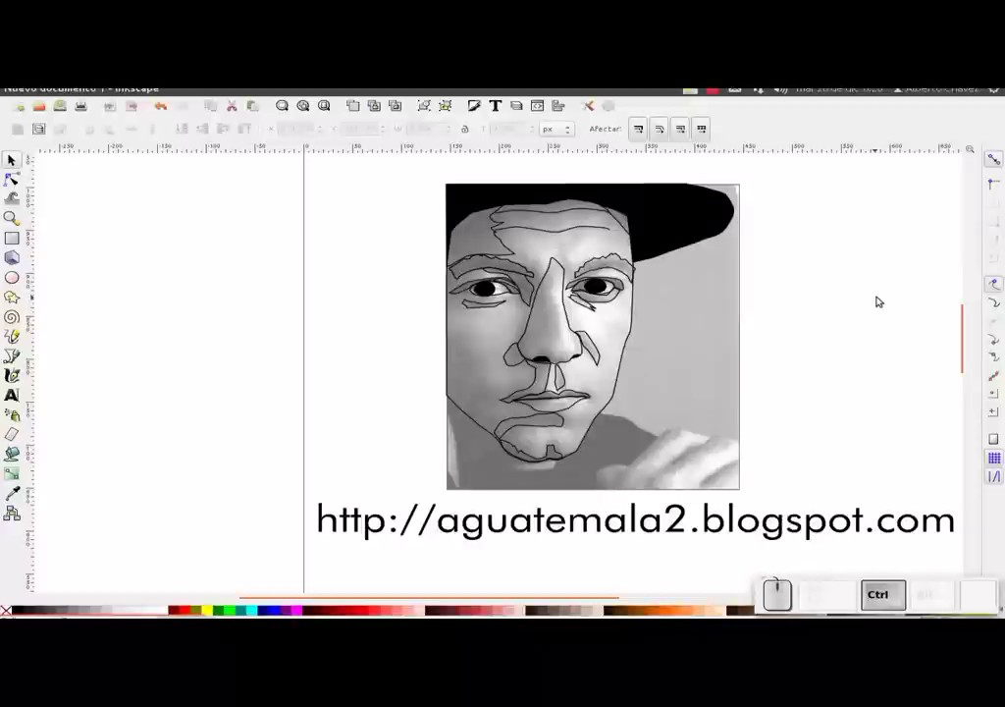
Save the drawing as 'ruben tutorial.svg' in Inkscape SVG format in the Proyectos/Inkscape folder.
key(ctrl+s)
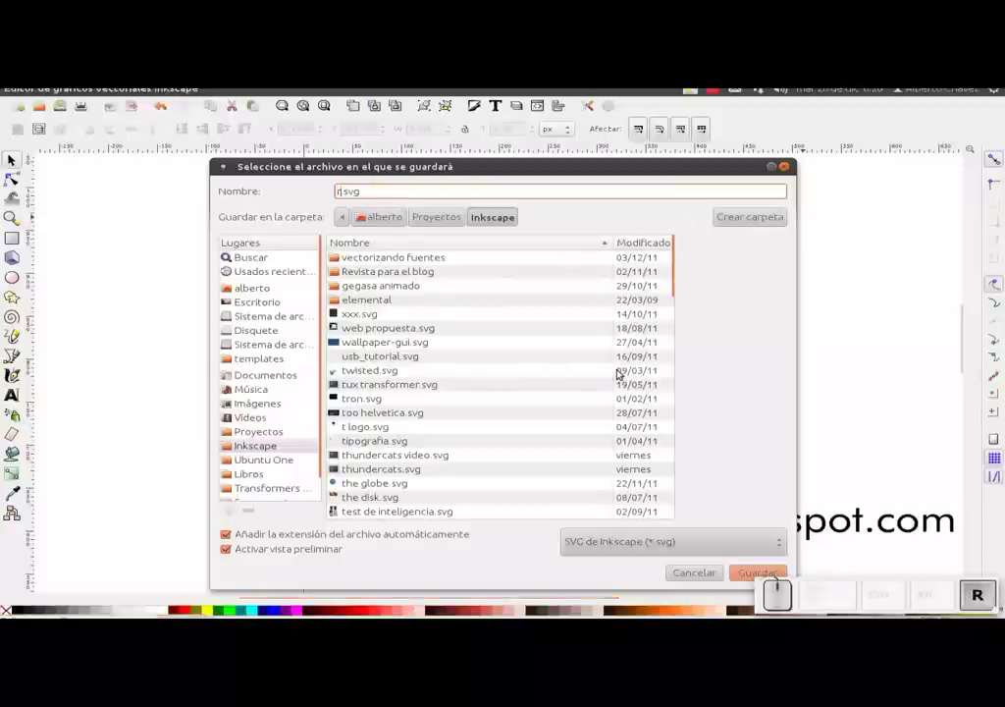
key(space)
key(Return)
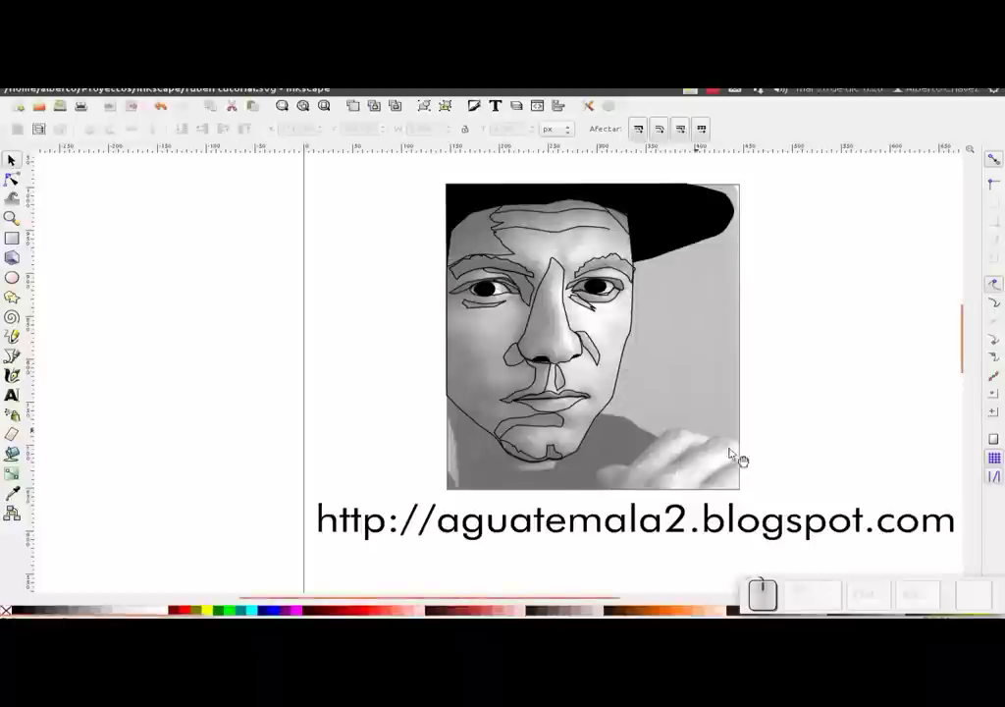
drag(787, 462, 771, 454)
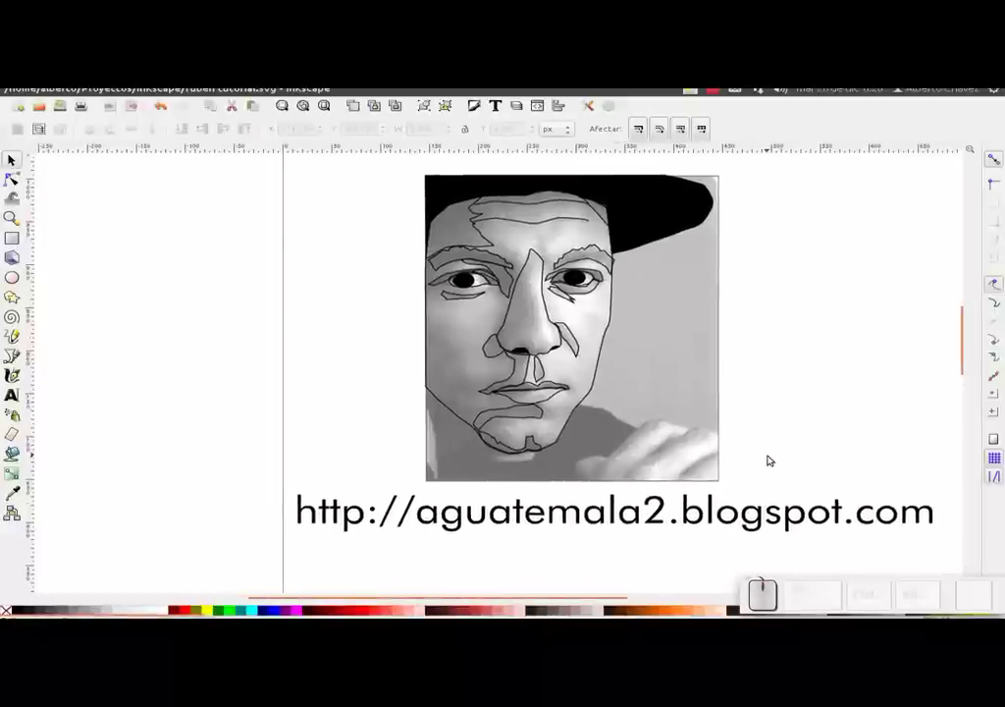